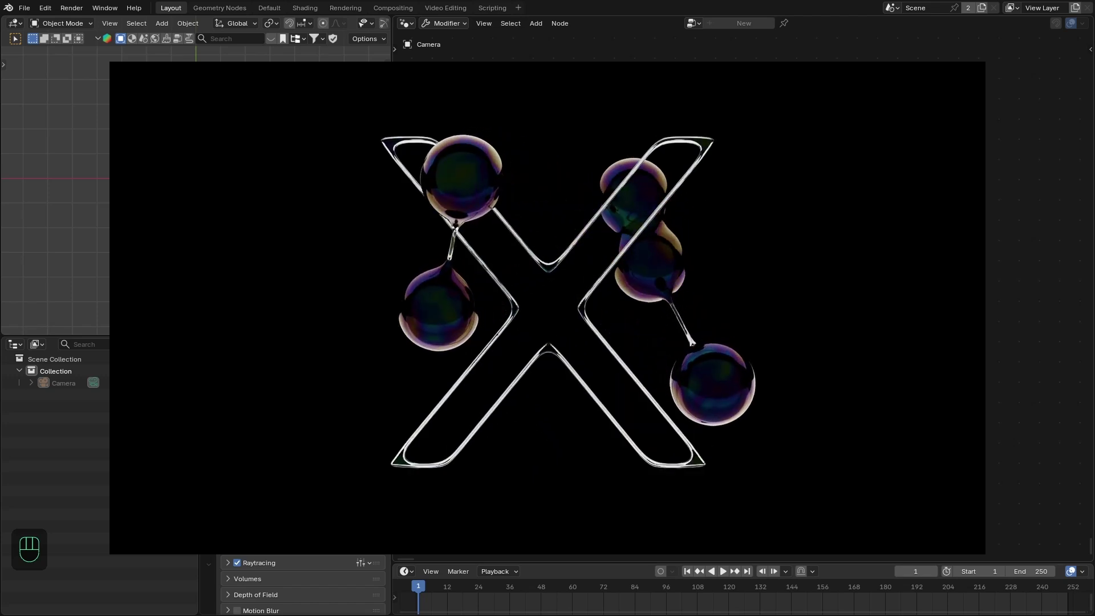
Add a plane mesh and clear its location so it sits at the world origin
key(shift+a)
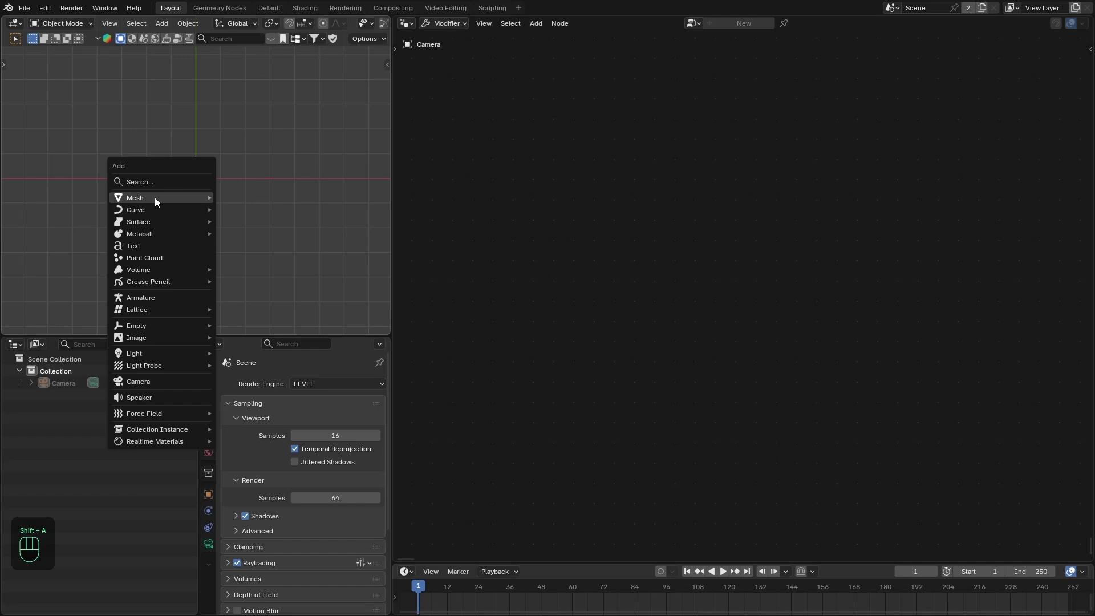
key(alt+g)
middle_click(243, 186)
drag(296, 171, 298, 170)
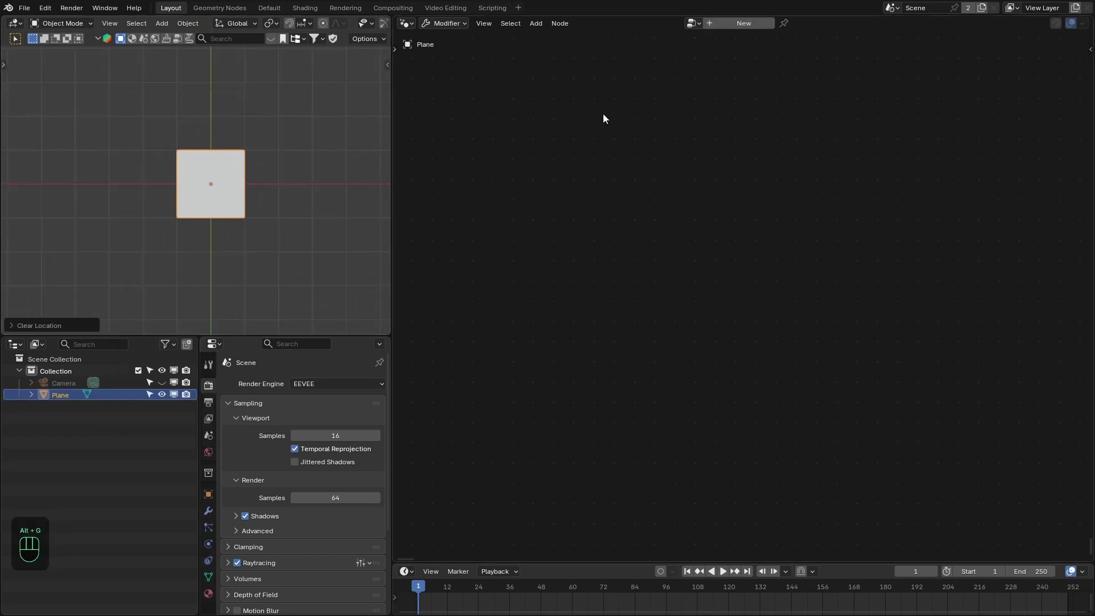
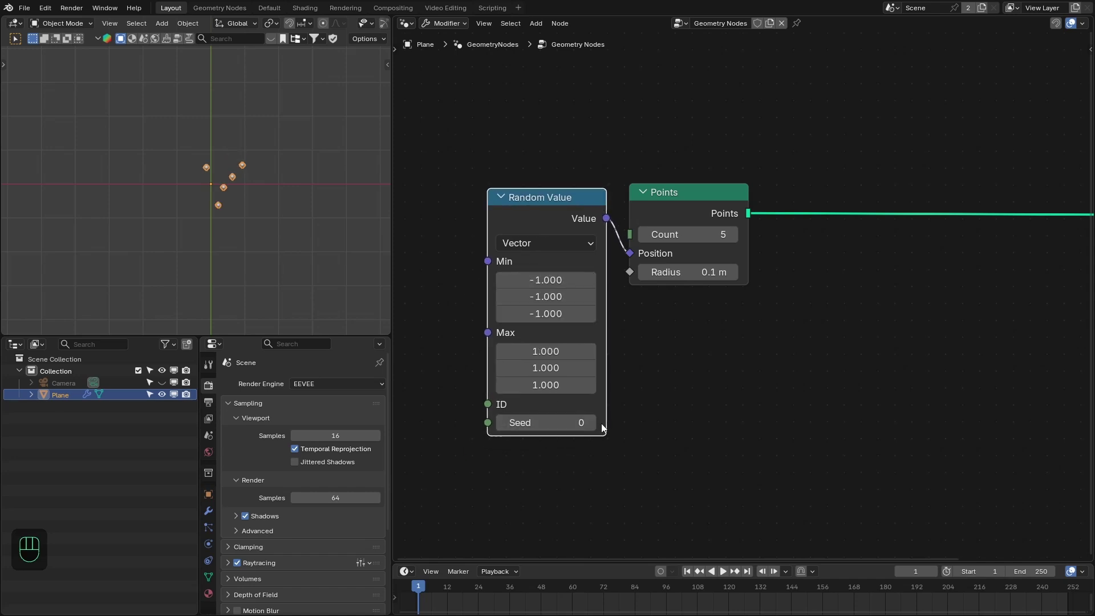
Set the Random Value vector seed to 10 for the five scattered points
double_click(598, 430)
click(598, 429)
double_click(598, 429)
click(596, 427)
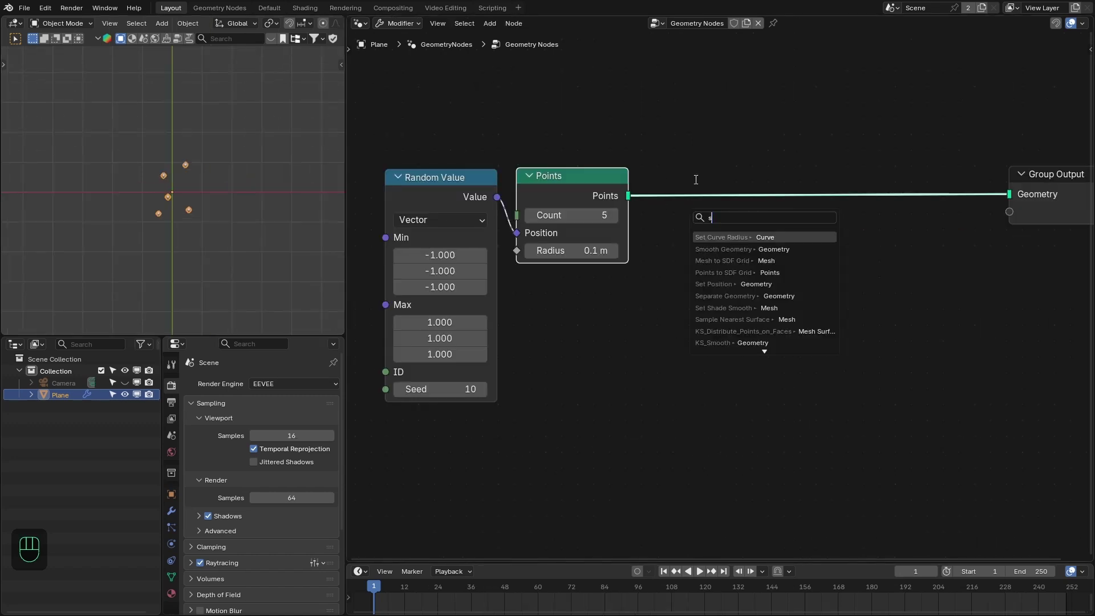
click(641, 205)
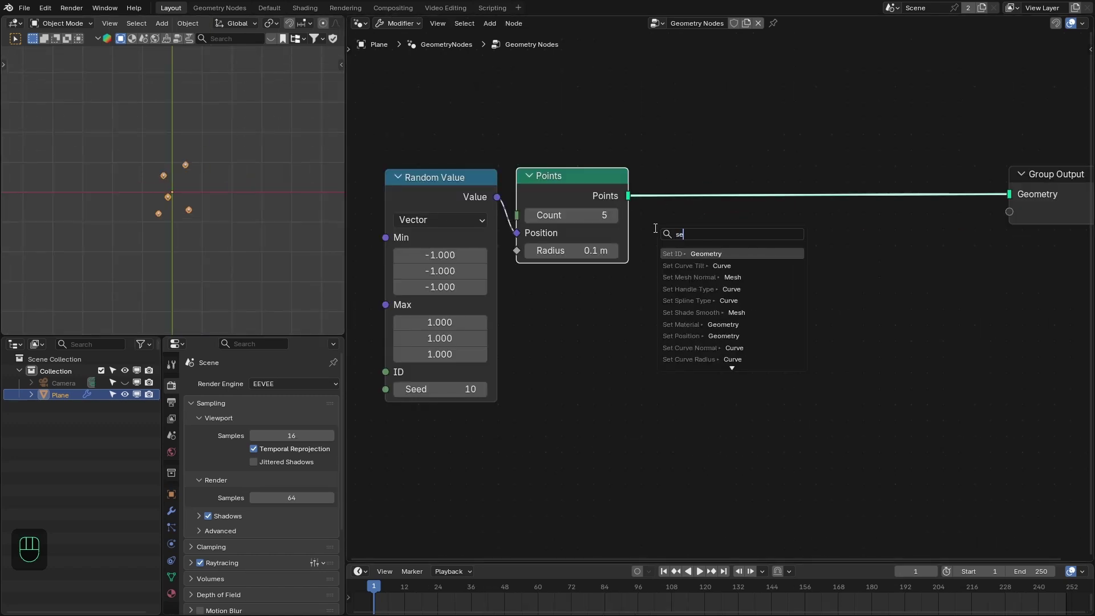
Insert Set Position before the output with a Vector Math Scale driving its Offset
click(663, 188)
drag(667, 259, 660, 262)
drag(661, 268, 695, 338)
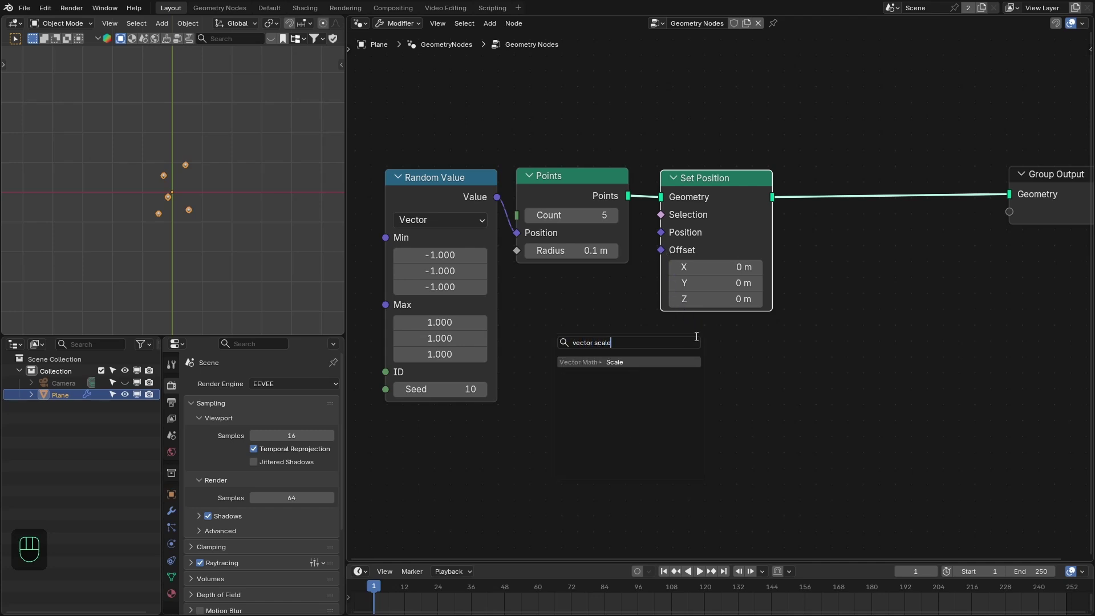
click(775, 329)
Feed an unnormalized 4D Noise Texture, scale 3 and detail 0, into the Scale node's vector
click(635, 352)
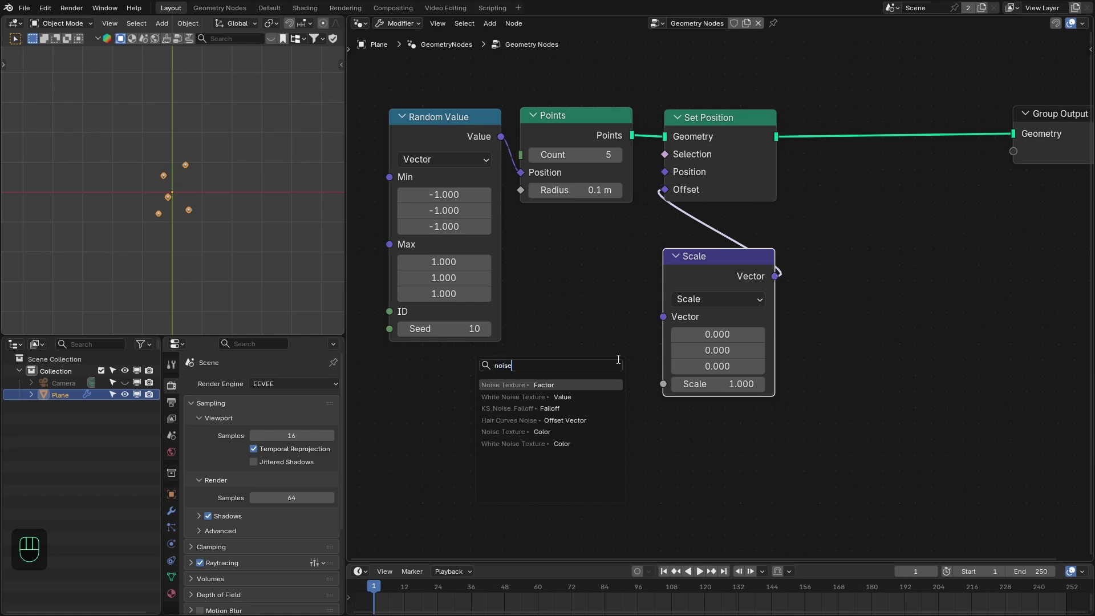
click(634, 305)
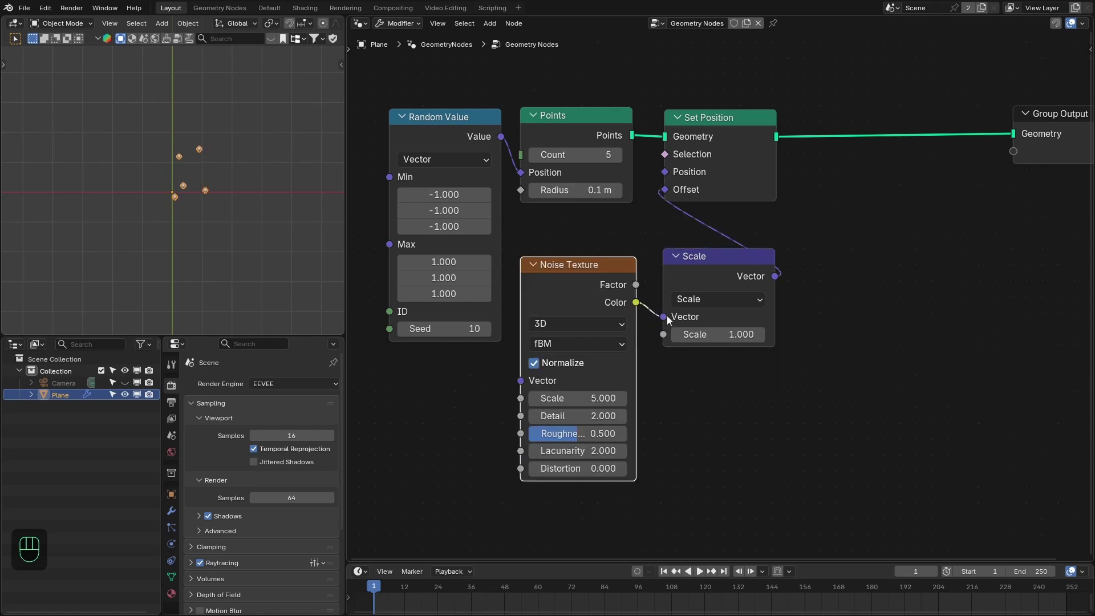
click(552, 365)
click(718, 267)
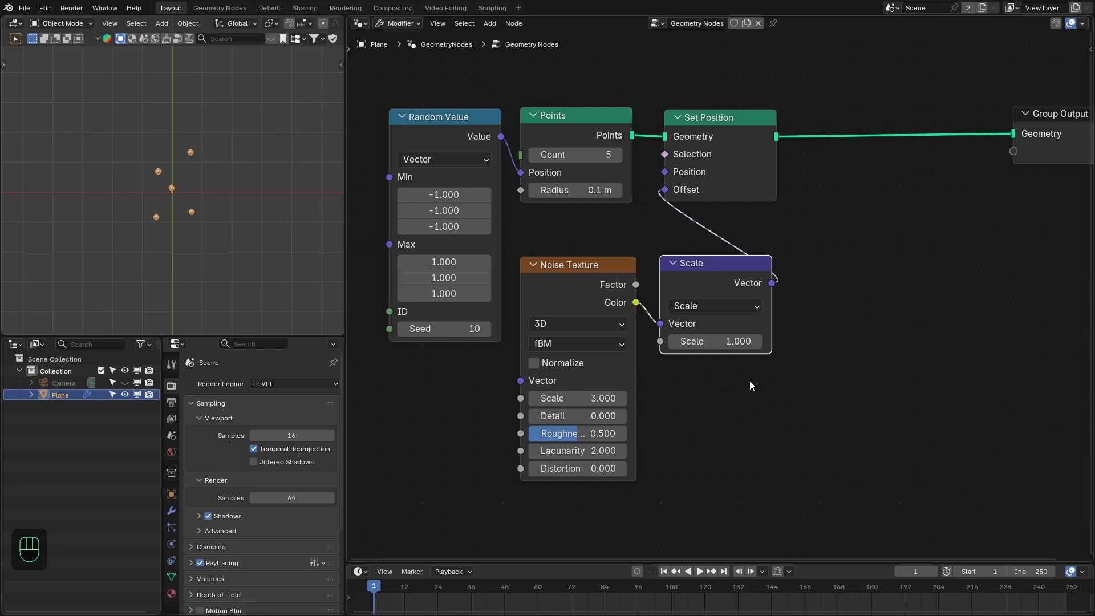
click(742, 260)
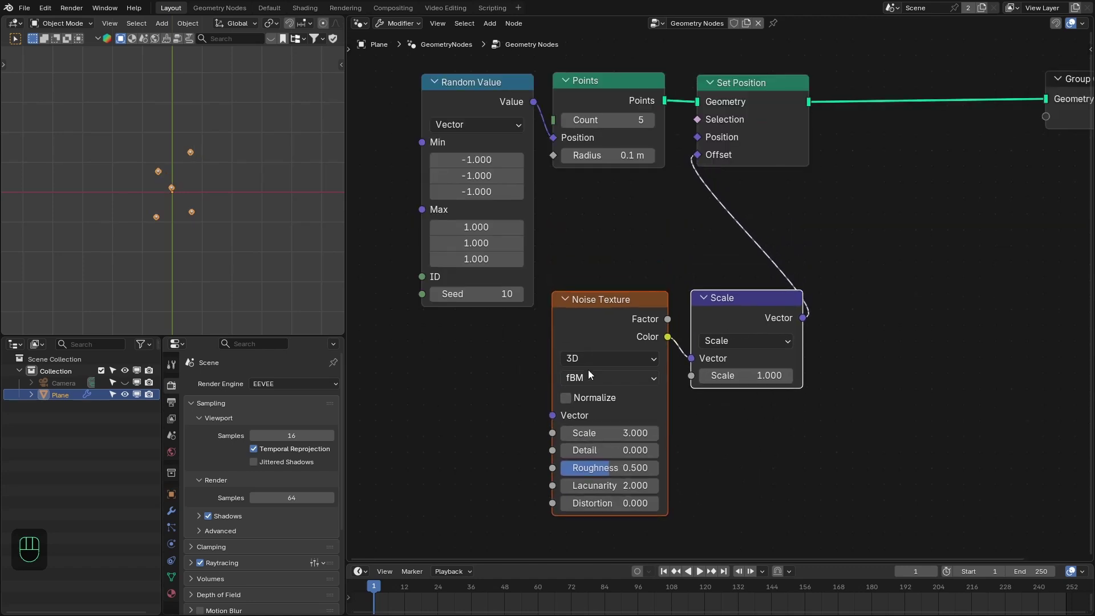
drag(590, 362, 538, 442)
middle_click(484, 415)
drag(595, 429, 559, 387)
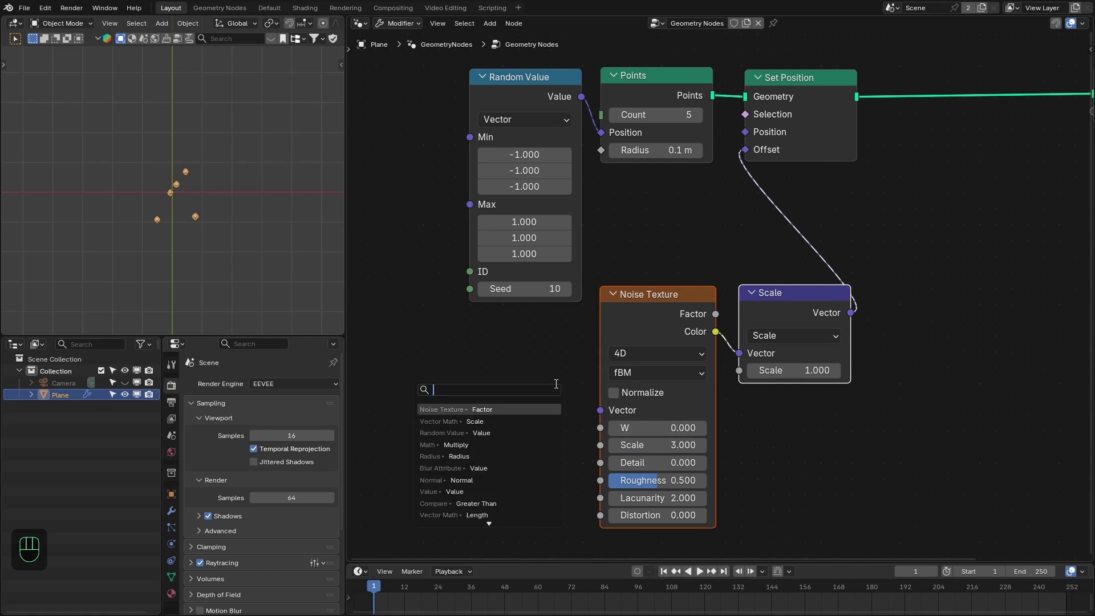
Drive the noise W with Scene Time frame multiplied by 0.005 and check playback
click(576, 354)
click(478, 429)
drag(458, 425, 442, 343)
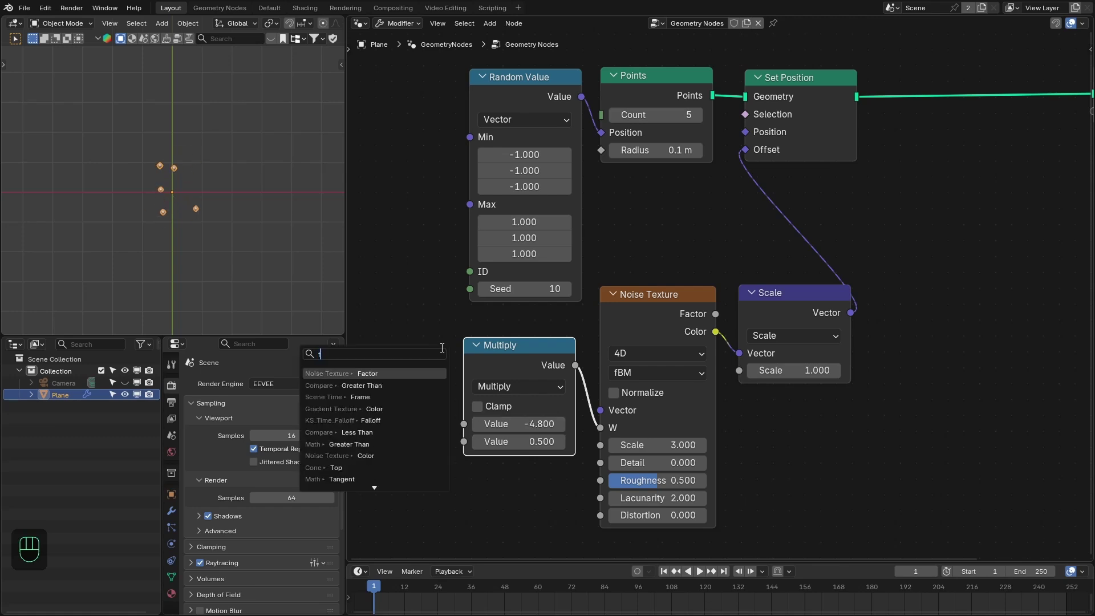
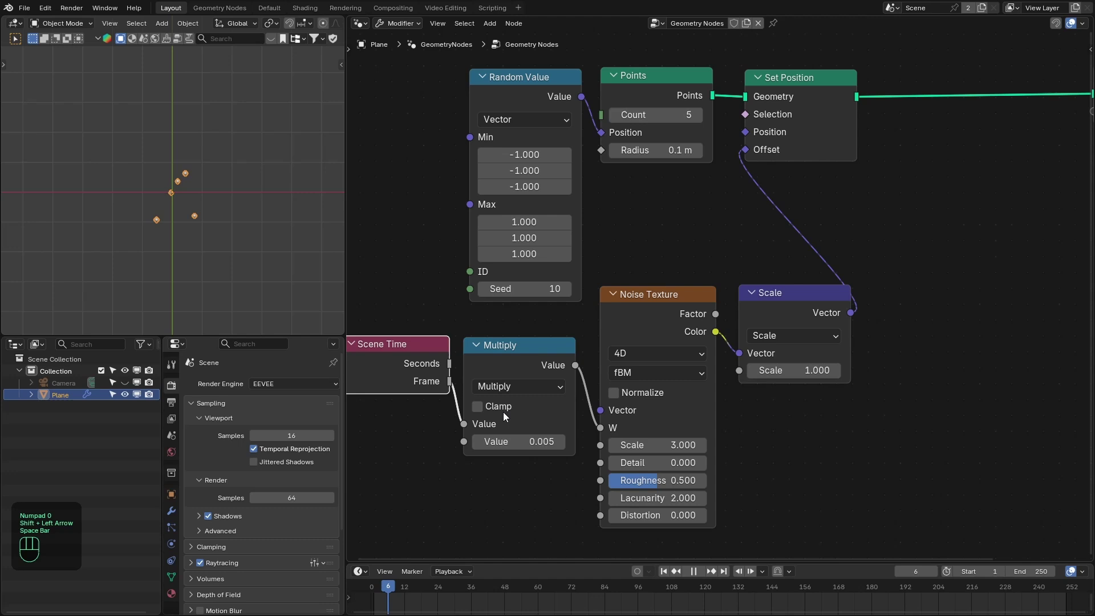
drag(174, 180, 208, 151)
drag(229, 185, 170, 181)
key(space)
drag(217, 234, 668, 324)
drag(513, 322, 618, 347)
drag(613, 348, 483, 330)
click(492, 327)
Add a 3 × 100 Multiply through an Add node into W, verifying the points drift in playback
key(shift+d)
drag(598, 357, 523, 397)
middle_click(583, 445)
key(shift+d)
click(509, 445)
drag(509, 468, 527, 357)
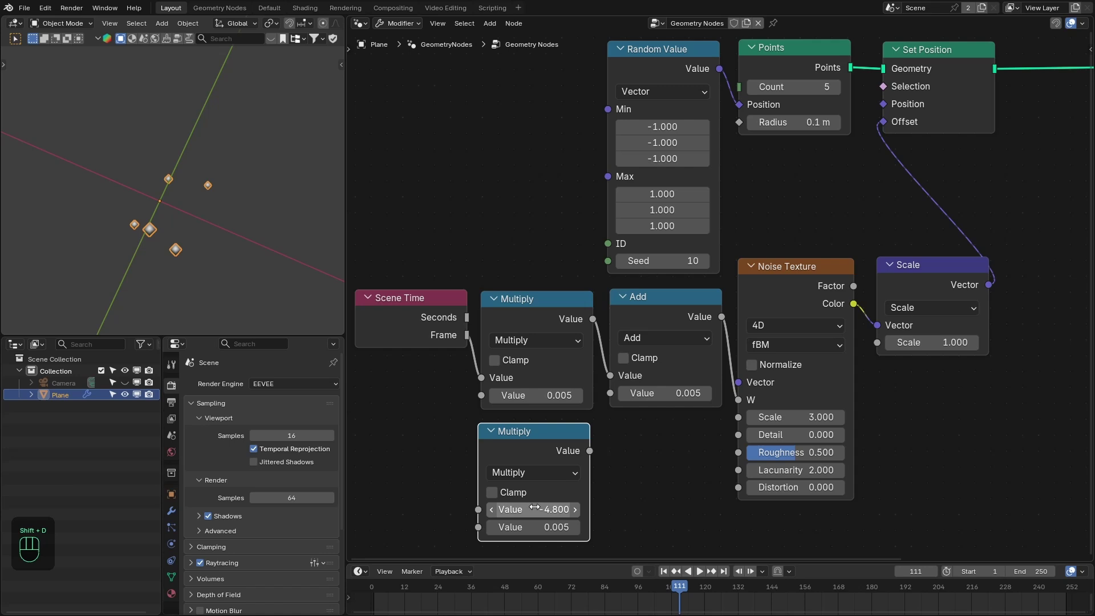
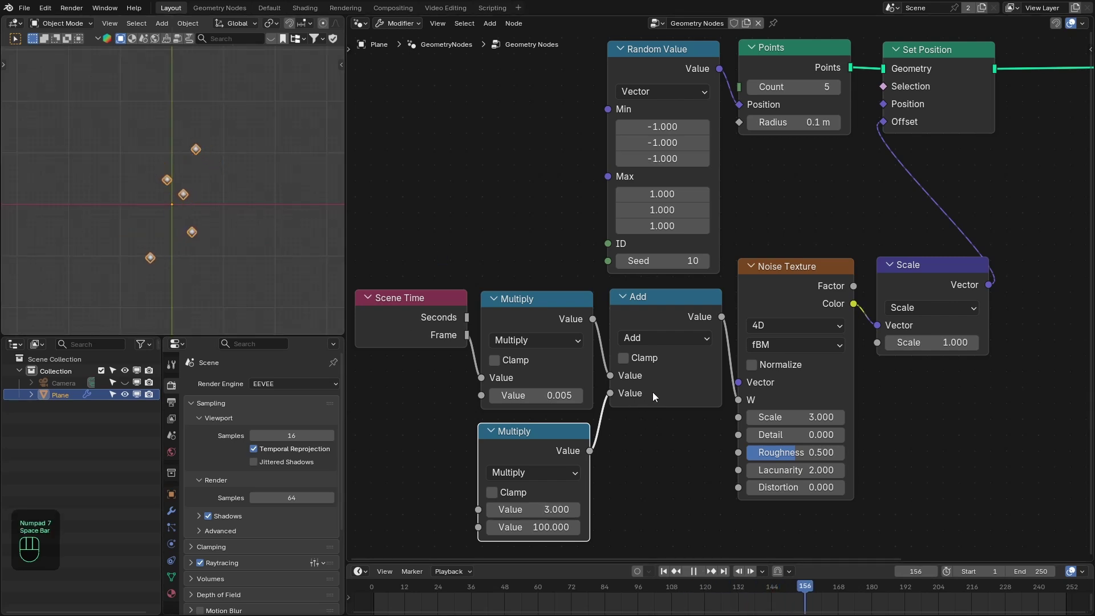
key(space)
drag(821, 237, 930, 314)
drag(937, 279, 568, 296)
key(ctrl+space)
Insert Points to SDF Grid after Set Position and Grid to Mesh before the Group Output
drag(623, 189, 458, 188)
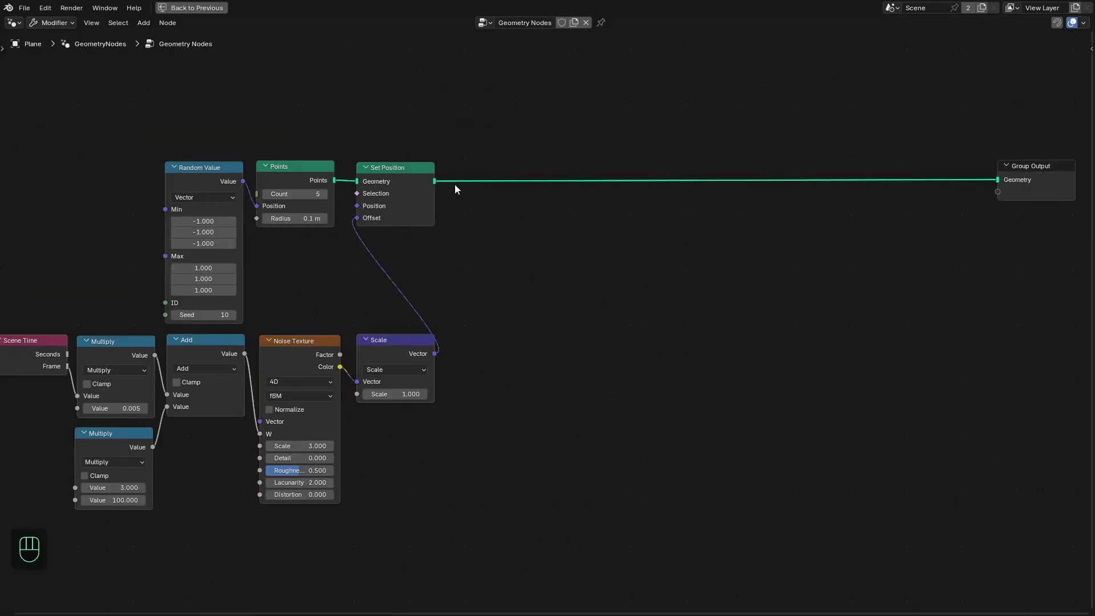
drag(417, 158, 463, 217)
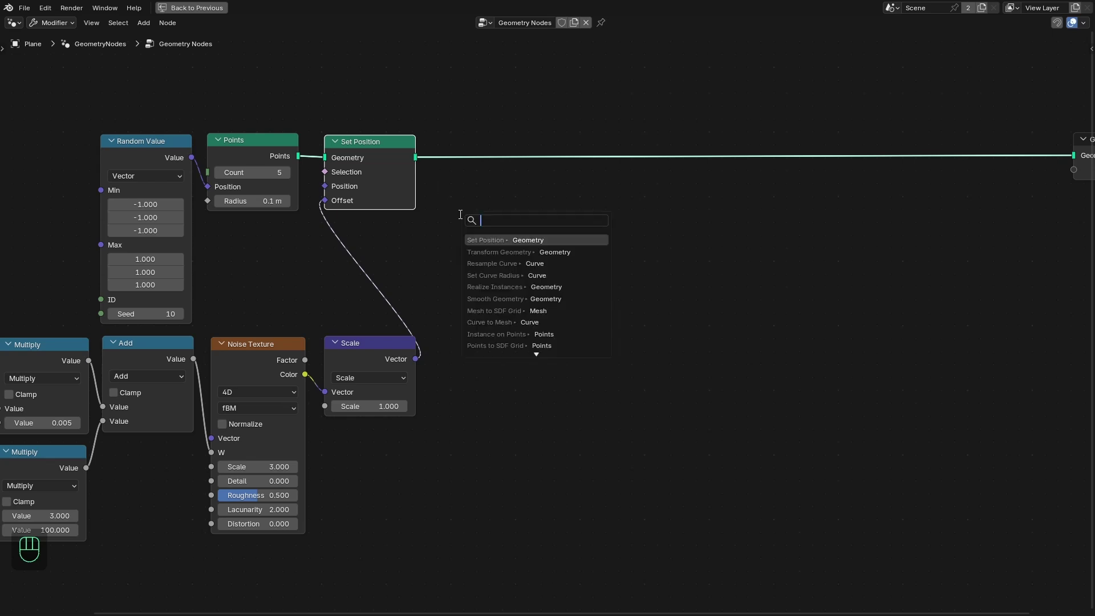
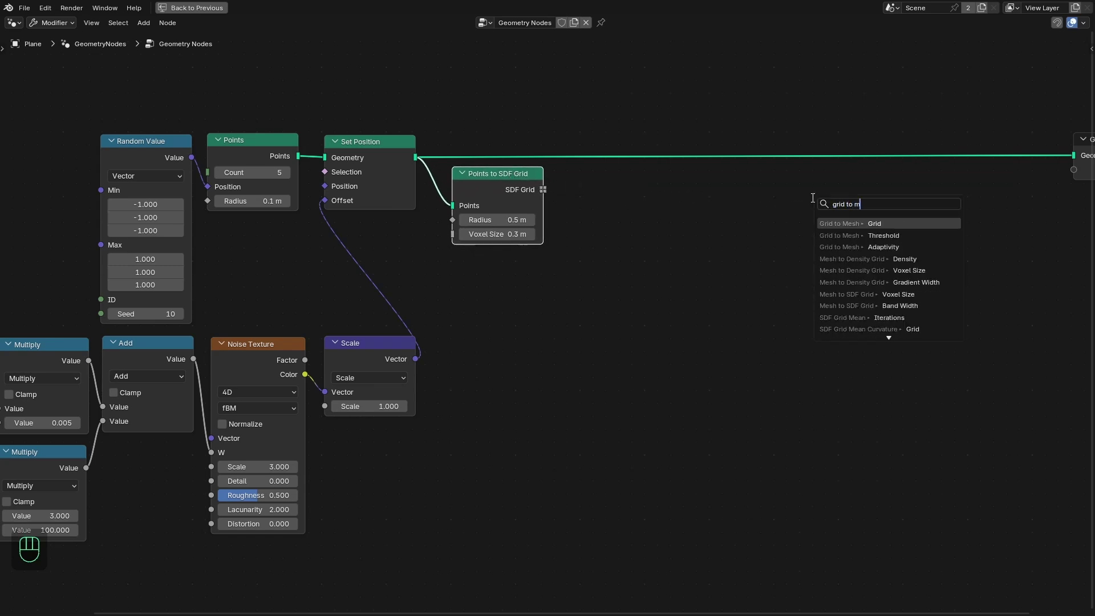
click(863, 177)
key(ctrl+space)
middle_click(843, 176)
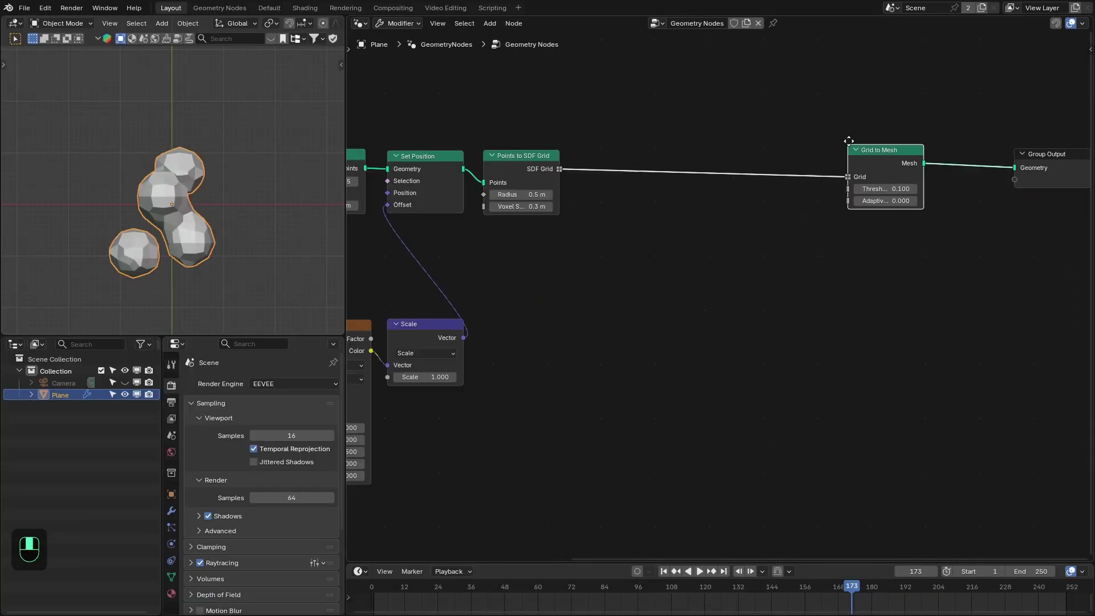
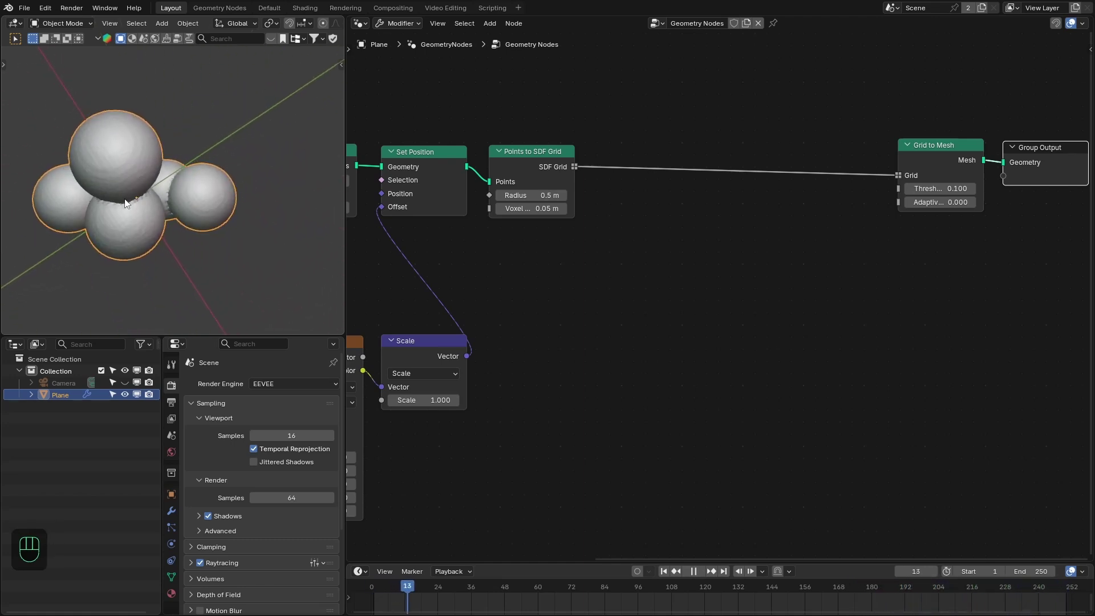
Set voxel size 0.05 and radius 0.4, inspecting the merging spheres during playback
key(space)
drag(138, 226, 186, 178)
middle_click(125, 252)
drag(180, 186, 129, 204)
key(space)
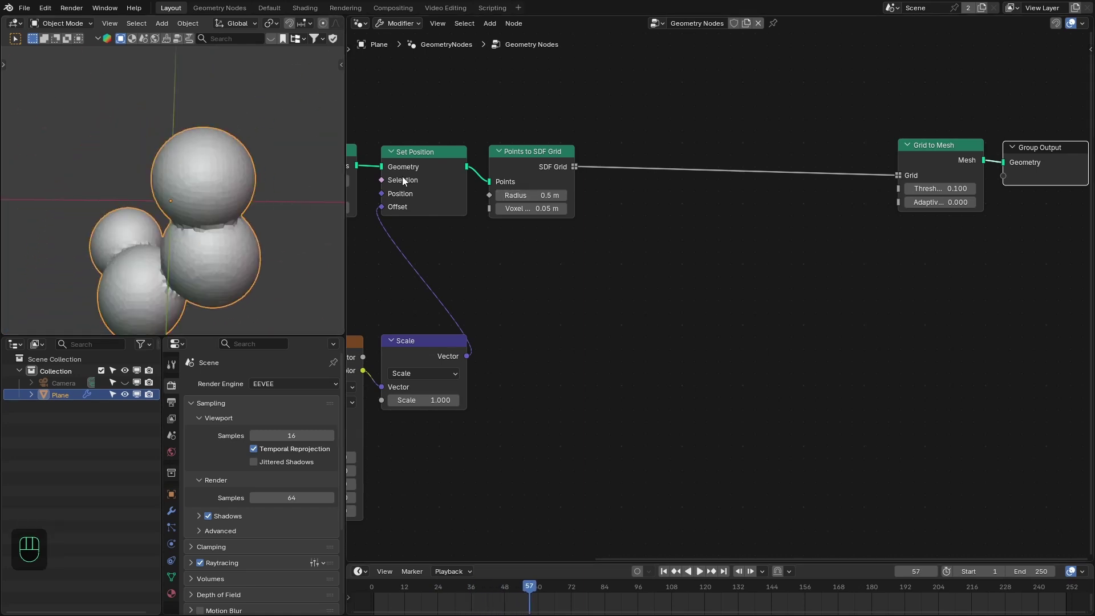
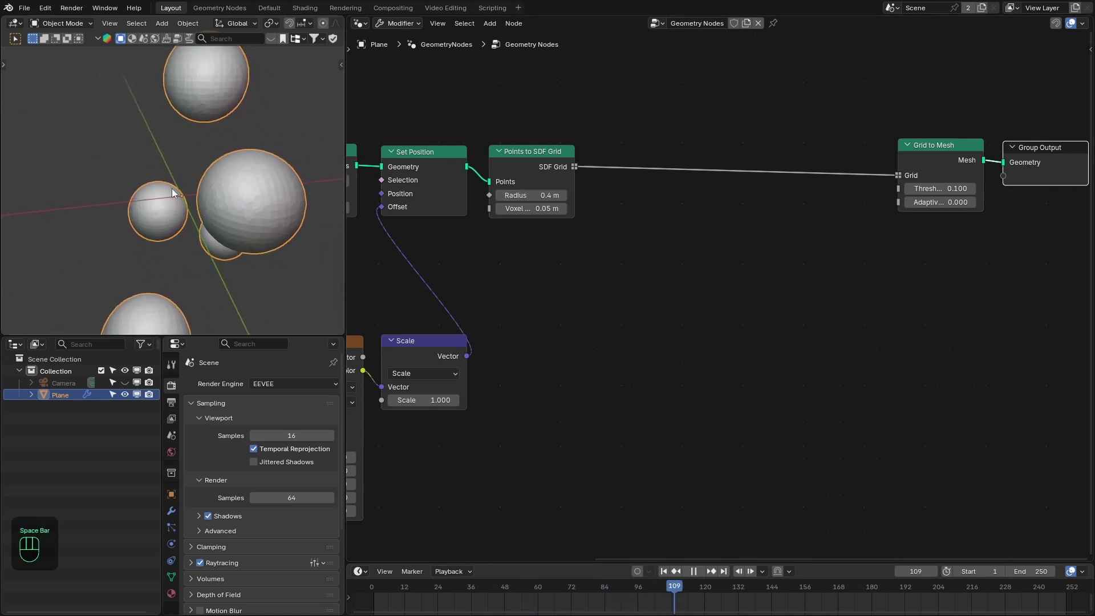
middle_click(232, 192)
key(space)
middle_click(536, 237)
click(746, 178)
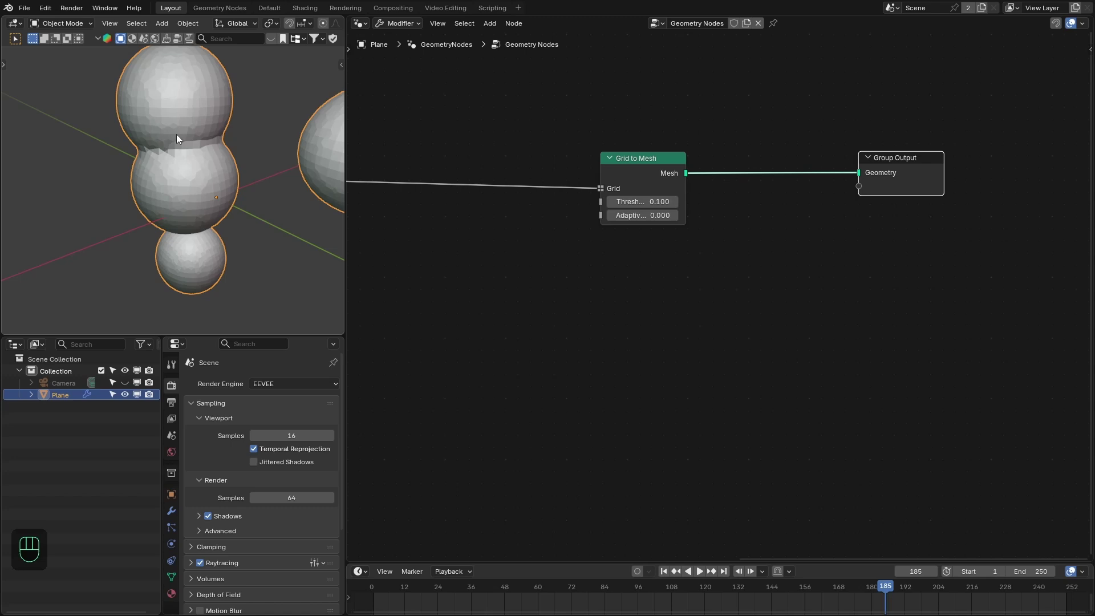
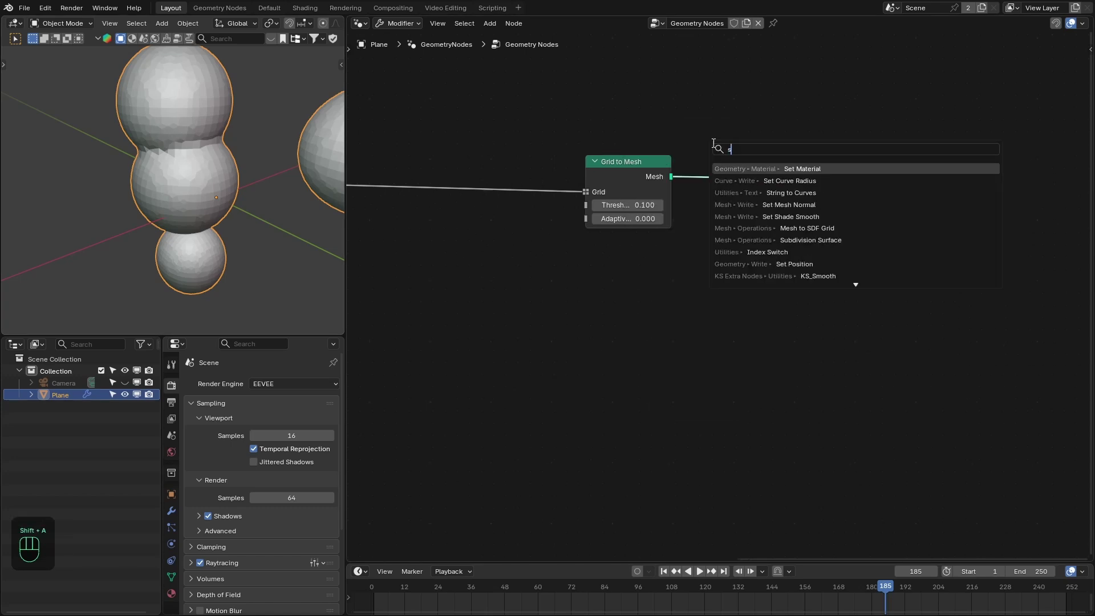
Insert a Smooth Geometry node (5 iterations, weight 0.5) before the group output
key(o)
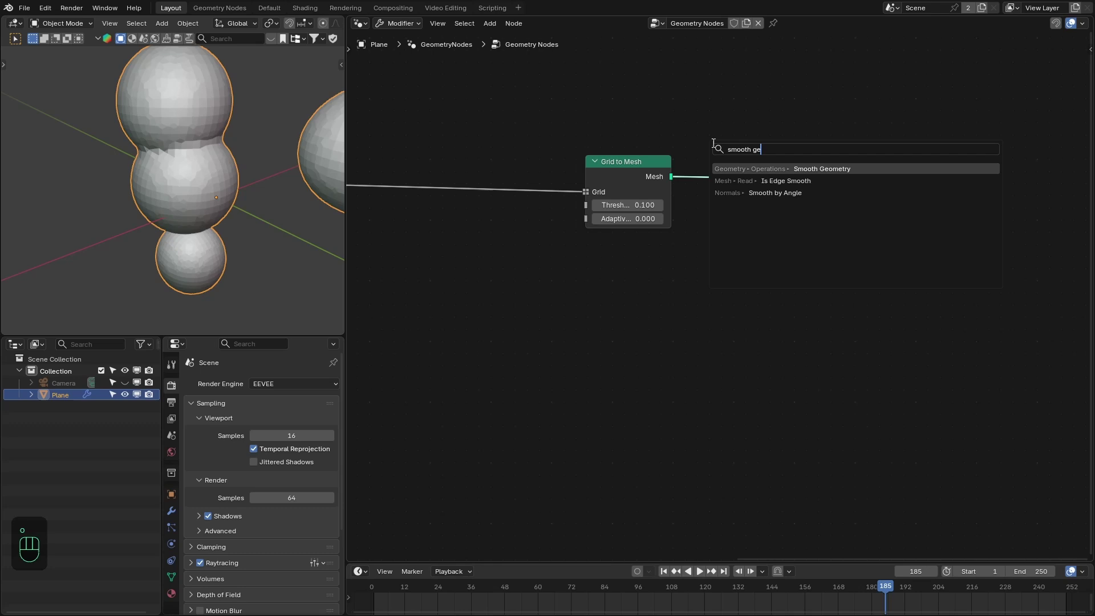
click(710, 163)
drag(208, 157, 846, 190)
click(847, 189)
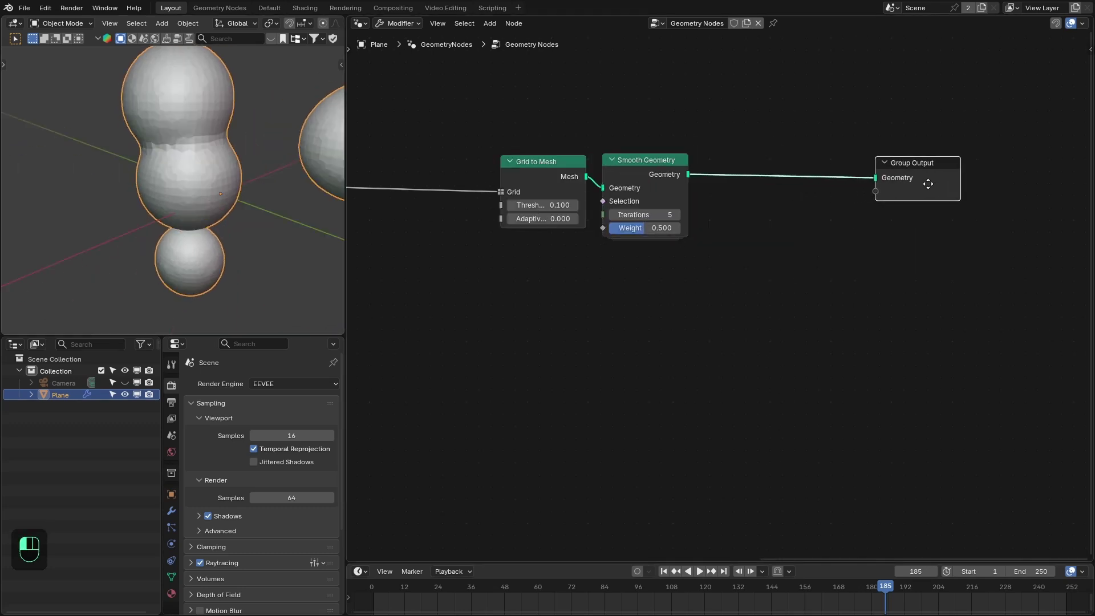
Add Set Shade Smooth after it and play the animation to check the bubbles merge smoothly
key(shift+a)
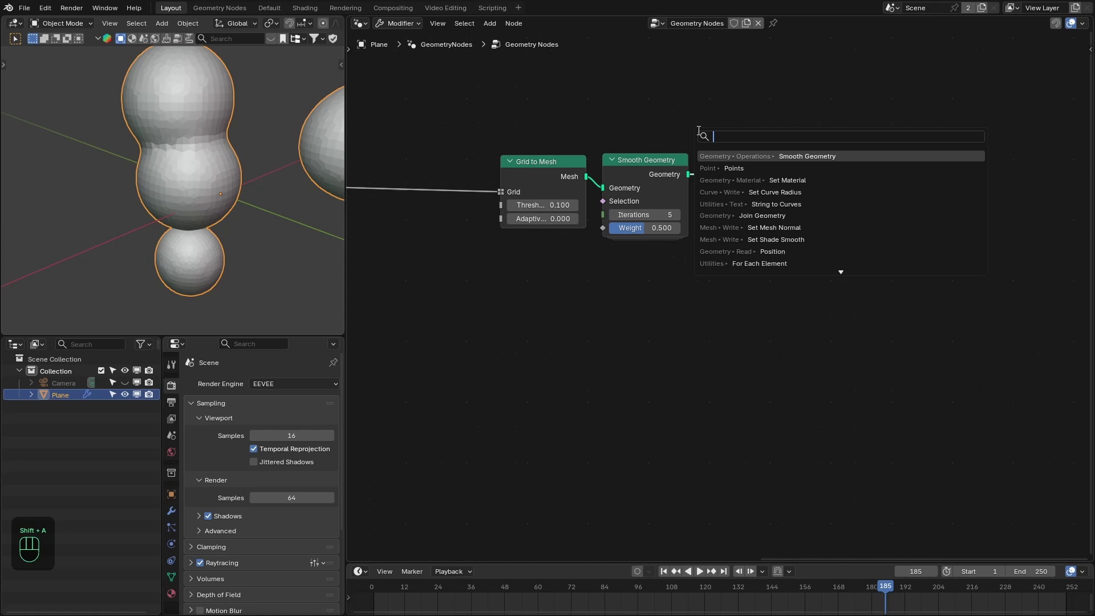
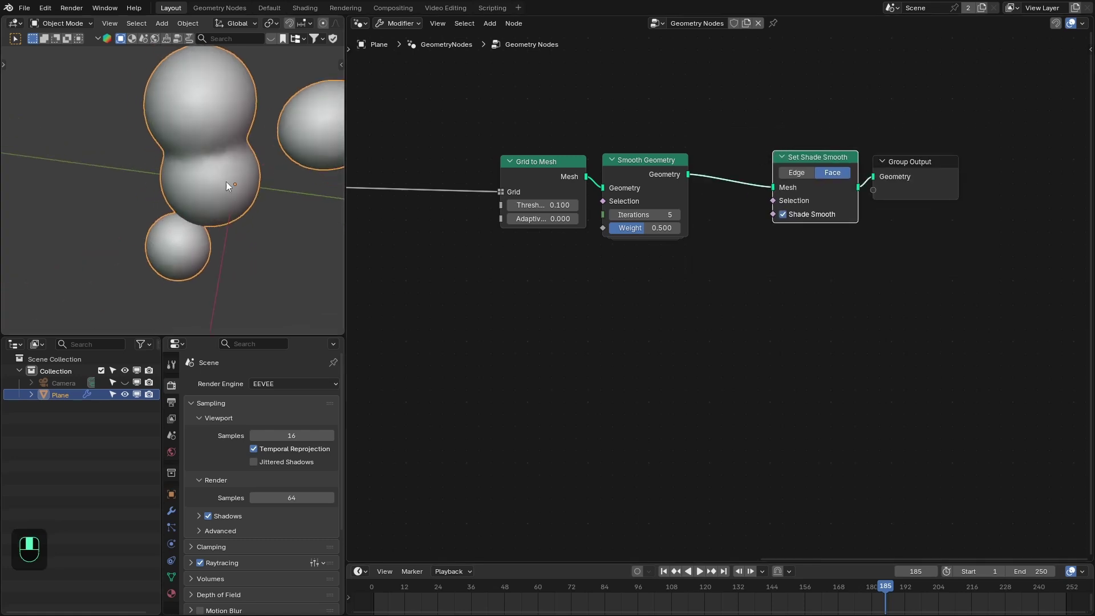
drag(235, 174, 263, 153)
middle_click(212, 134)
key(space)
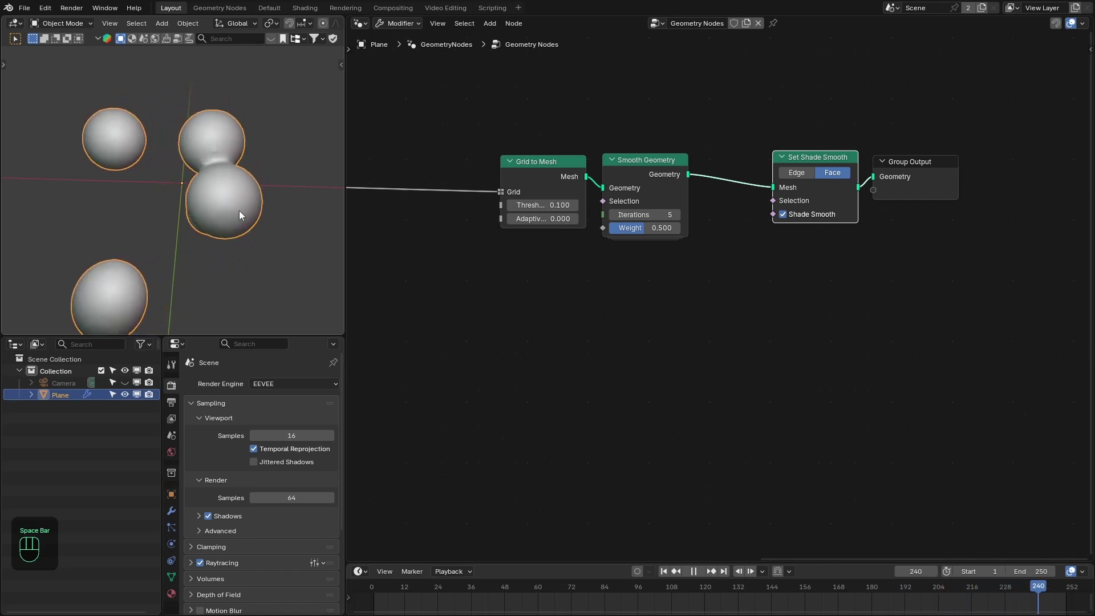
key(space)
drag(207, 178, 161, 171)
key(space)
key(space)
key(space)
key(space)
click(208, 152)
key(space)
key(space)
click(500, 272)
middle_click(606, 272)
middle_click(507, 279)
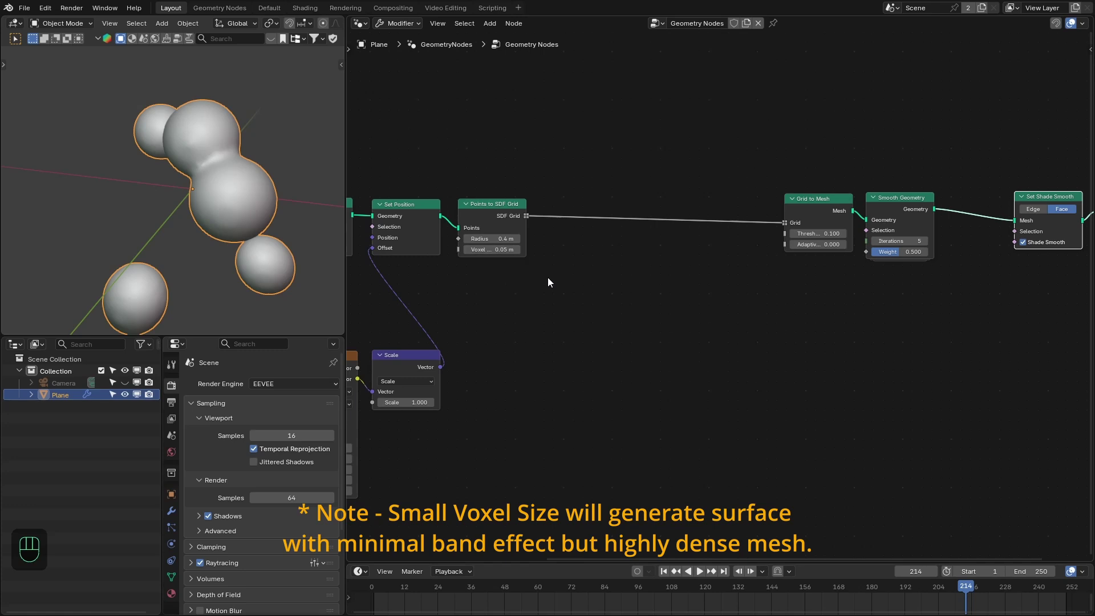
Shift the shade smooth and output nodes right to make room in the tree
drag(709, 289, 564, 289)
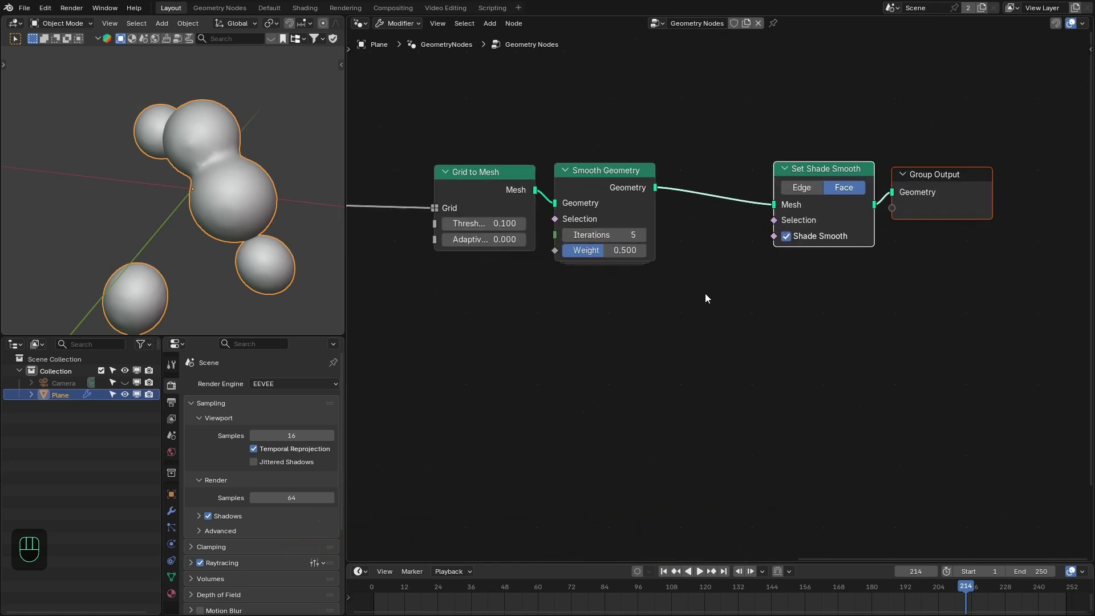
drag(800, 289, 960, 171)
click(952, 178)
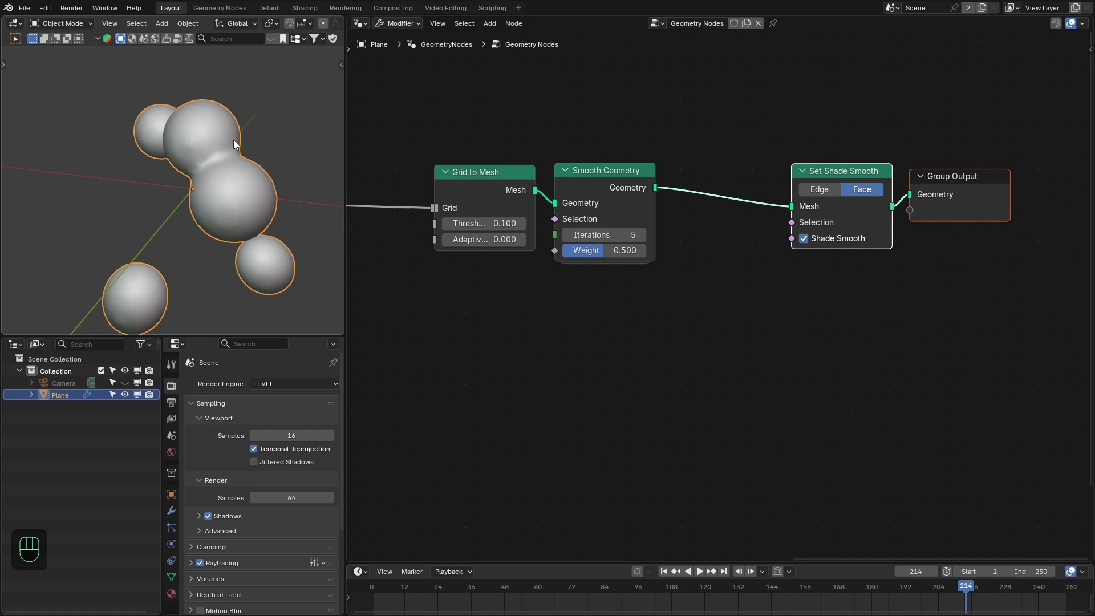
Insert Set Mesh Normal with a Normal node blurred into Custom Normal; smoothing iterations 50
click(702, 250)
key(shift+a)
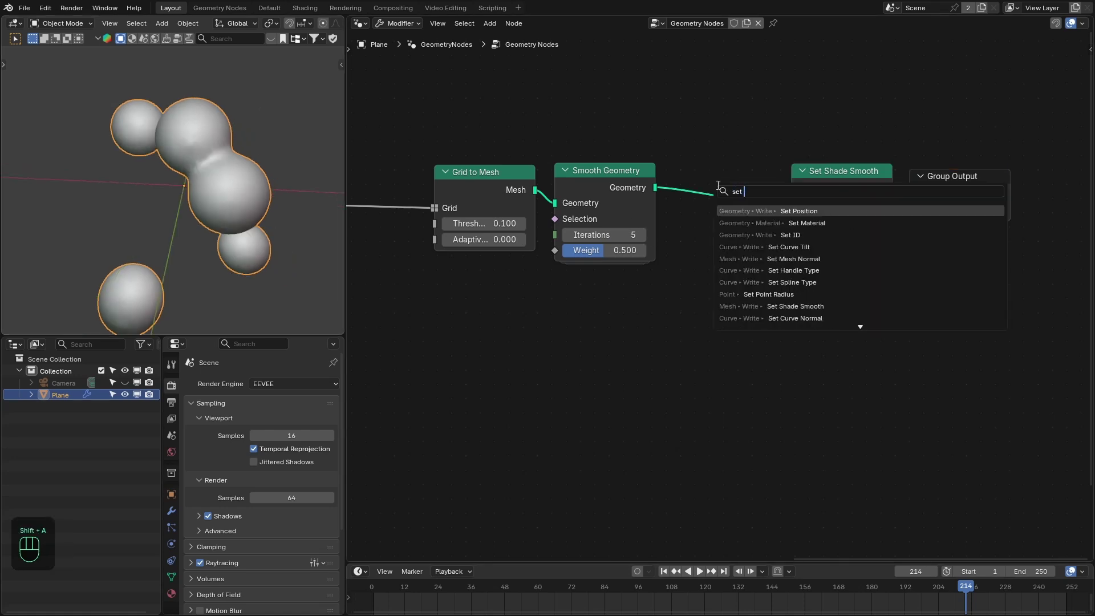
click(686, 169)
drag(728, 190, 706, 251)
click(689, 245)
drag(686, 243, 620, 317)
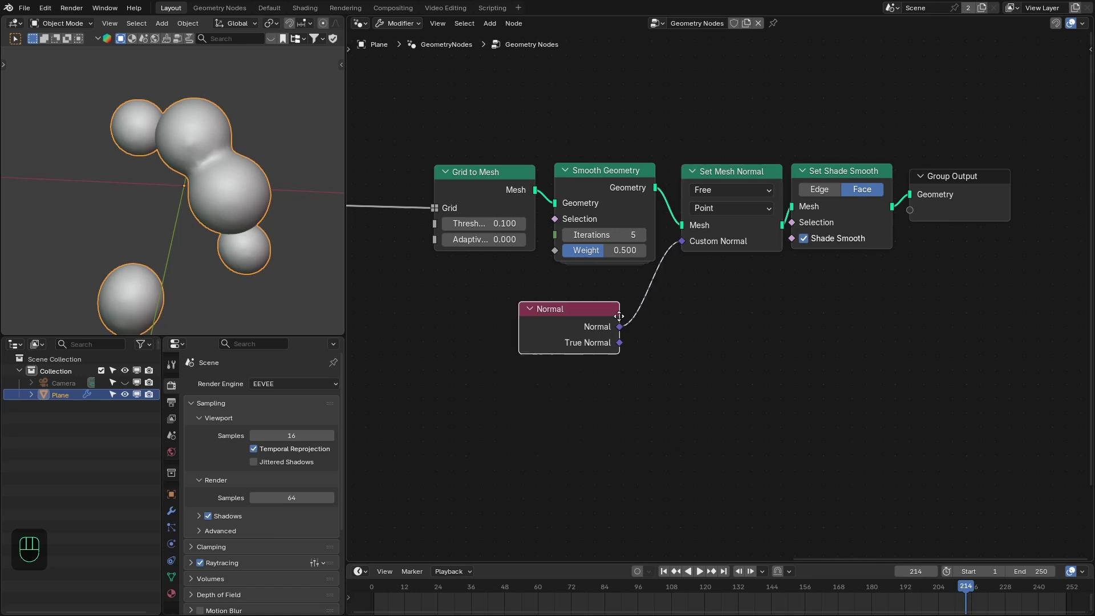
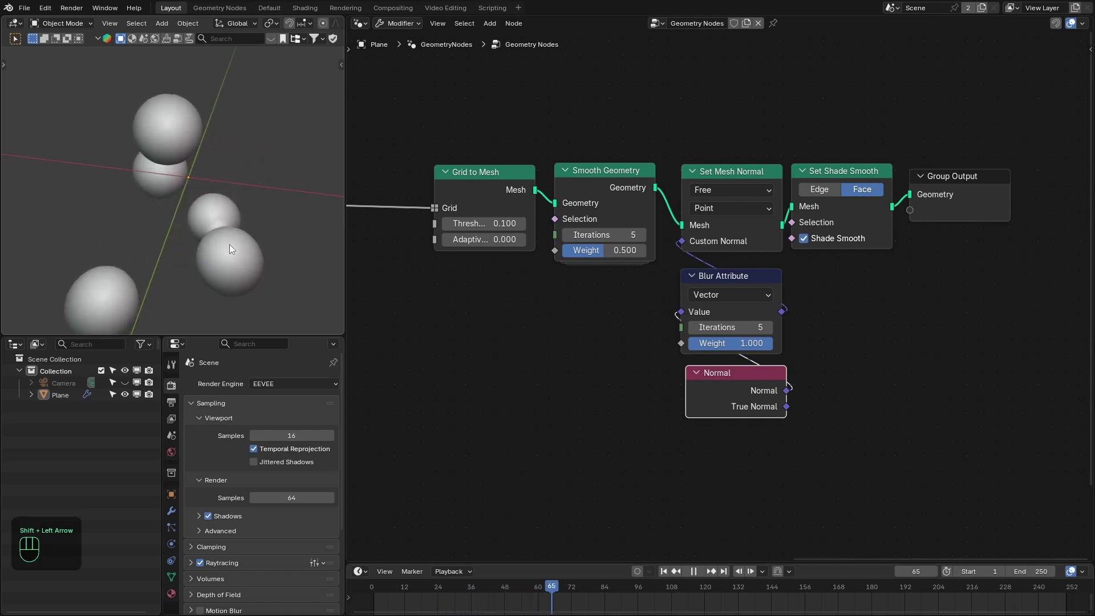
drag(217, 258, 206, 254)
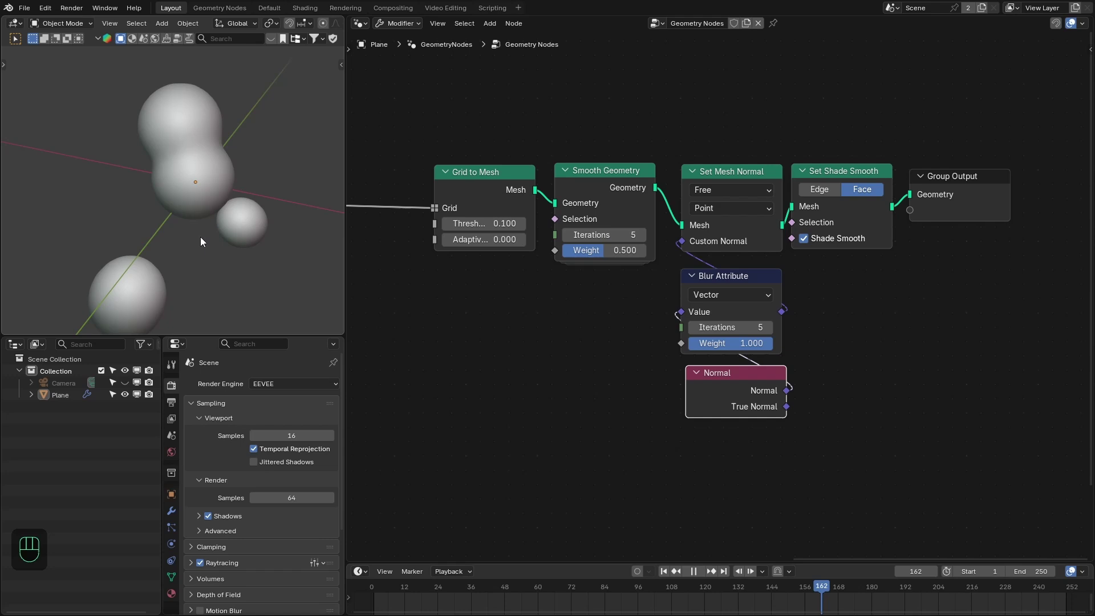
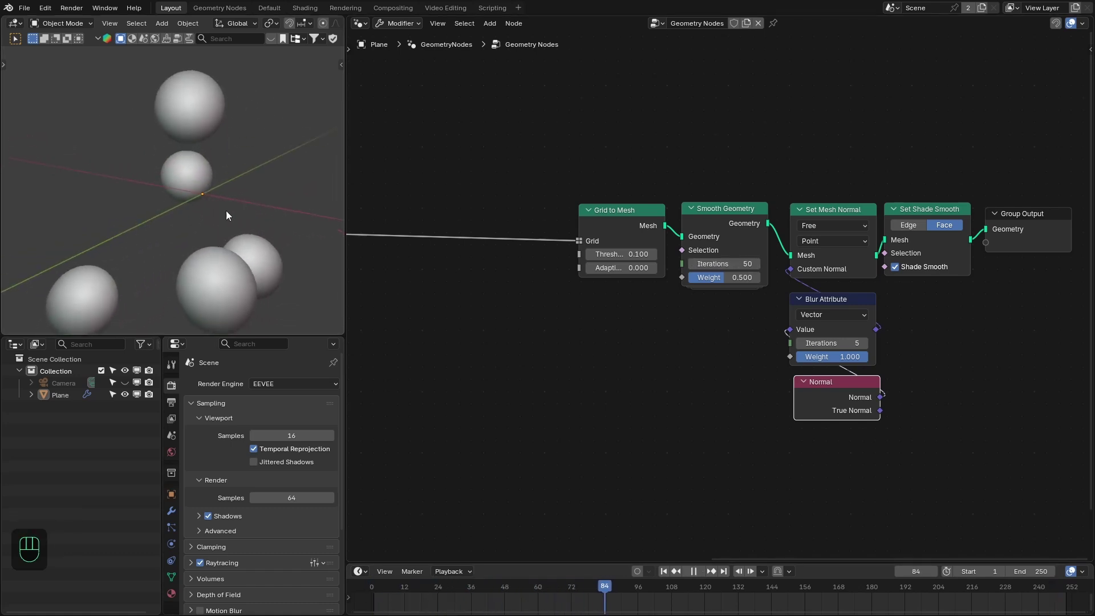
Preview the raw bubble points with a temporary Viewer node, then delete it
drag(214, 220, 230, 224)
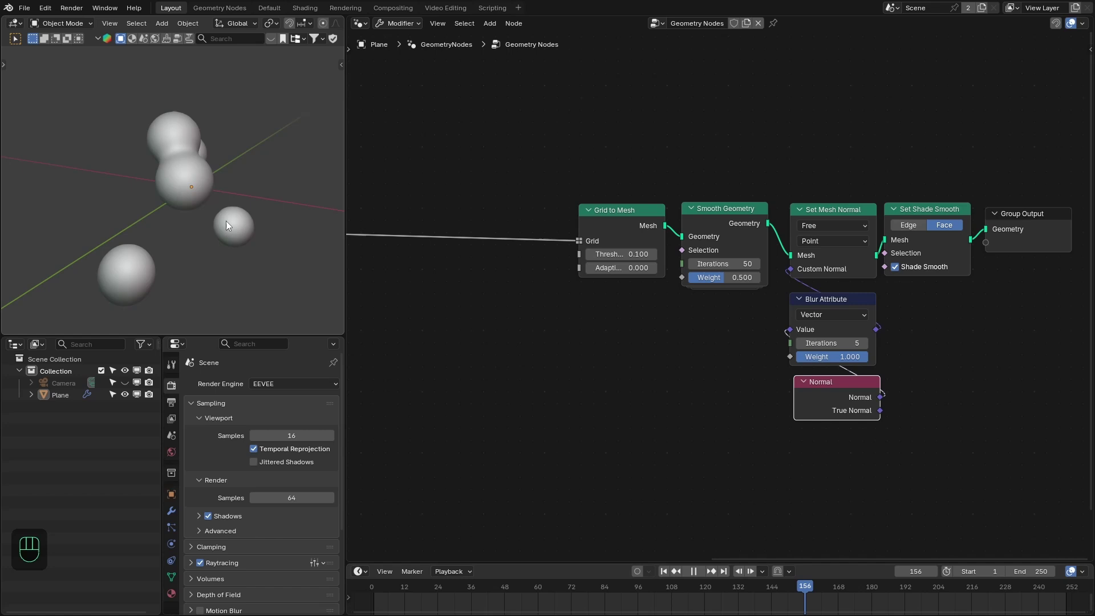
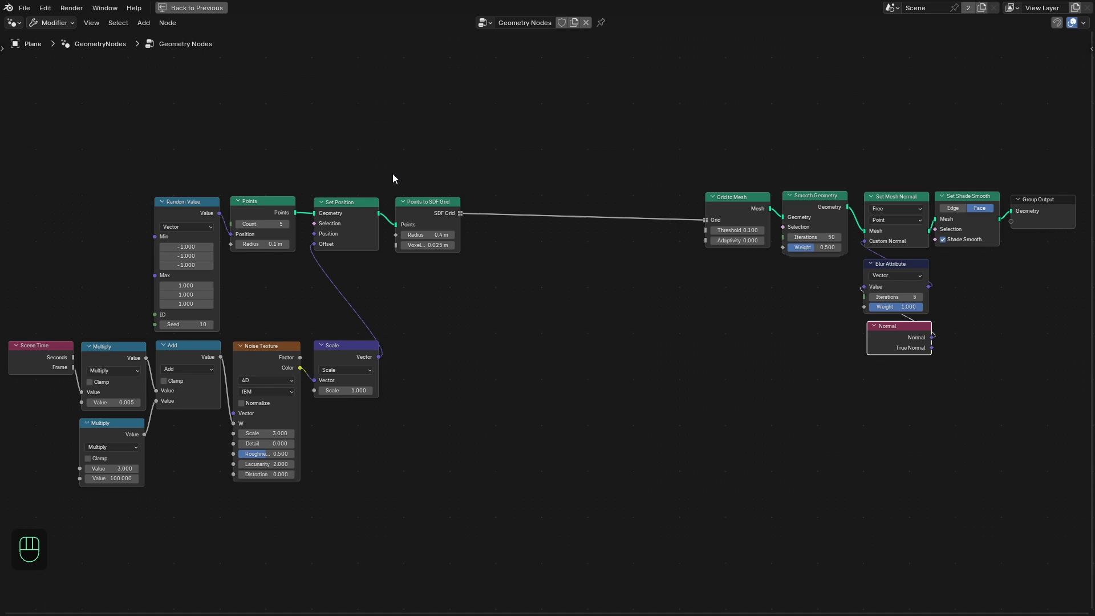
key(ctrl+space)
click(476, 161)
click(452, 199)
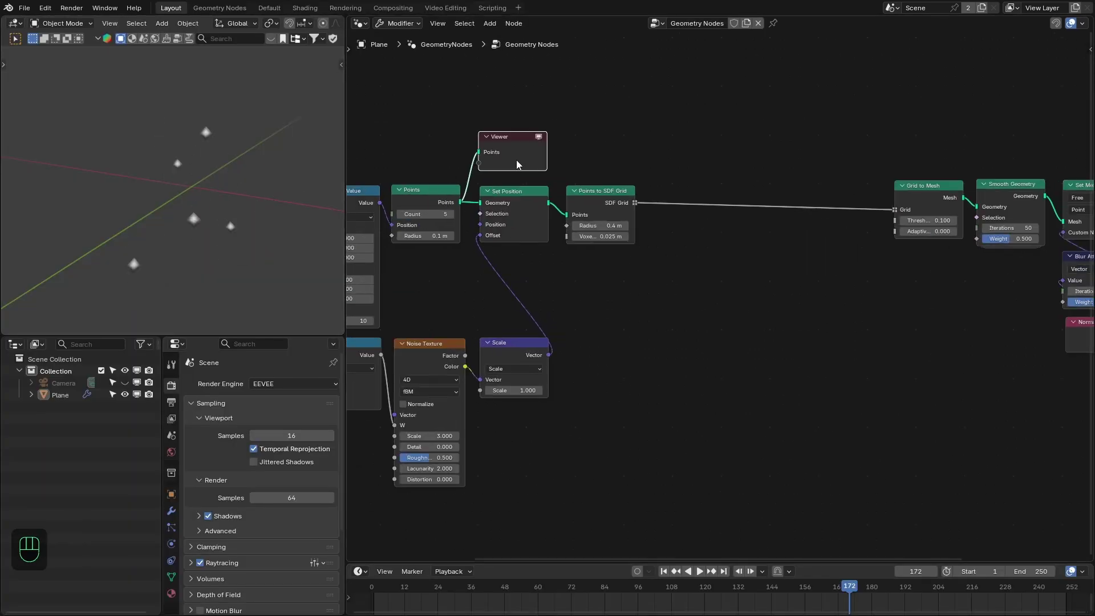
click(518, 159)
key(x)
drag(608, 197, 642, 252)
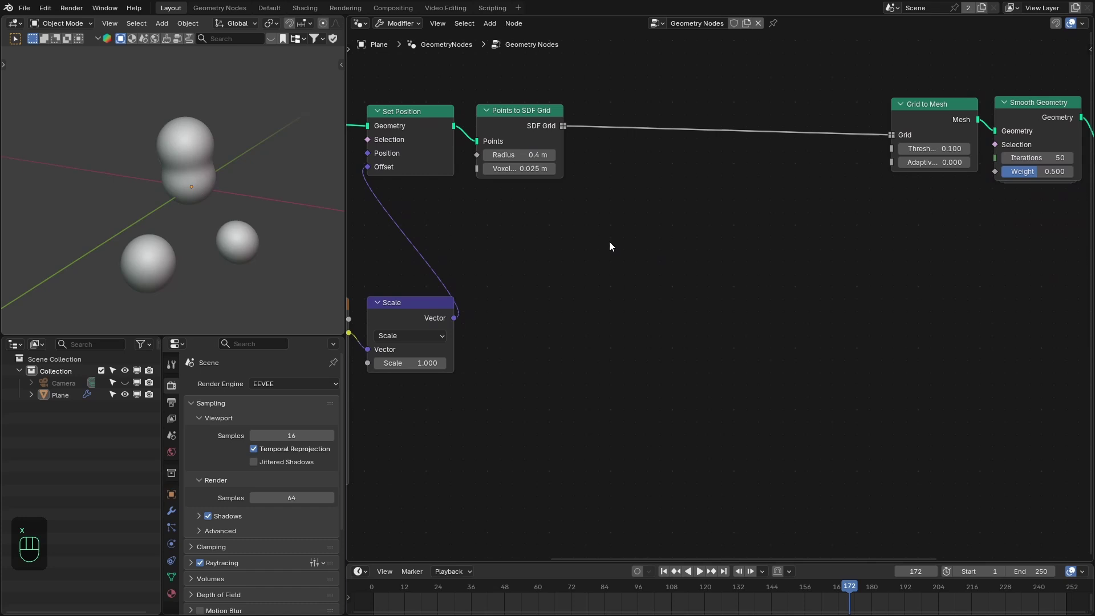
Add a widened For Each Element zone on the Point domain fed by the Set Position geometry
key(shift+a)
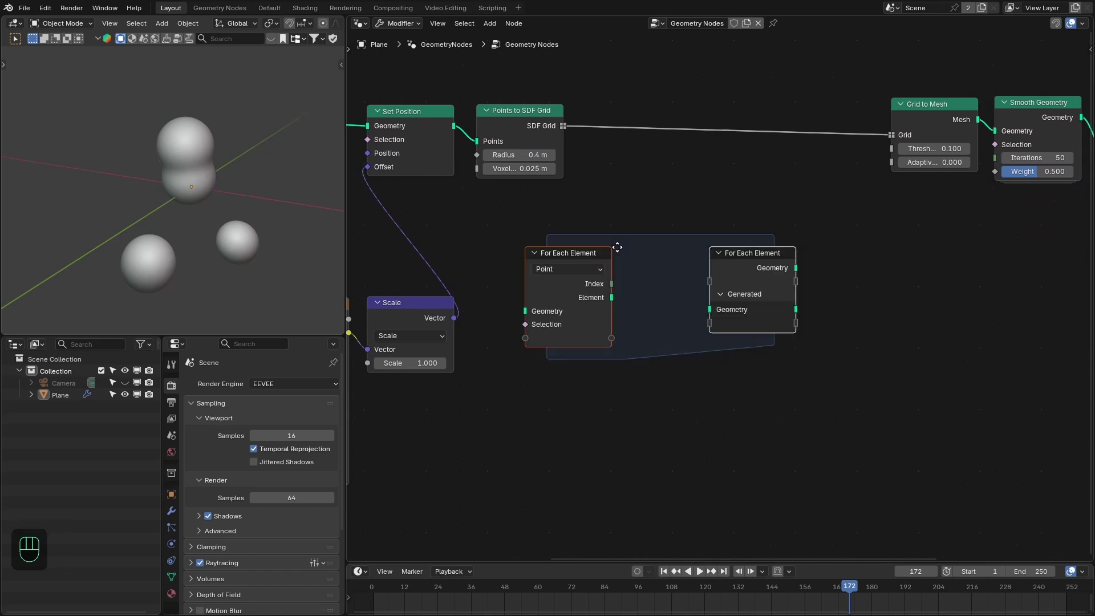
click(816, 255)
drag(796, 282, 944, 284)
middle_click(675, 309)
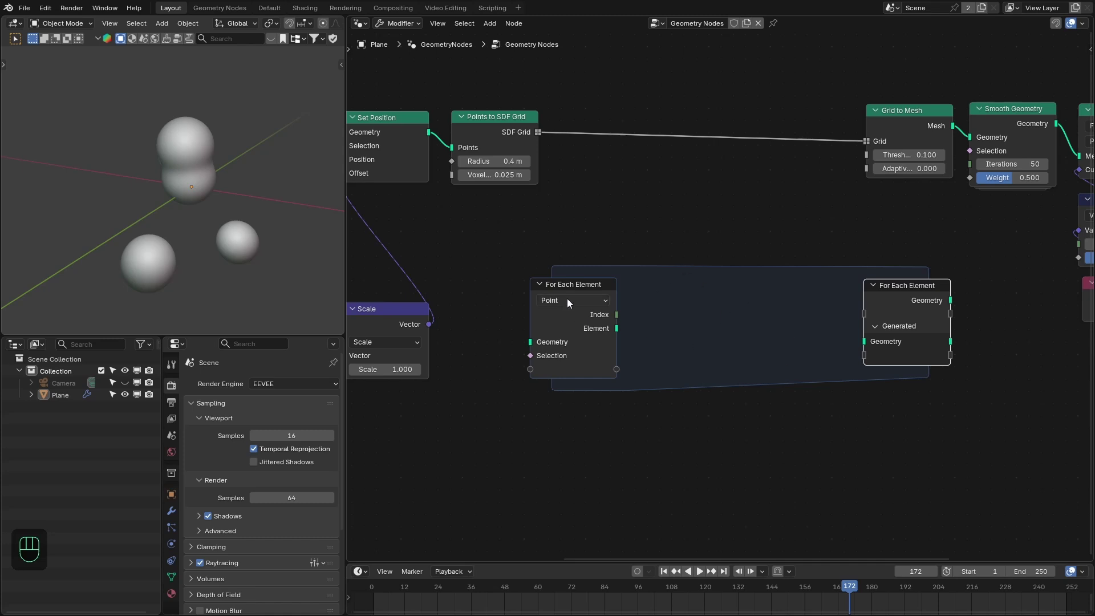
drag(572, 301, 629, 329)
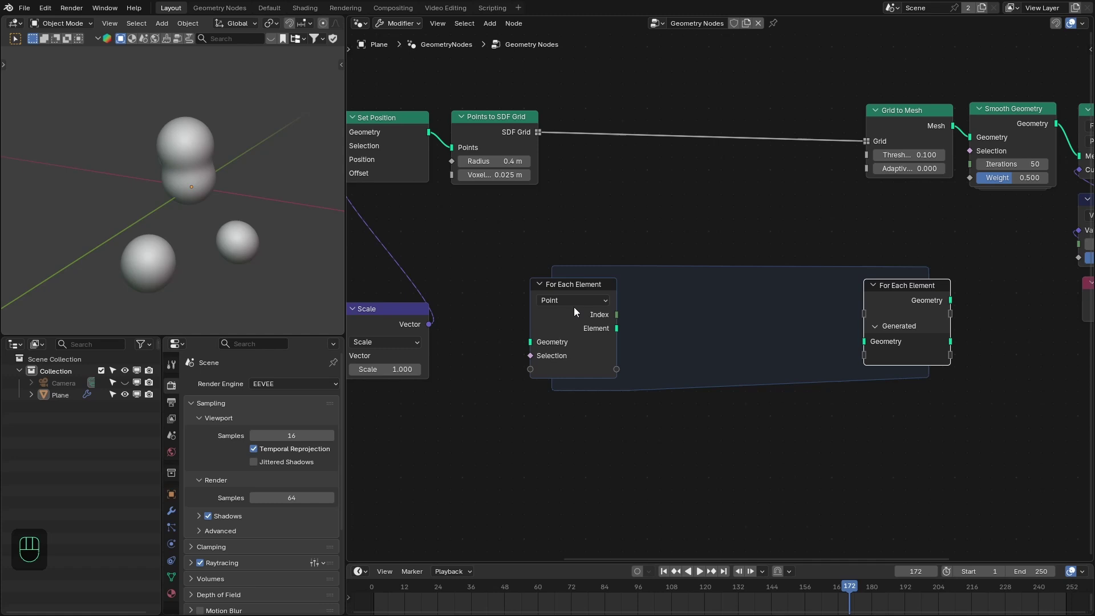
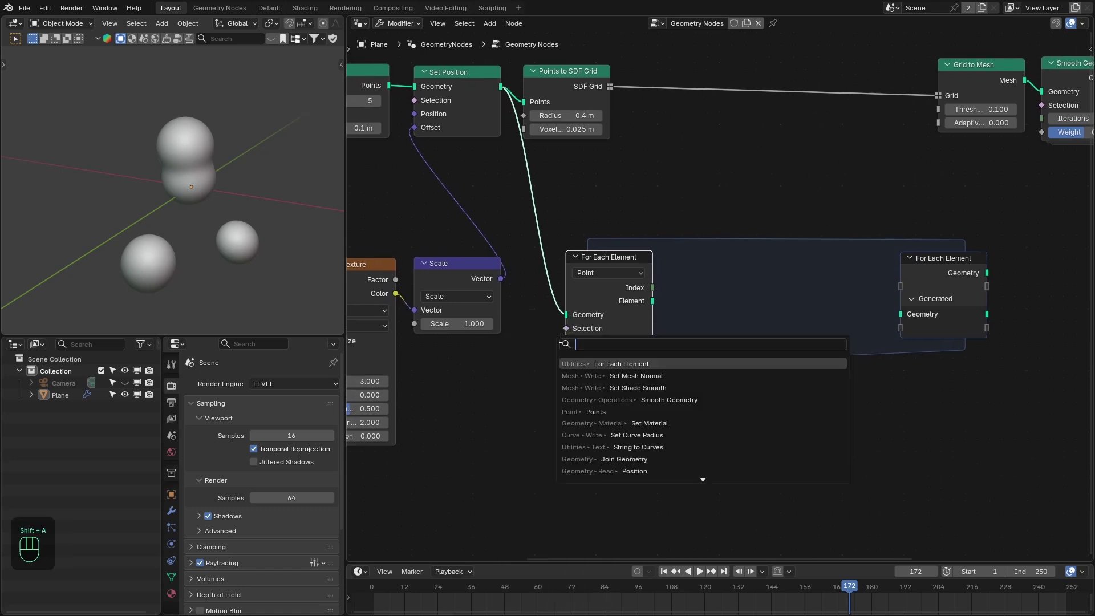
Inside the zone, instance on points using the Position field fed into the loop
click(567, 363)
drag(649, 381, 575, 341)
drag(585, 353, 652, 344)
drag(652, 343, 746, 345)
middle_click(744, 296)
drag(592, 351, 684, 349)
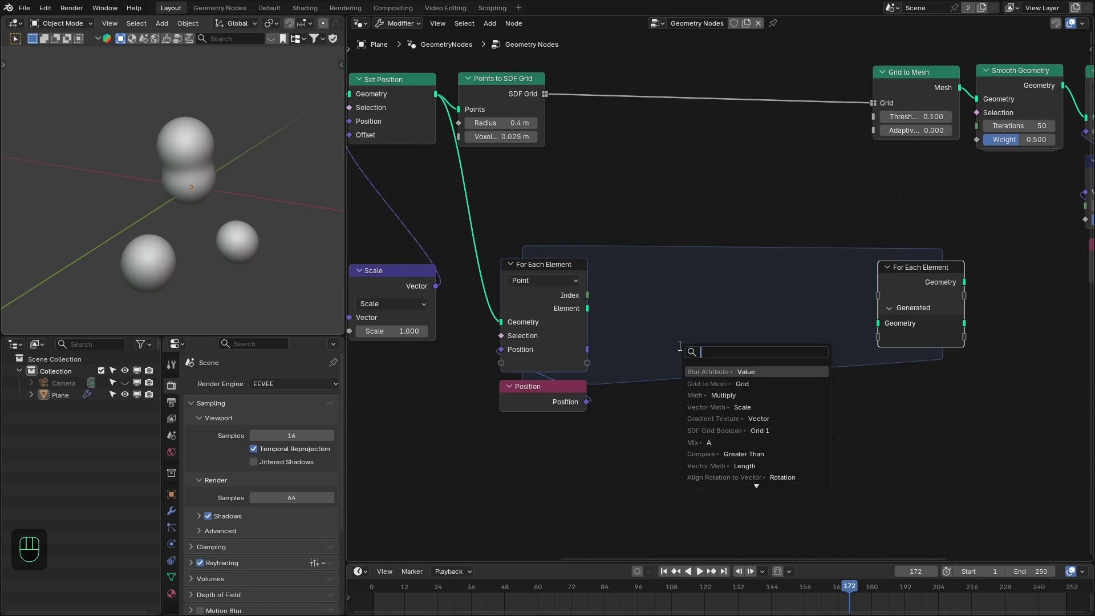
drag(431, 108, 750, 232)
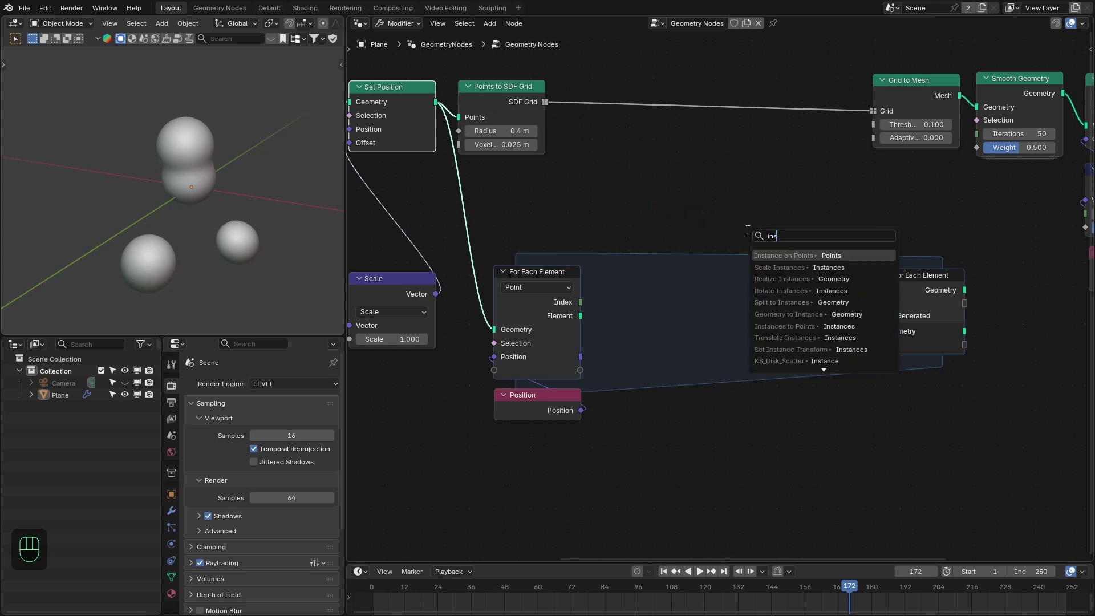
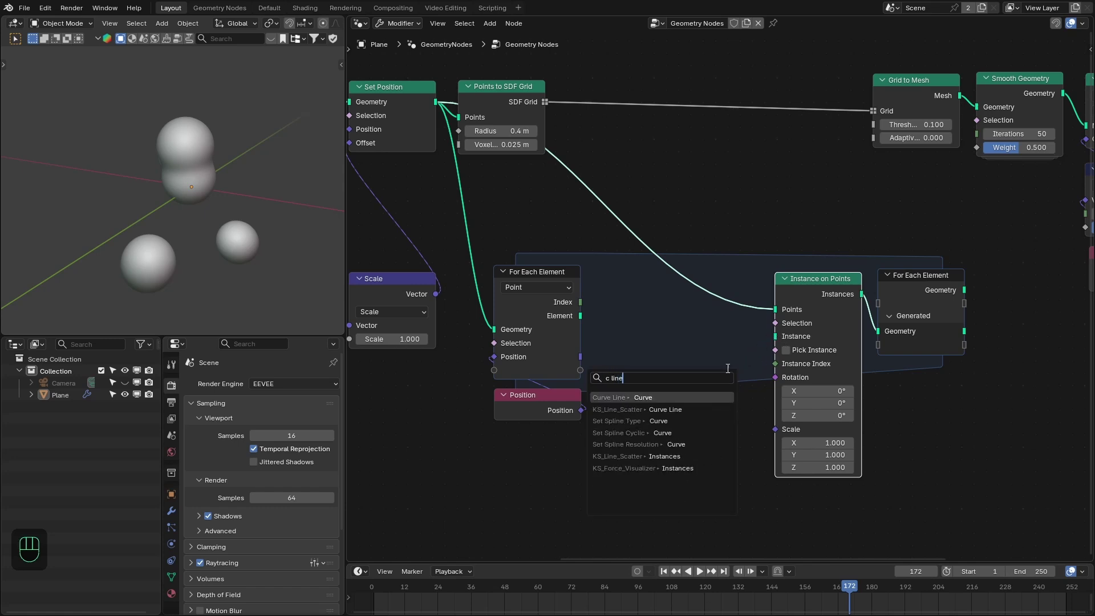
Instance a Curve Line into Generated Geometry and preview the 25 vertical lines in a Viewer
double_click(726, 372)
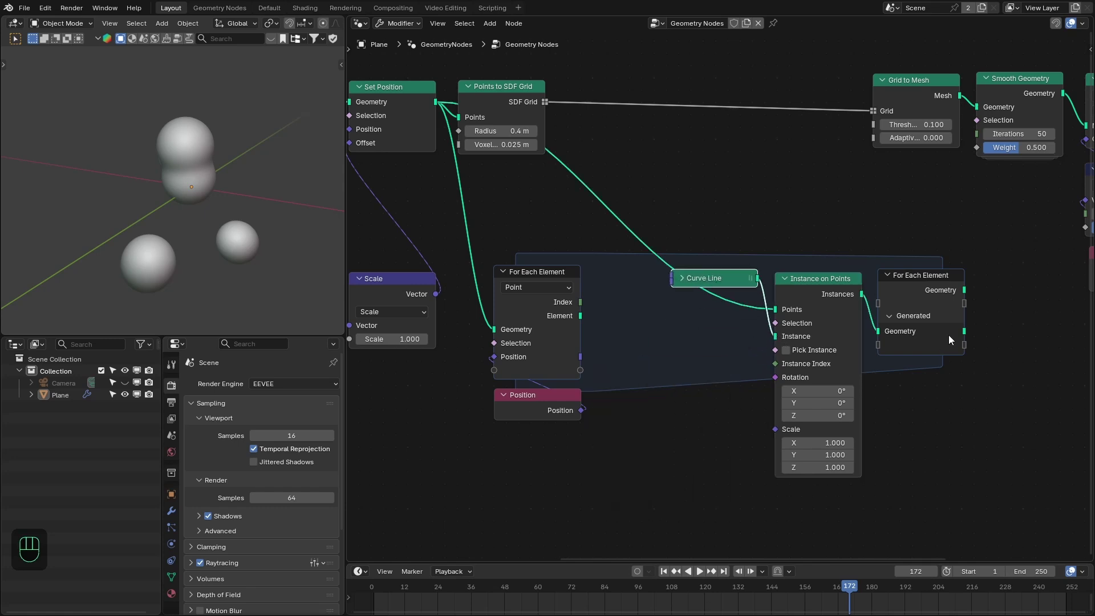
click(965, 336)
drag(165, 168, 153, 160)
drag(620, 341, 605, 333)
drag(493, 233, 614, 233)
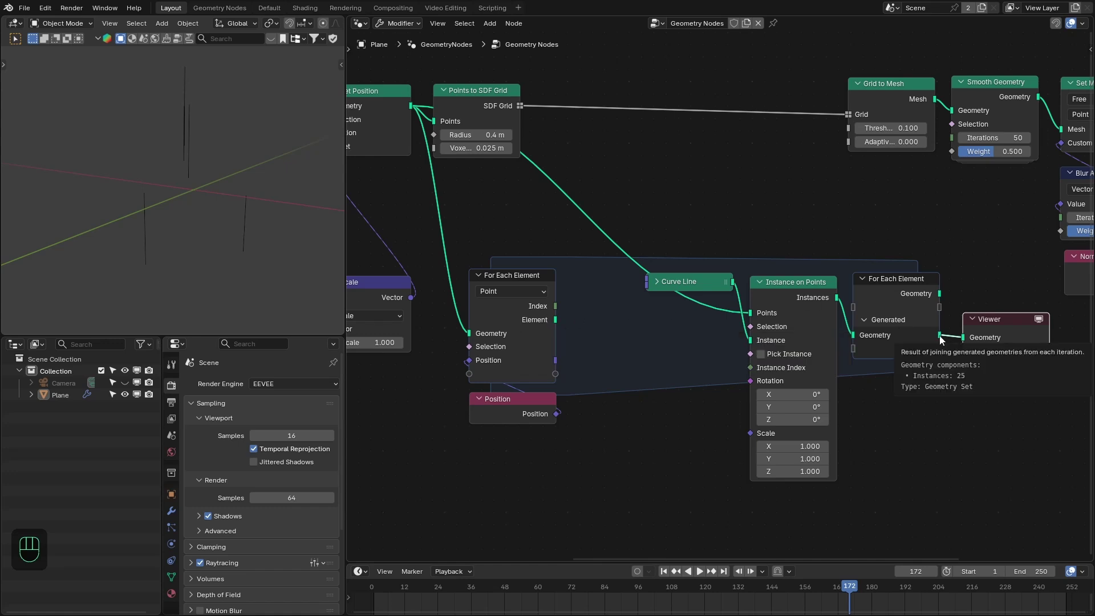
Add a collapsed Vector Math Subtract node taking the difference of the two Position nodes
drag(725, 259, 984, 327)
click(981, 323)
click(720, 350)
key(ctrl+z)
key(x)
click(570, 366)
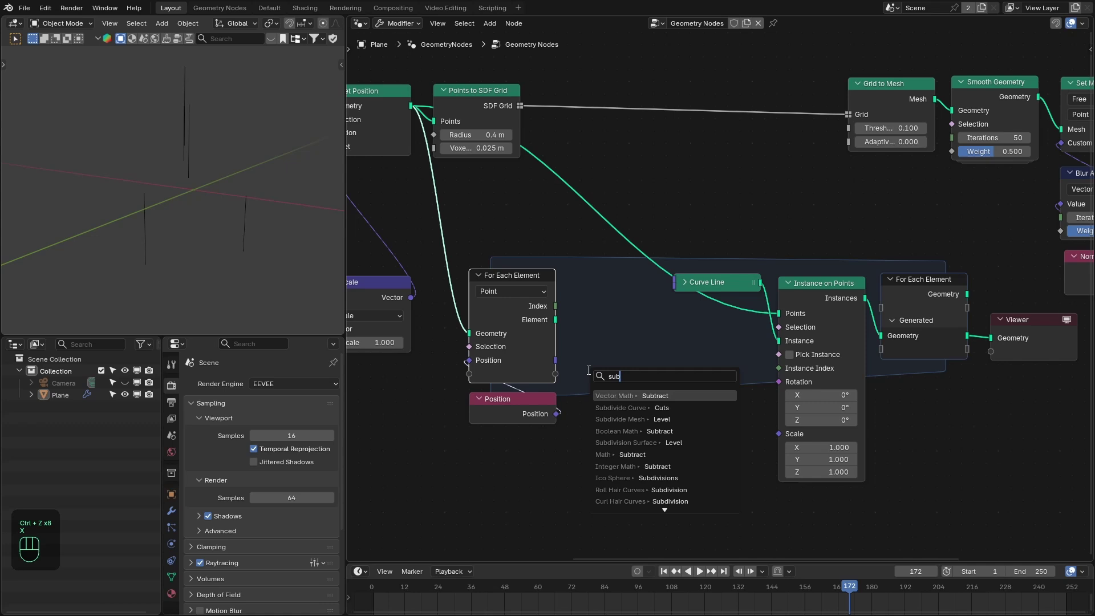
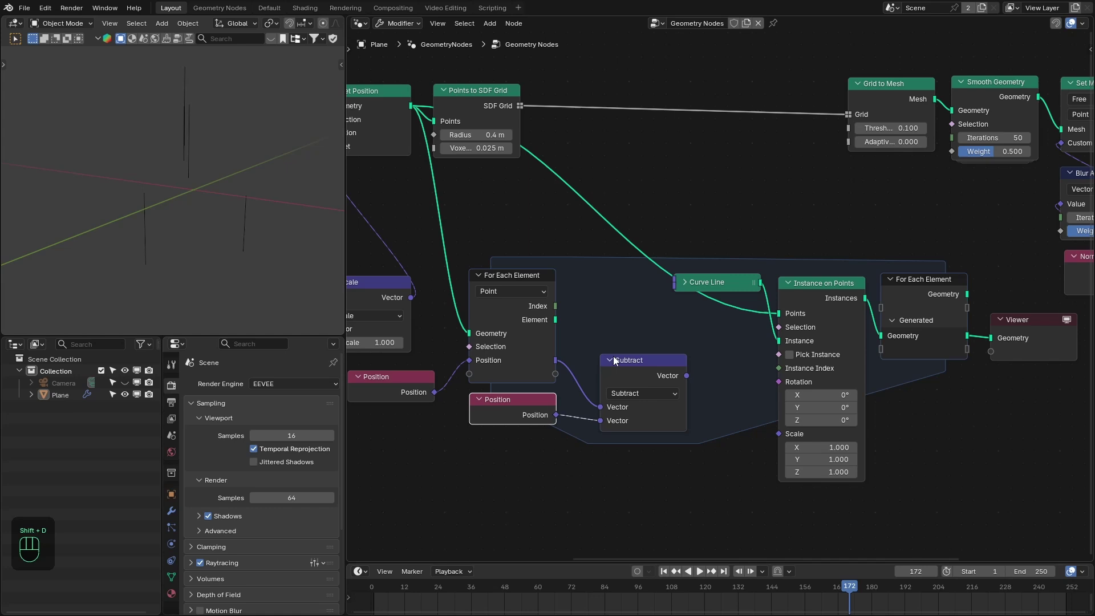
double_click(617, 357)
drag(635, 363, 710, 409)
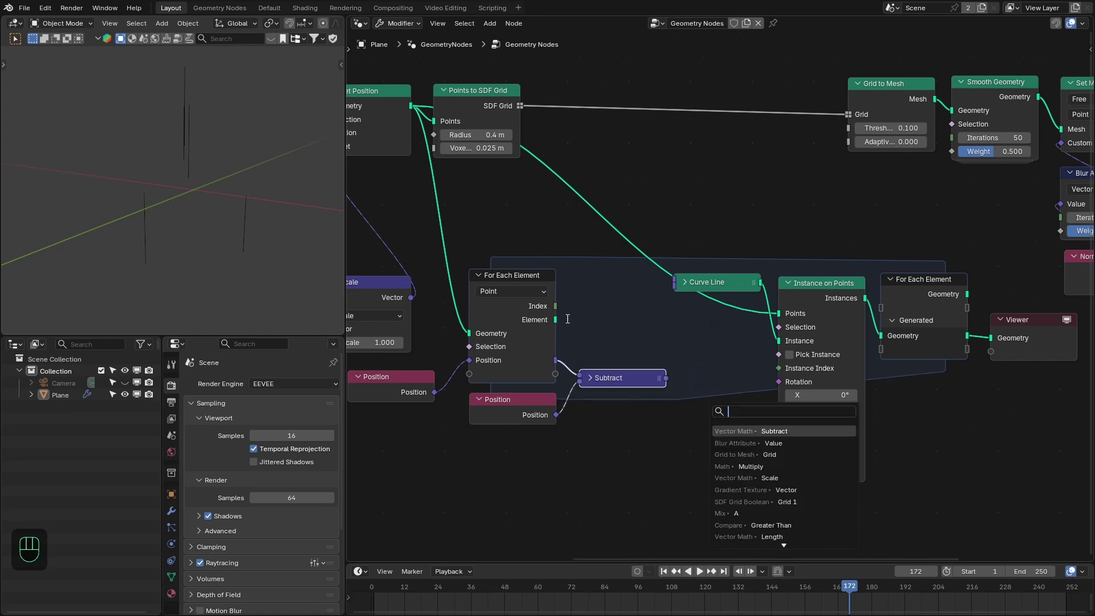
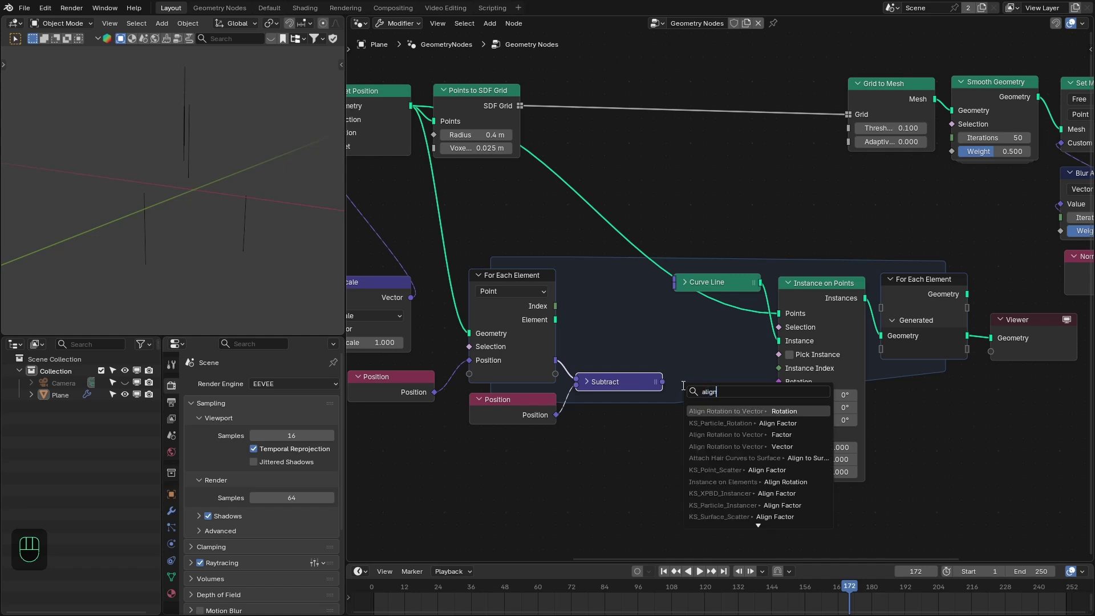
Add Align Rotation to Vector fed by the subtracted vector and wire its Rotation into Instance on Points
key(Down)
key(Down)
click(764, 413)
drag(215, 170, 220, 185)
key(space)
drag(228, 206, 202, 207)
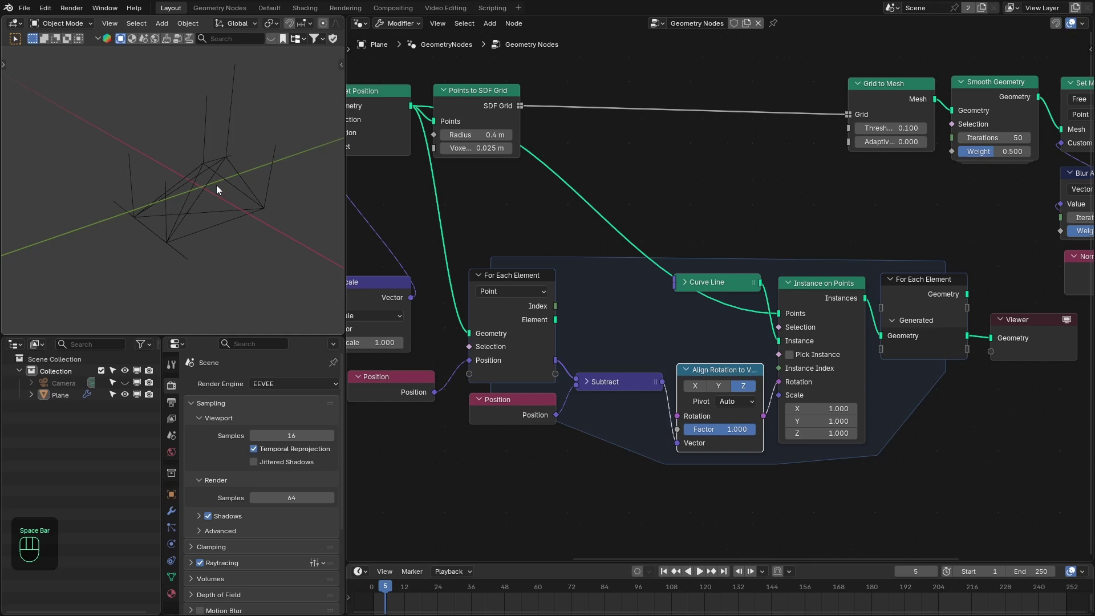
drag(635, 382, 631, 379)
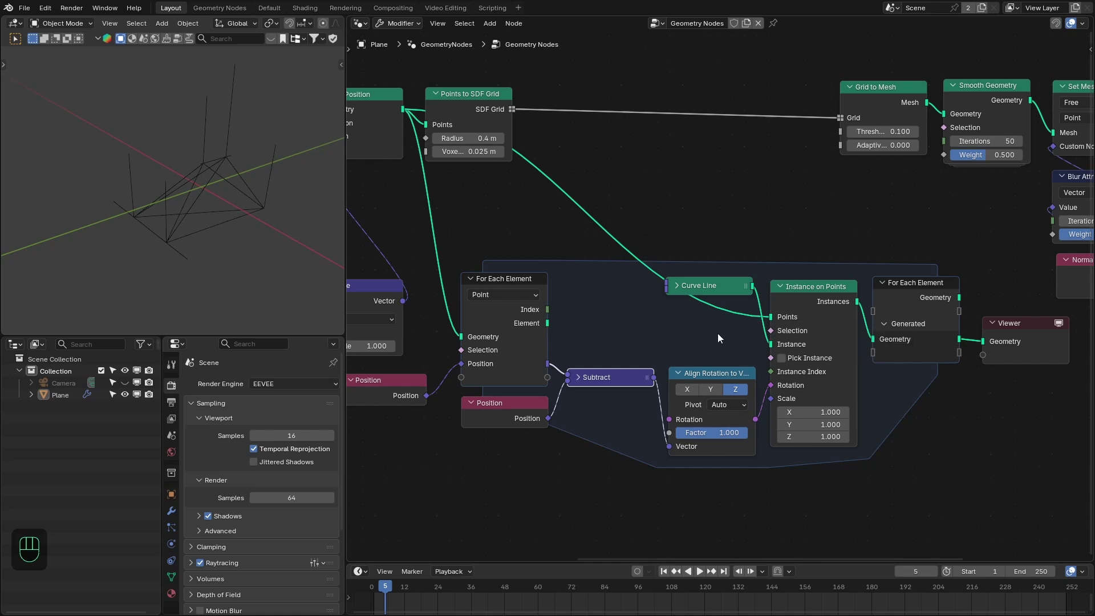
Place a Vector Length node after Subtract and a Greater Than compare above it in the loop zone
click(630, 376)
drag(669, 372, 668, 339)
key(ctrl+x)
click(660, 381)
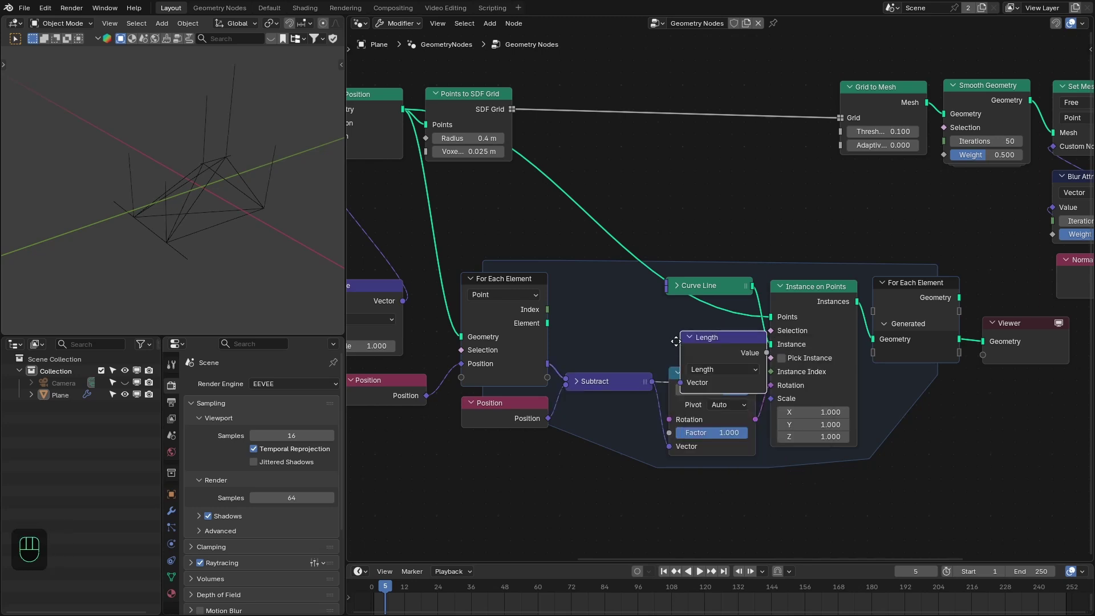
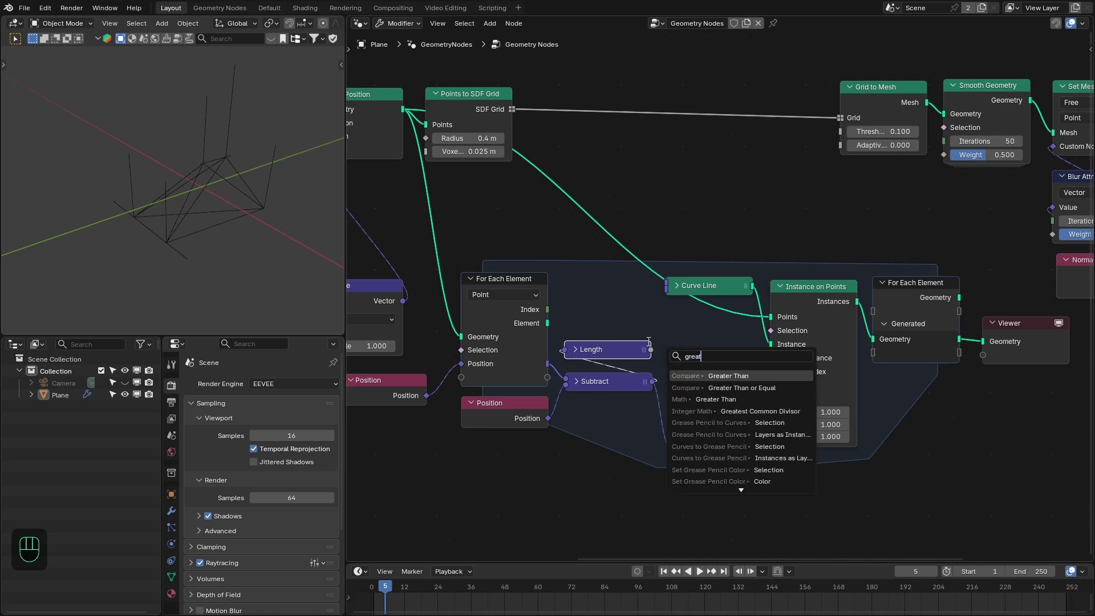
drag(666, 275, 761, 328)
Wire Length into Greater Than and feed its result into the instance selection
click(584, 261)
click(614, 257)
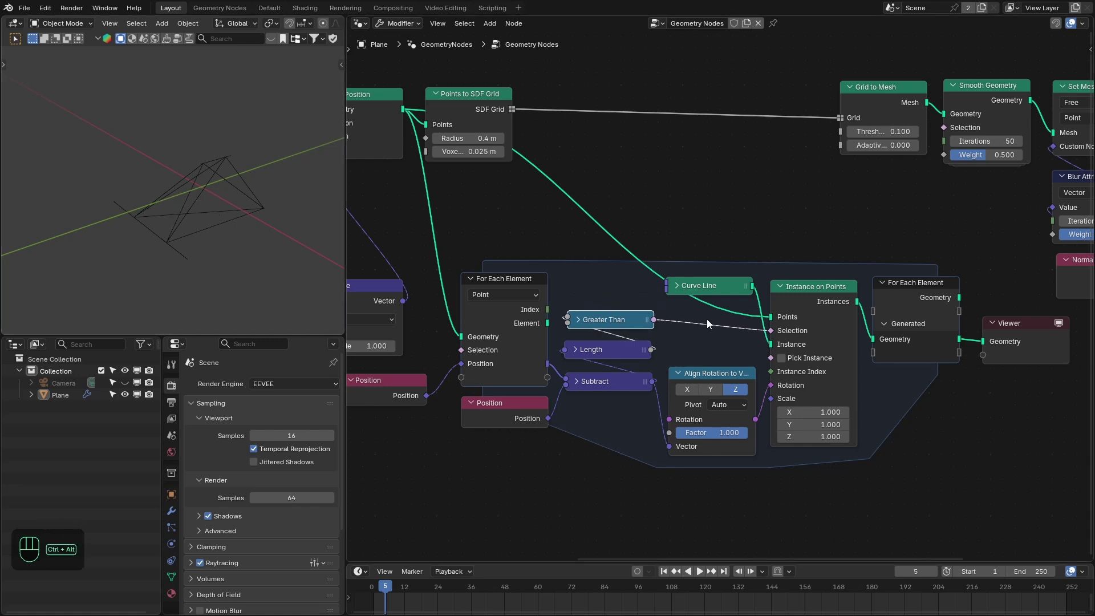
click(711, 322)
click(718, 323)
click(619, 316)
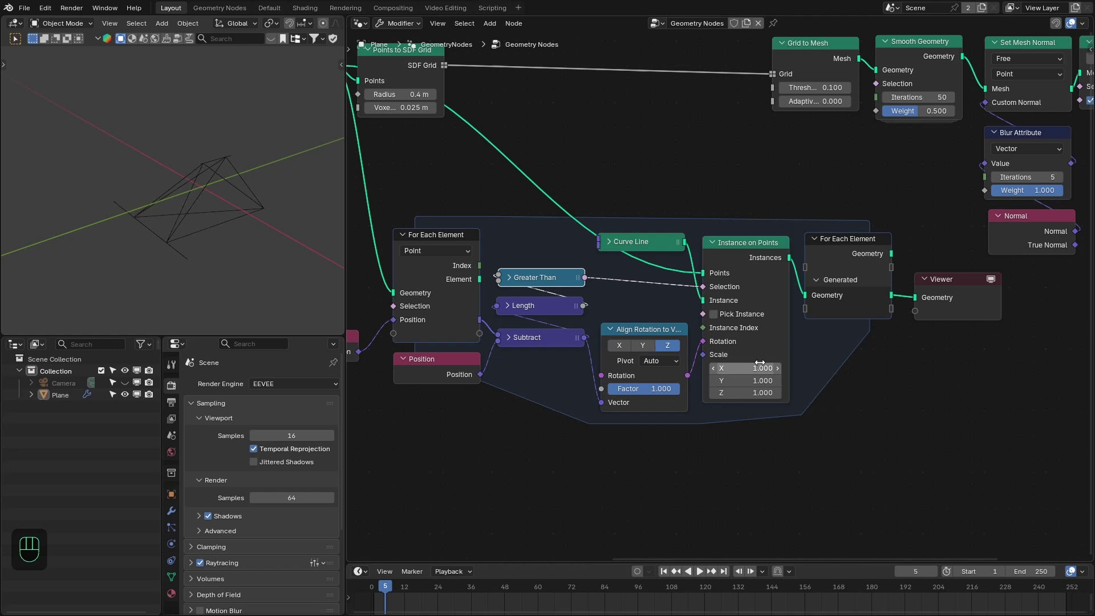
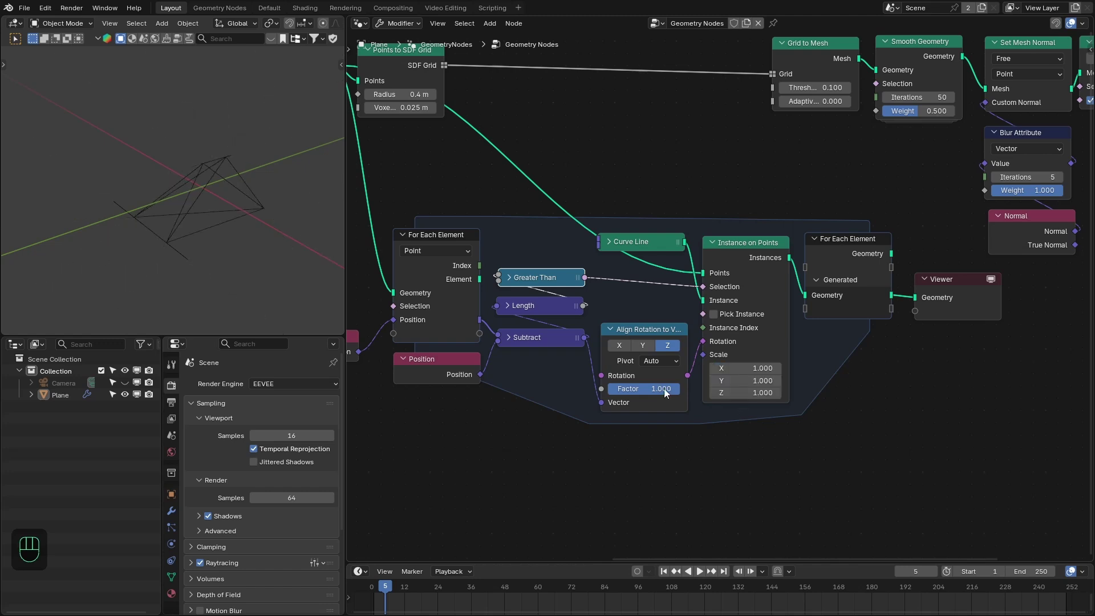
drag(587, 307, 605, 454)
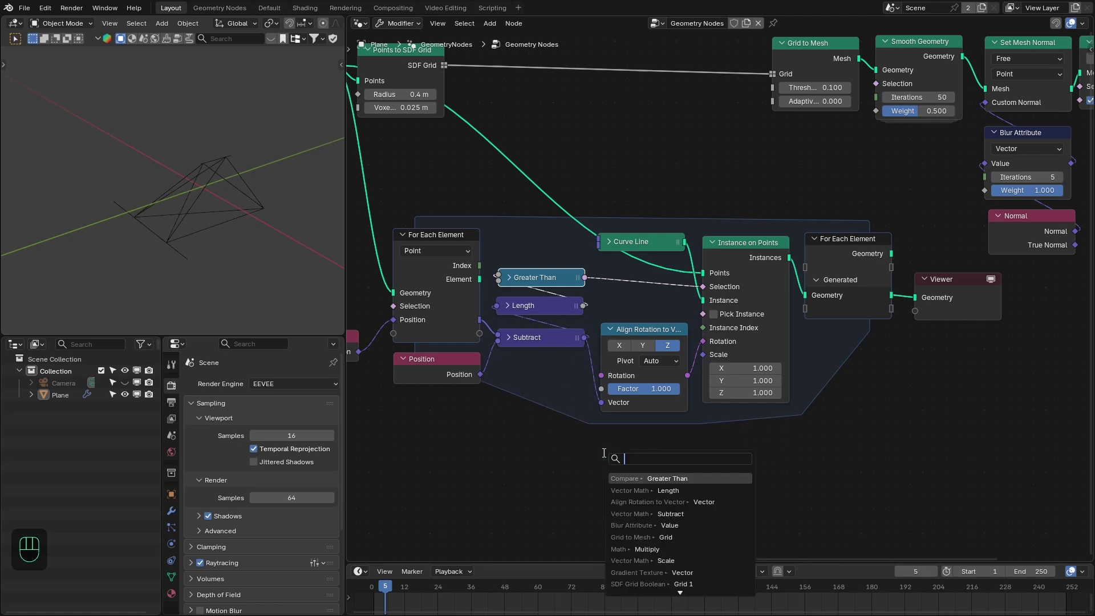
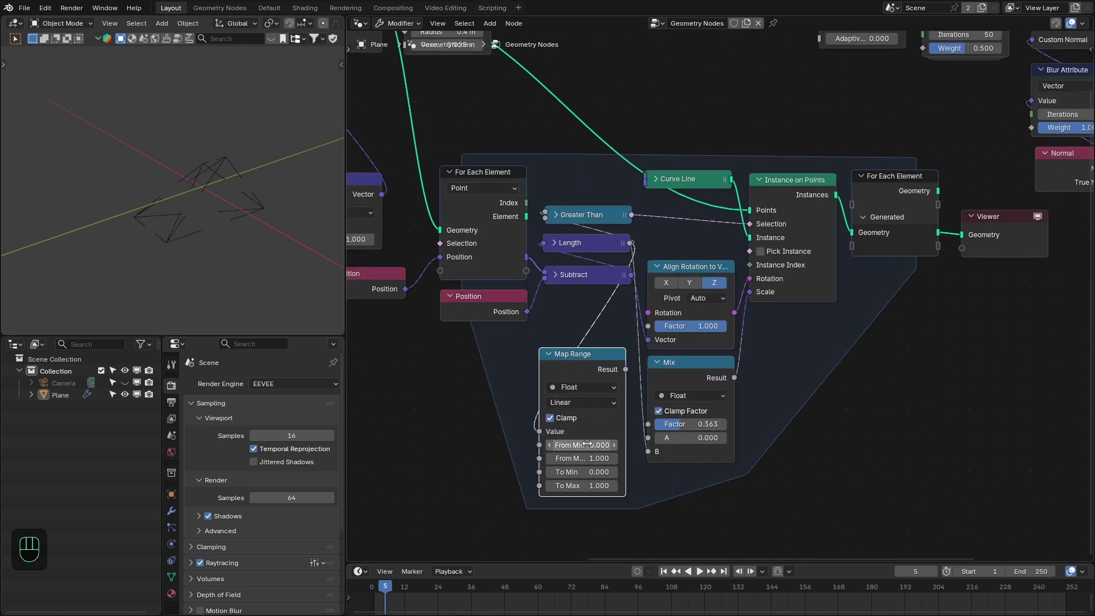
Position the Map Range (1.5–2.5 to 1–0) and Mix nodes driving Instance Scale and check the result in playback
drag(580, 364, 585, 368)
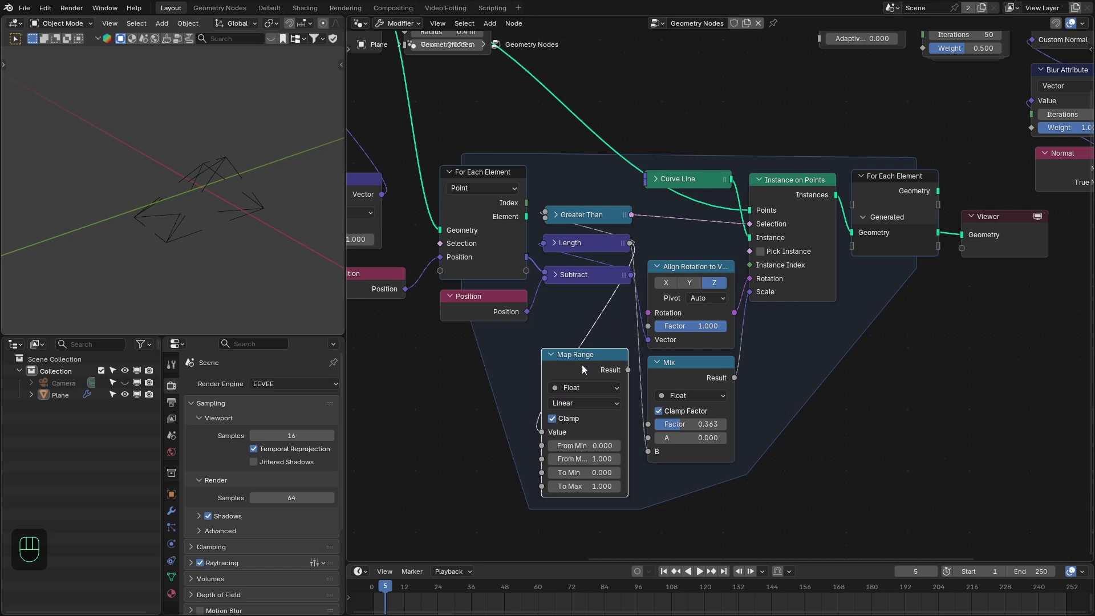
middle_click(588, 381)
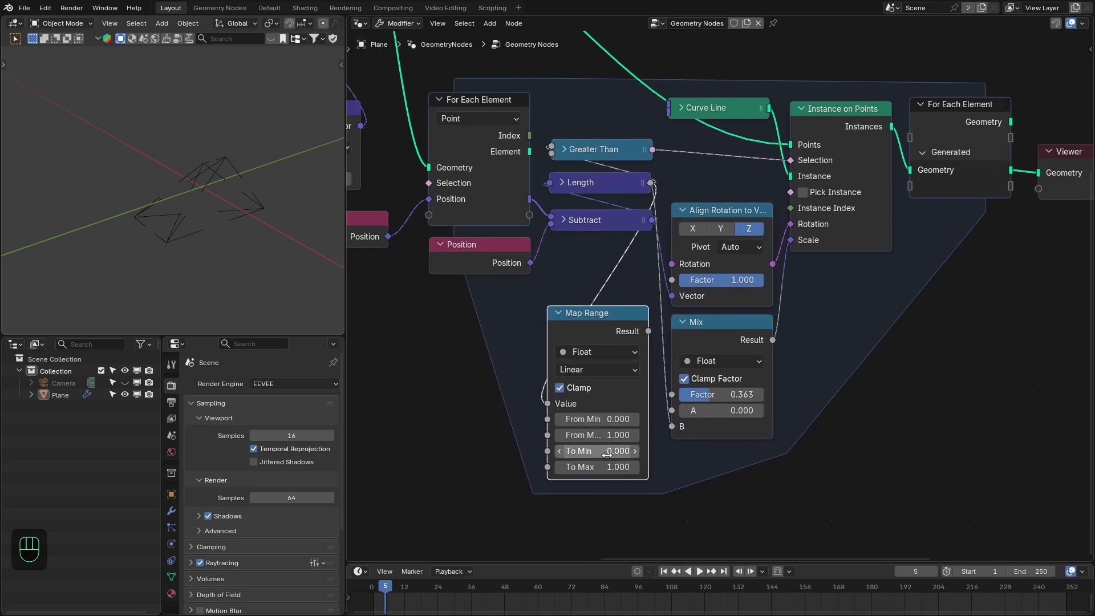
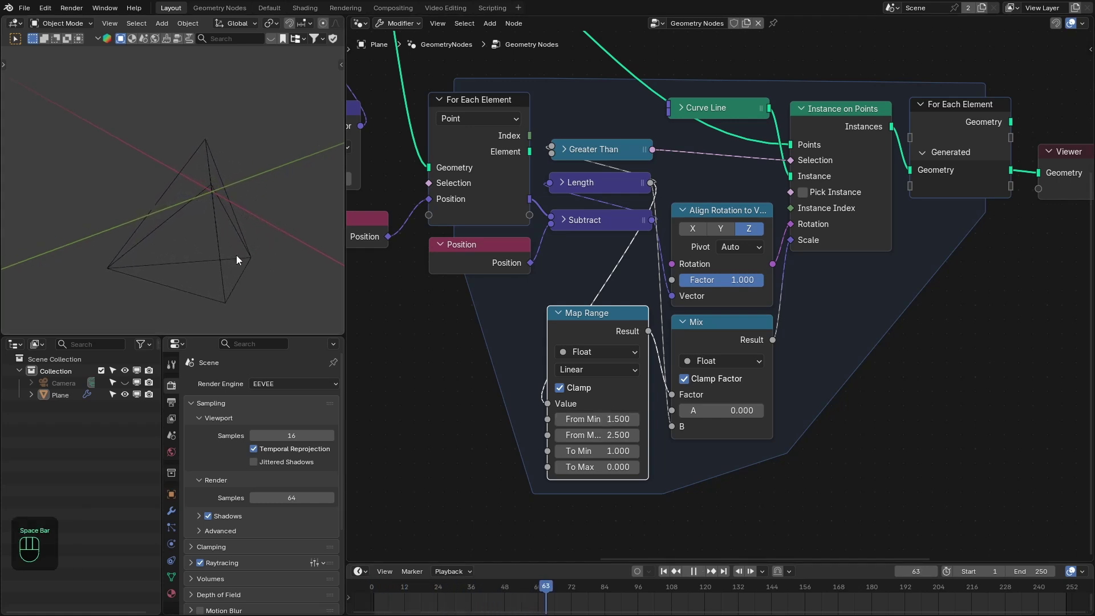
key(space)
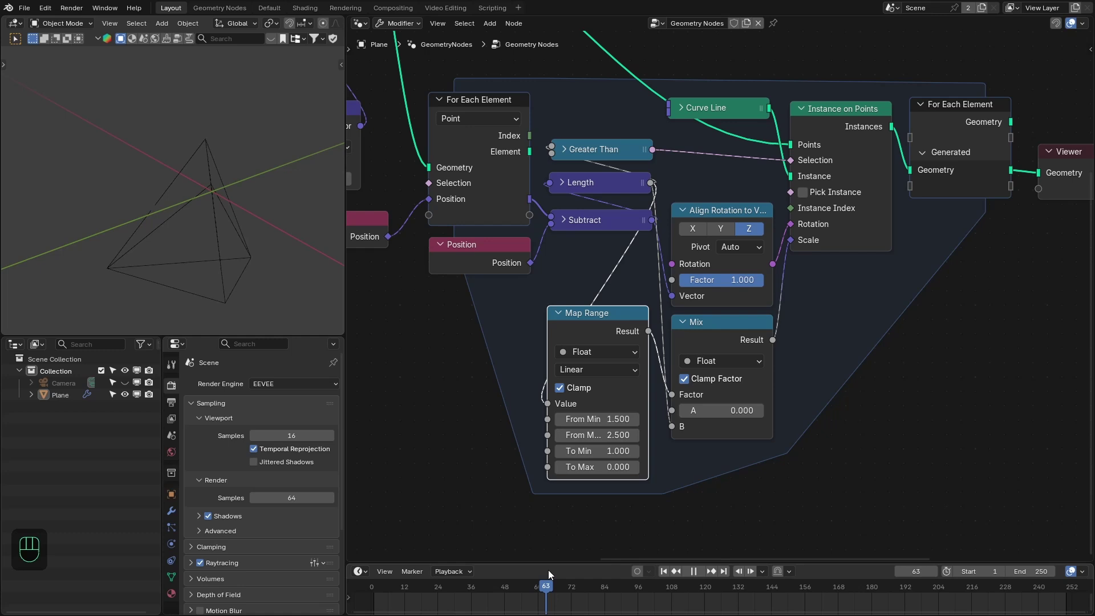
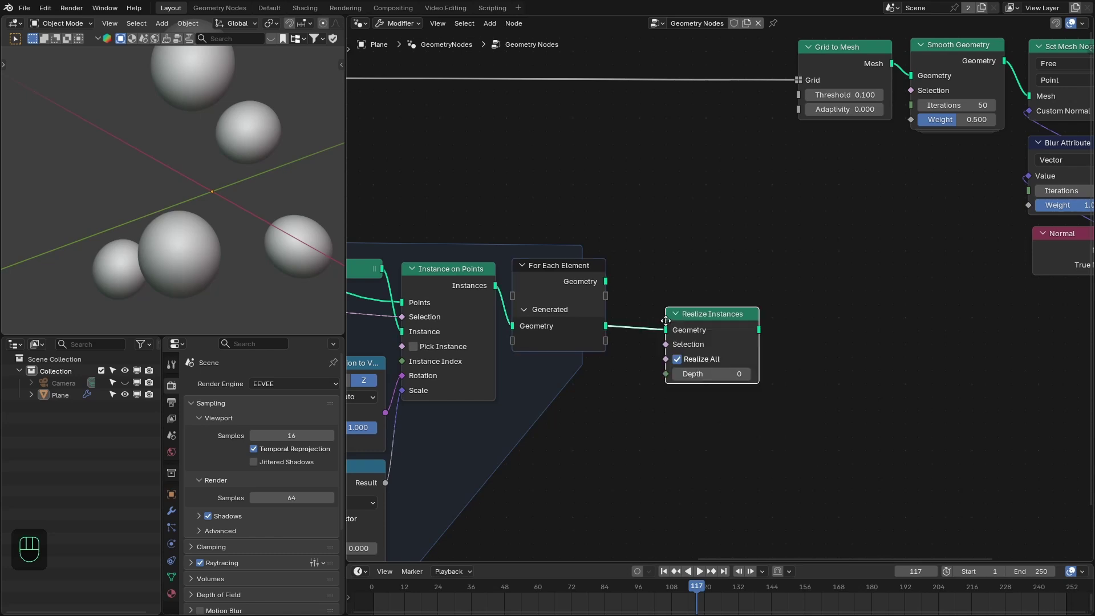
Add Realize Instances after the loop, then Curve to Mesh with a 0.01 m Curve Circle profile for thin tubes
drag(633, 278, 742, 277)
middle_click(741, 277)
click(700, 285)
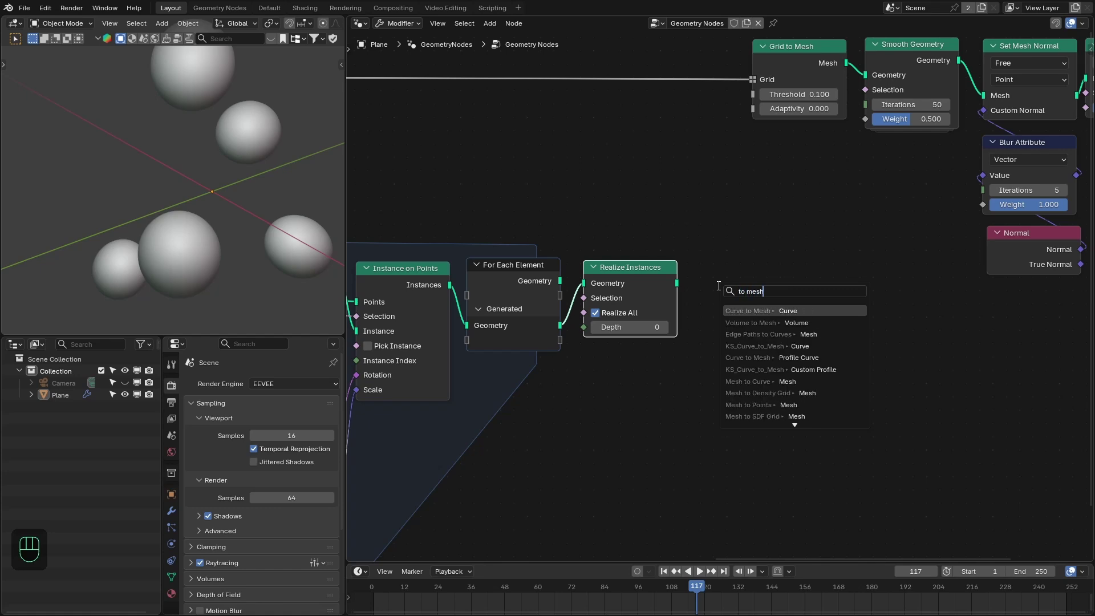
click(688, 331)
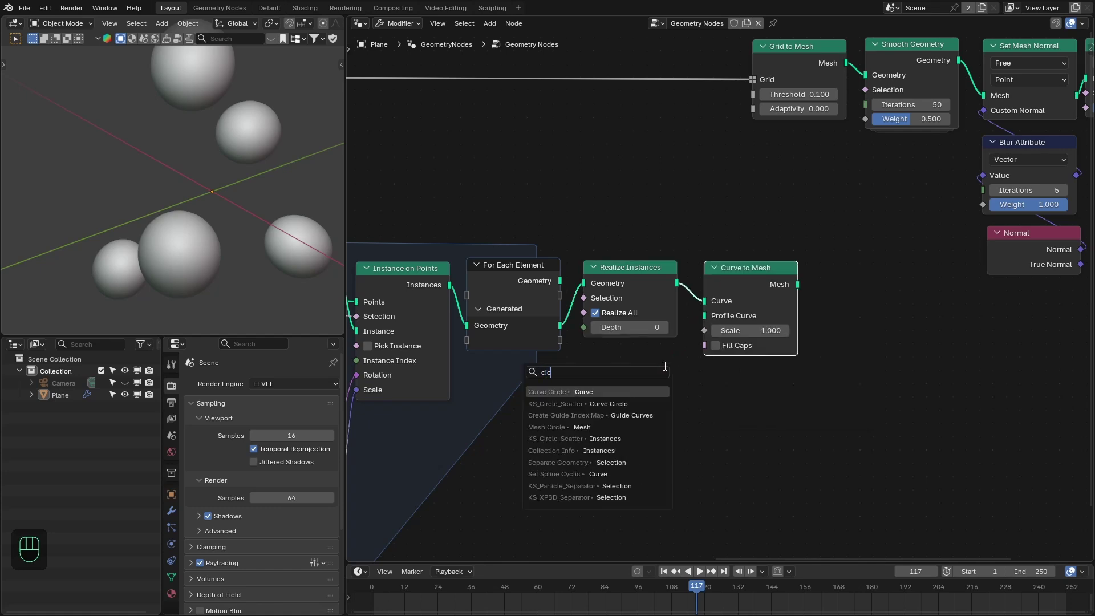
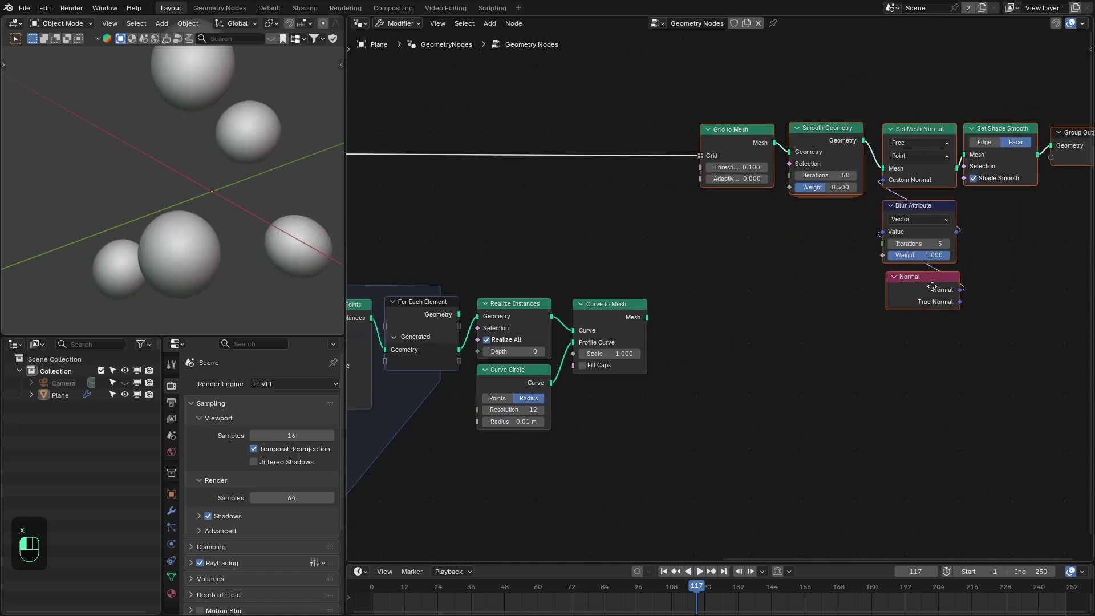
drag(651, 324, 707, 340)
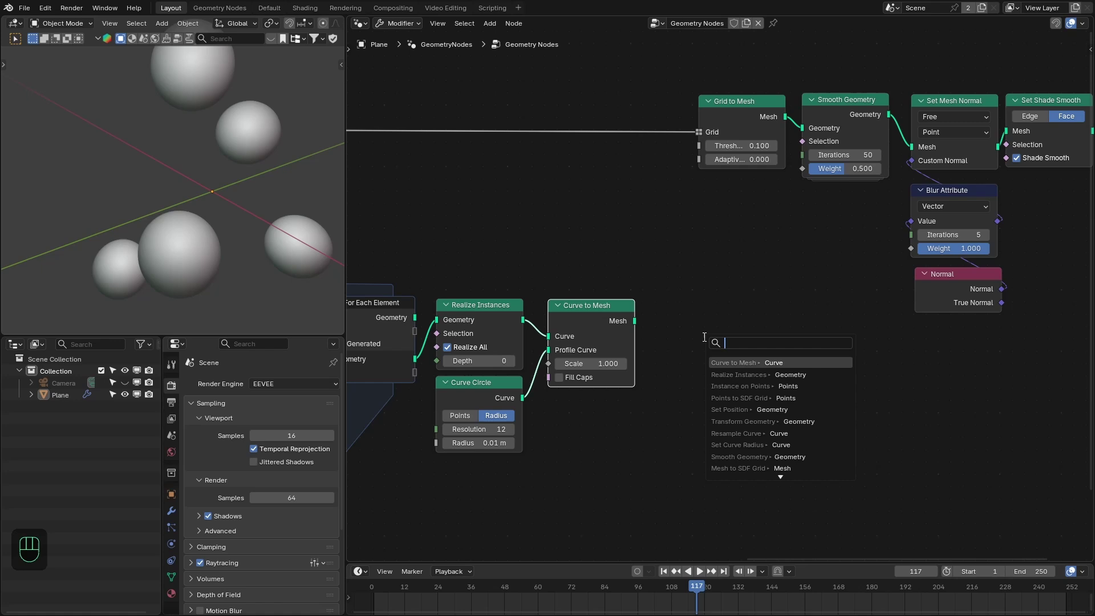
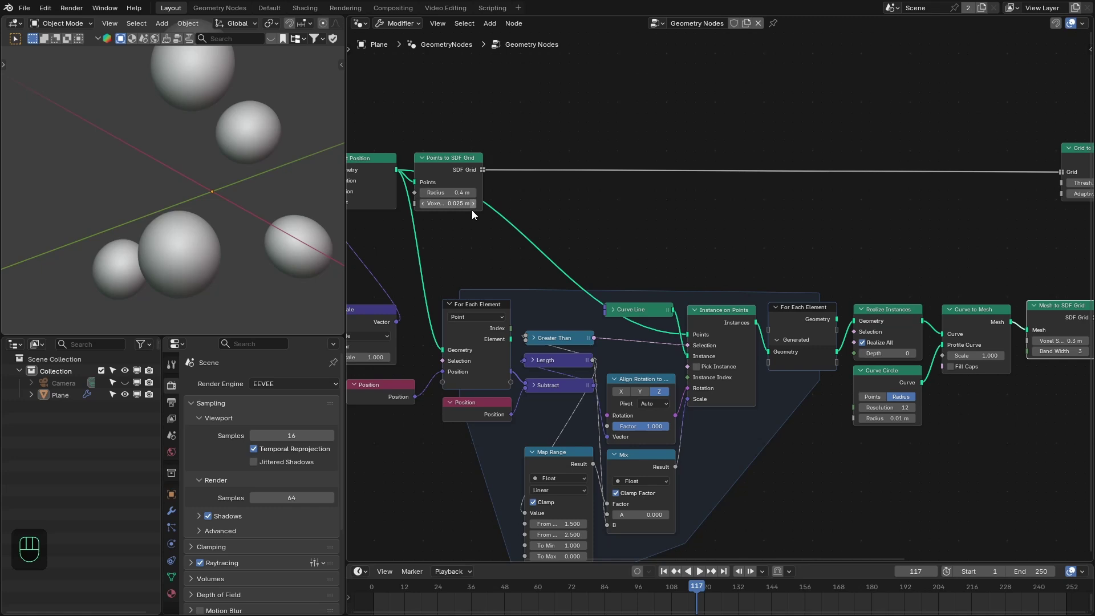
Add a shared Value node feeding both Mesh to SDF Grid voxel sizes
click(402, 227)
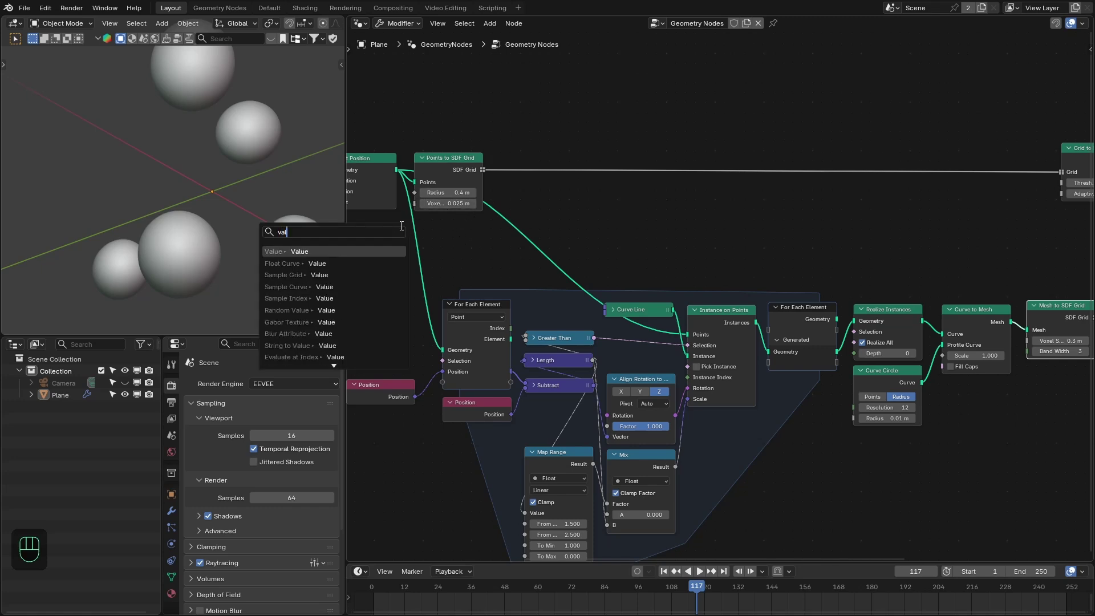
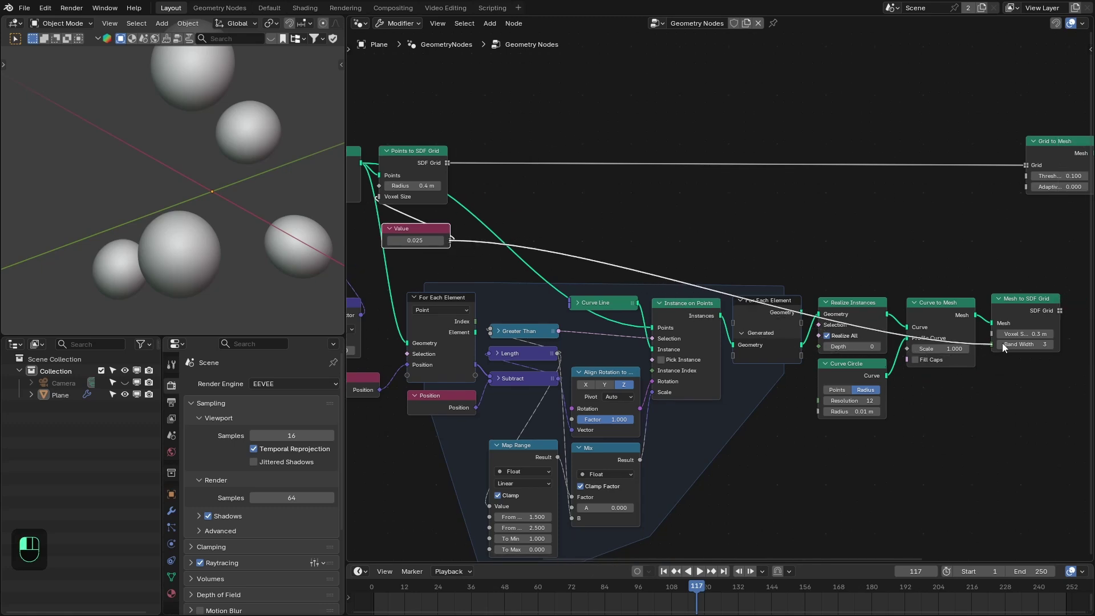
drag(976, 263, 678, 280)
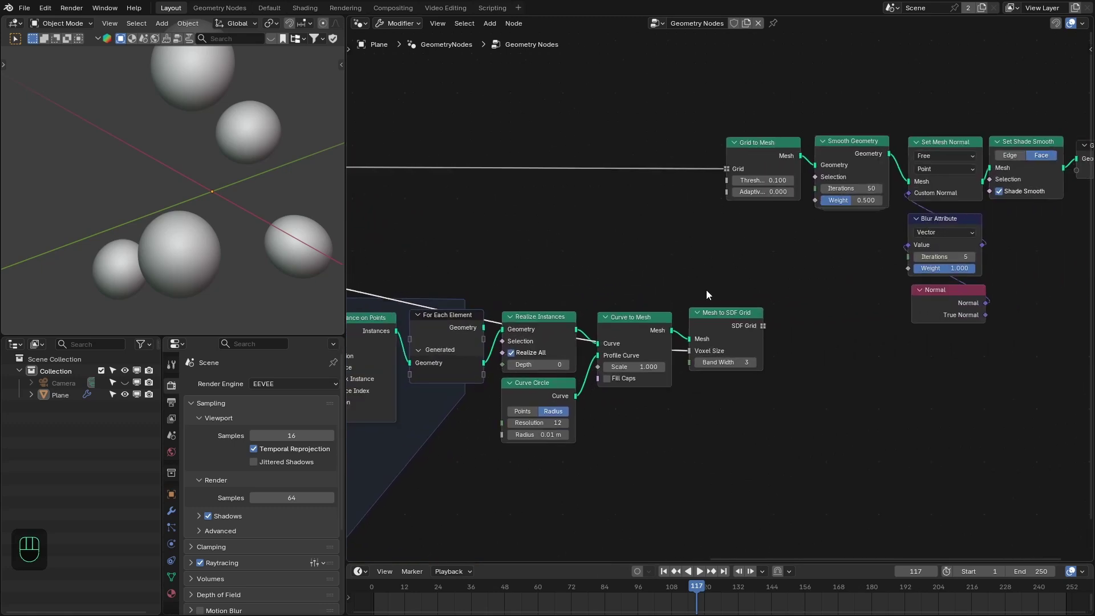
drag(780, 362, 803, 313)
Add an SDF Grid Boolean set to Union combining tube and bubble grids into Grid to Mesh, and inspect the joins
click(802, 351)
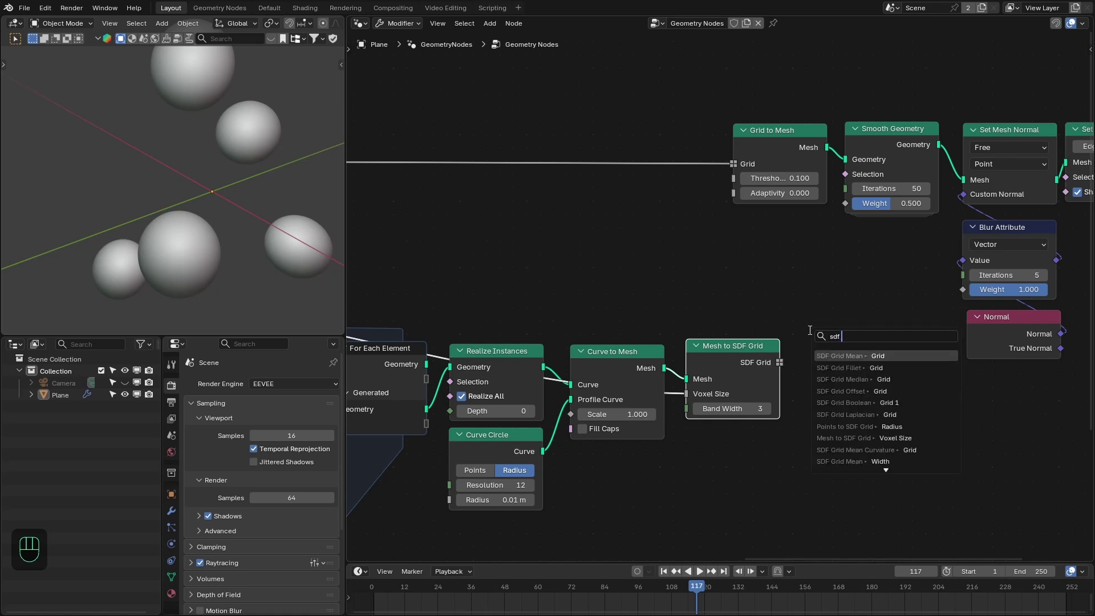
key(o)
click(671, 242)
drag(707, 264, 697, 316)
drag(782, 361, 710, 190)
drag(725, 165, 674, 263)
click(705, 239)
drag(712, 151, 737, 162)
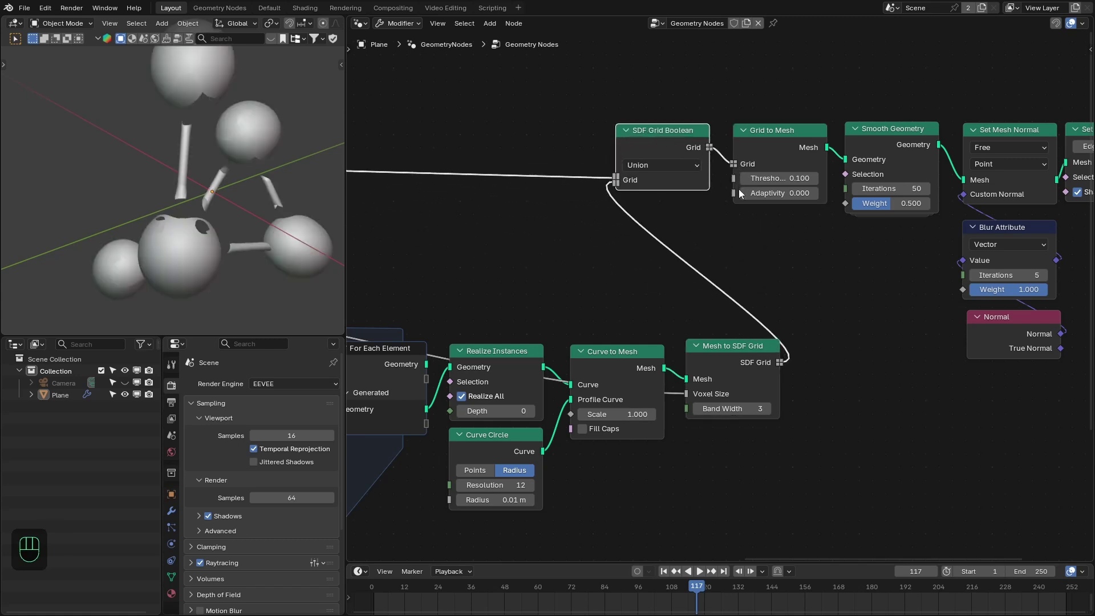
middle_click(729, 315)
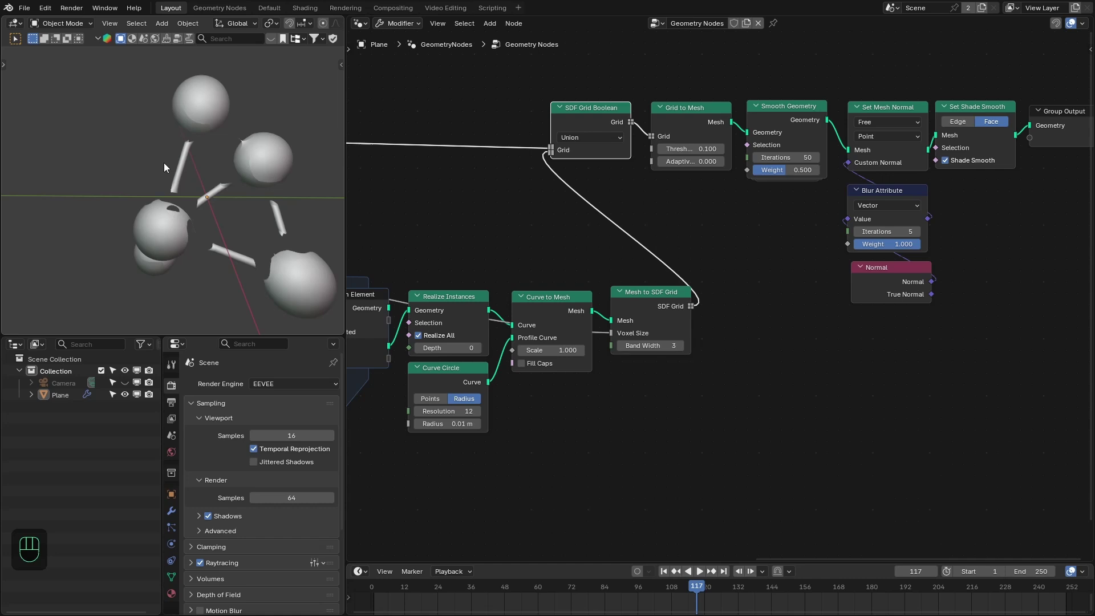
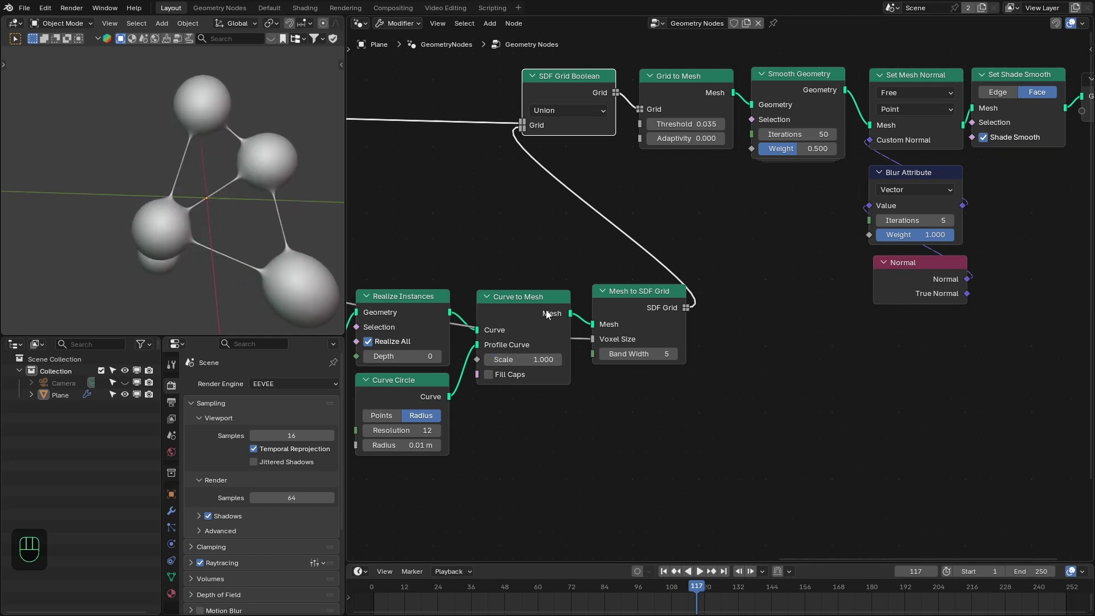
Add a Set Curve Radius node at 2.5 m after Realize Instances on the connecting curves
drag(536, 257, 661, 299)
click(642, 305)
click(375, 388)
middle_click(527, 395)
click(429, 306)
key(shift+a)
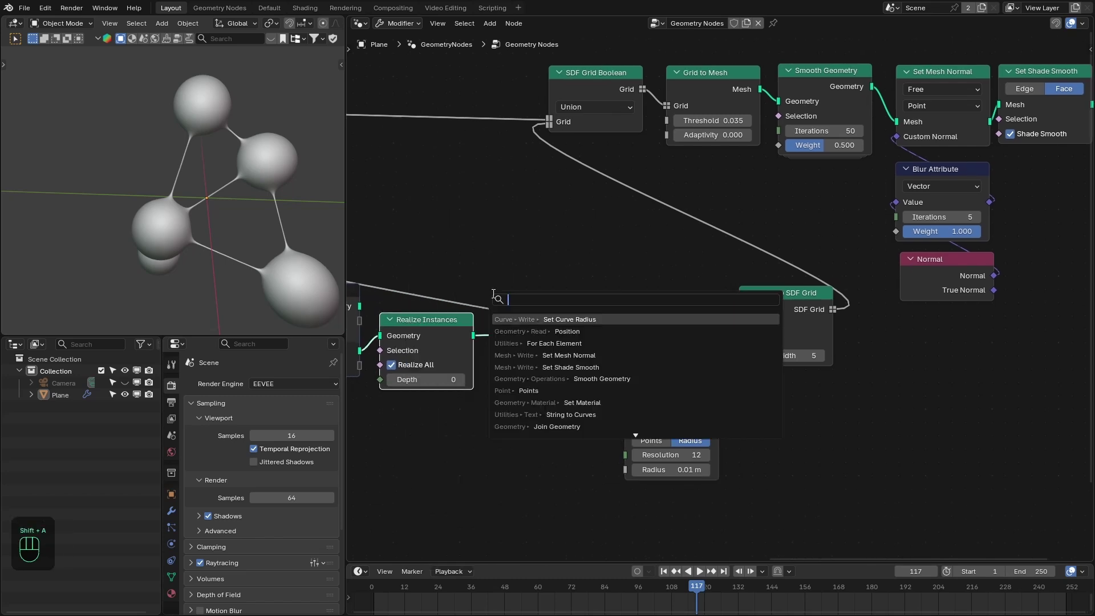
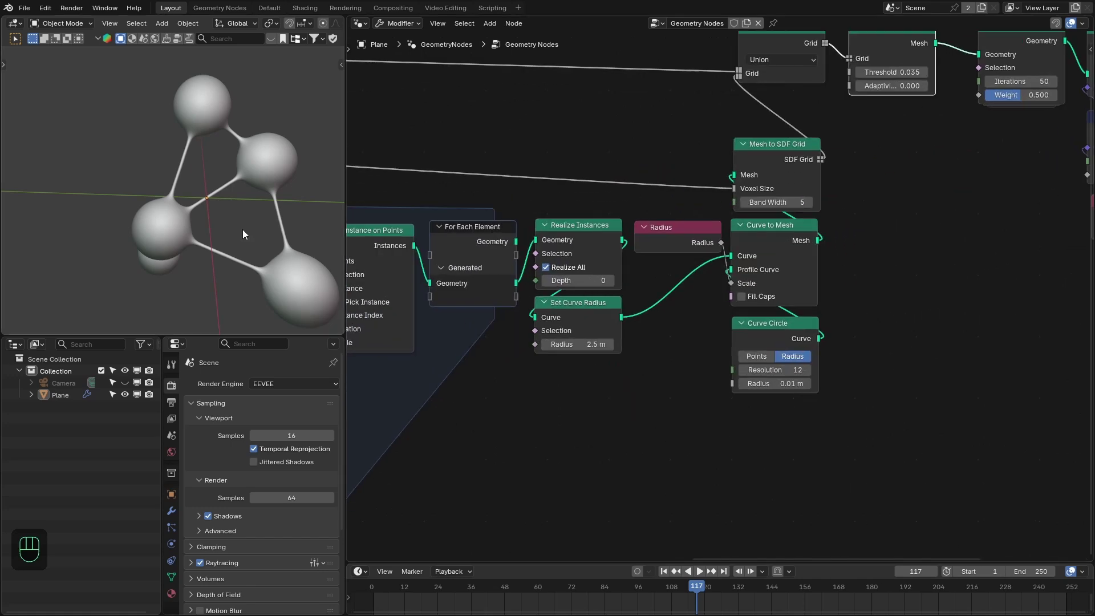
Feed a Radius input into the Curve to Mesh scale and start adding Join Geometry
drag(250, 213, 221, 223)
middle_click(630, 344)
key(shift+a)
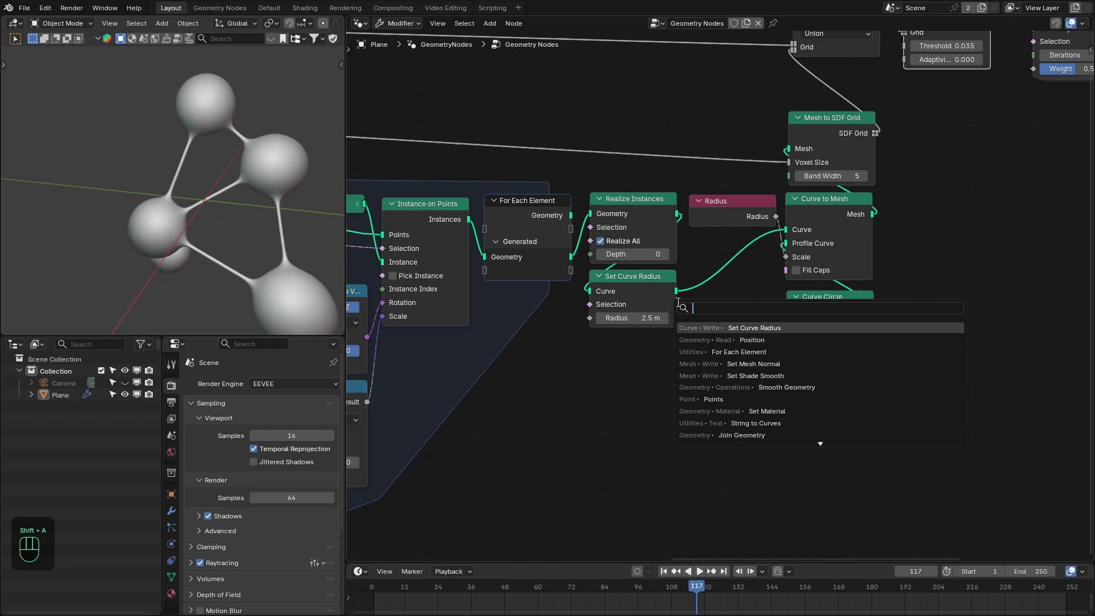
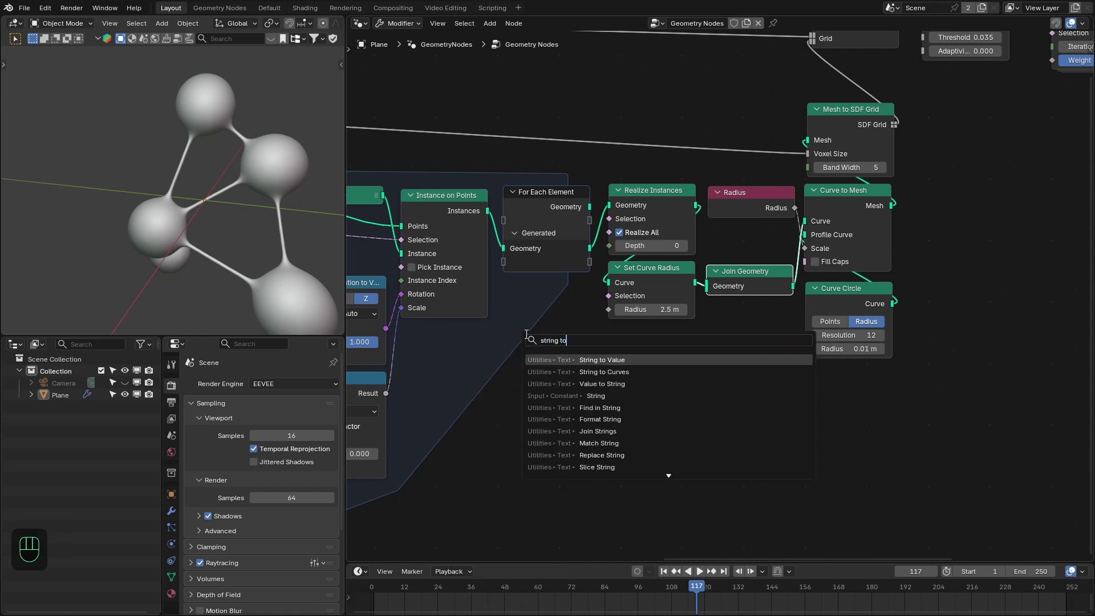
Add a String to Curves node with text 'X' through Realize Instances and Set Curve Radius into Join Geometry
click(633, 346)
drag(606, 341, 657, 345)
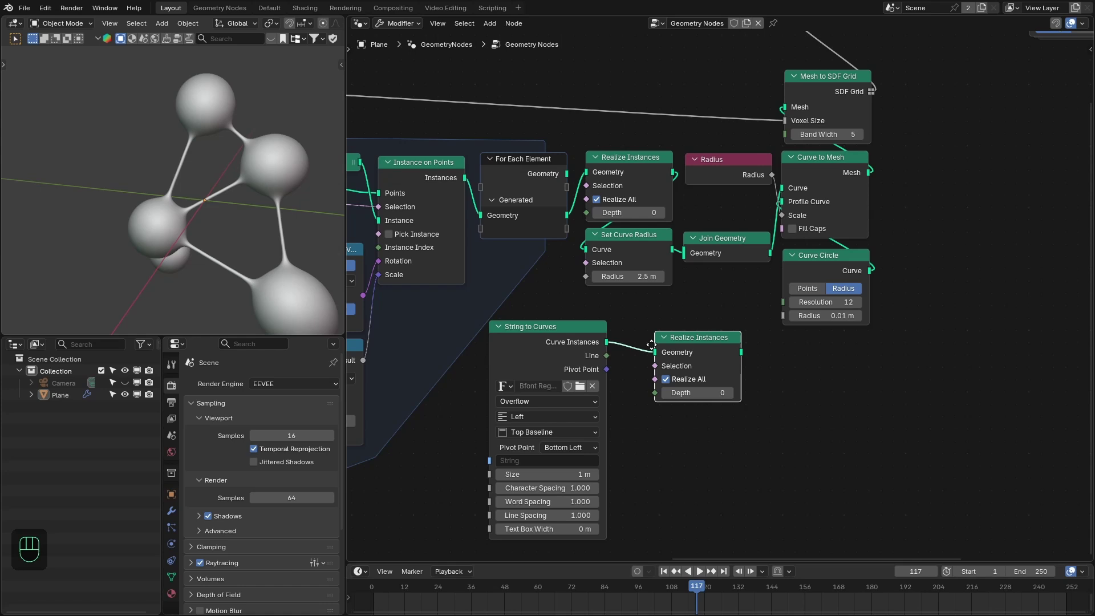
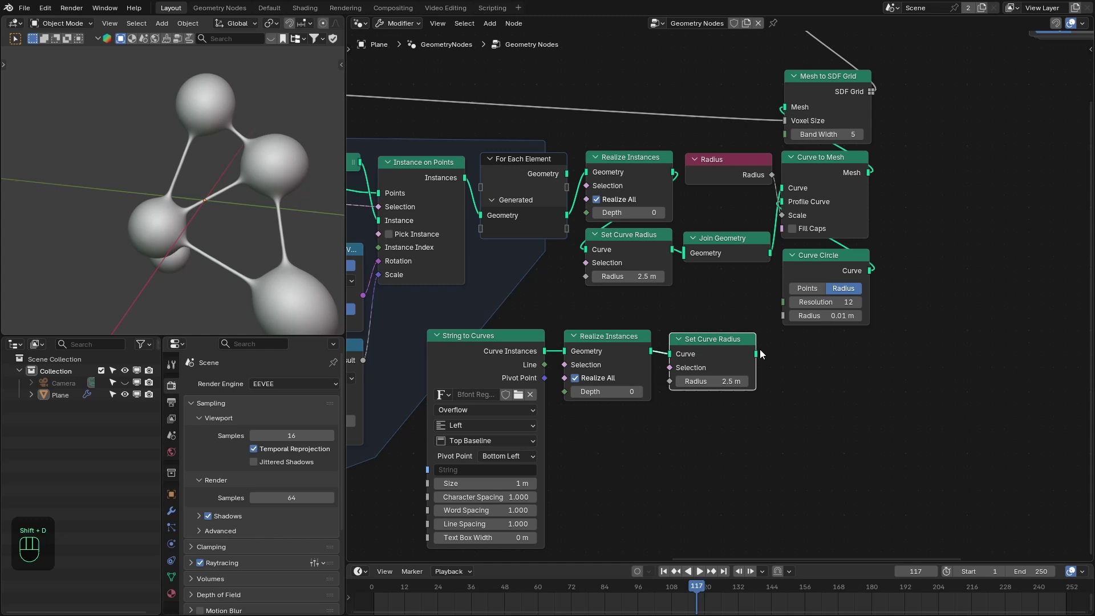
drag(757, 355, 687, 272)
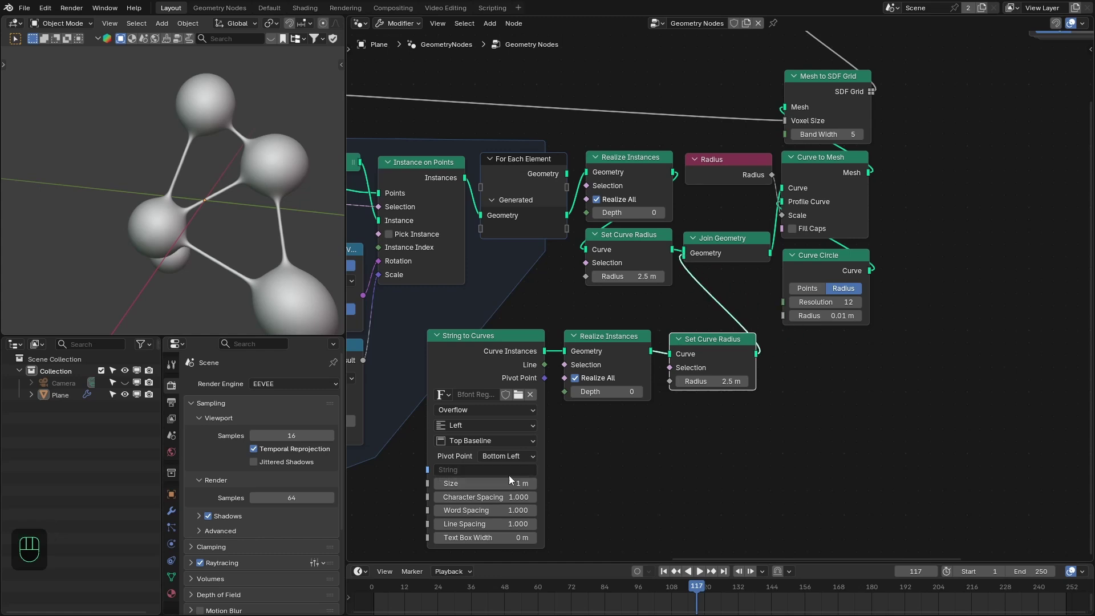
drag(504, 473, 504, 474)
key(KP_7)
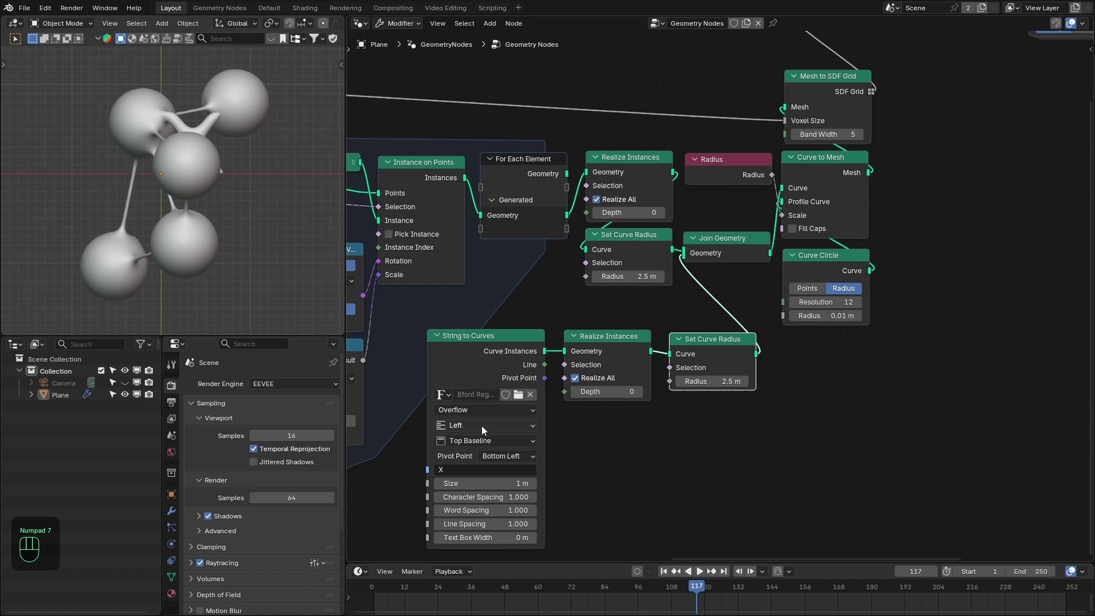
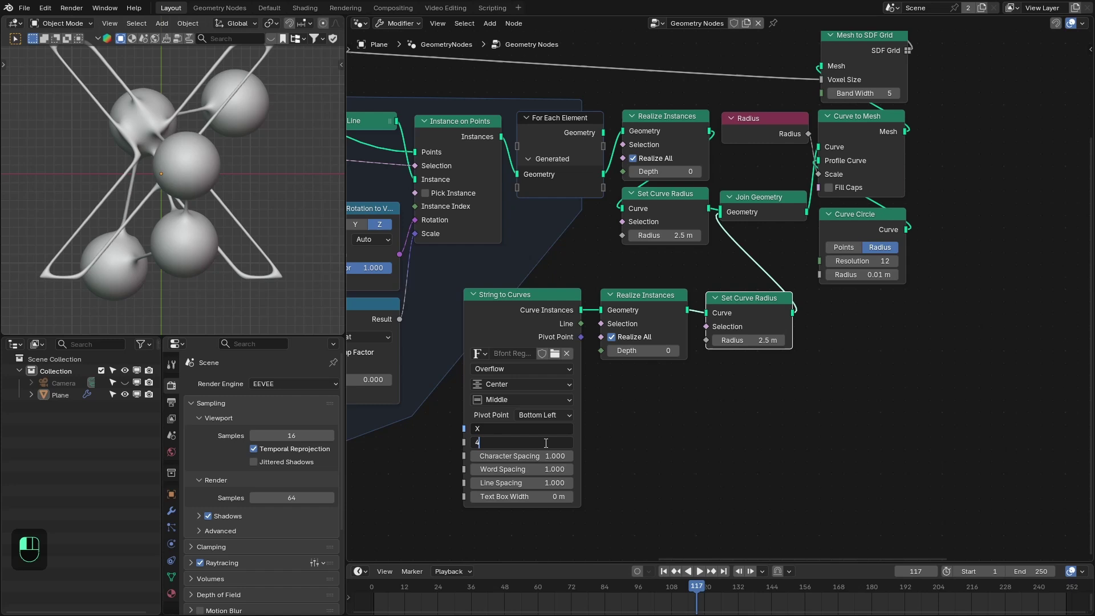
Centre the X text at 4 m size, raise its radius to 11.9 m, and preview the tube mesh in a Viewer
middle_click(220, 260)
key(space)
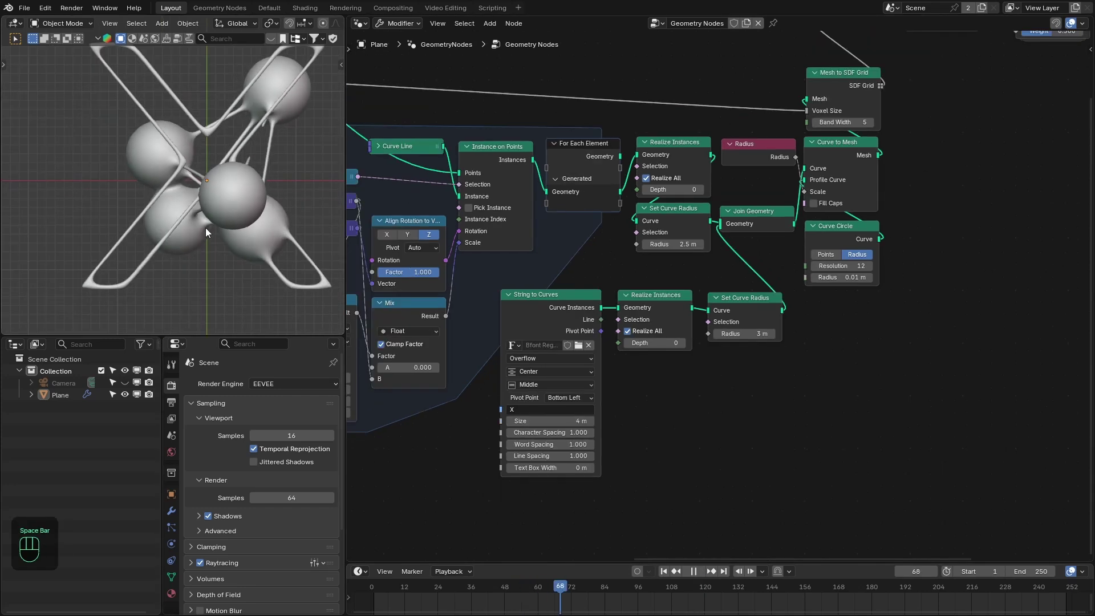
key(space)
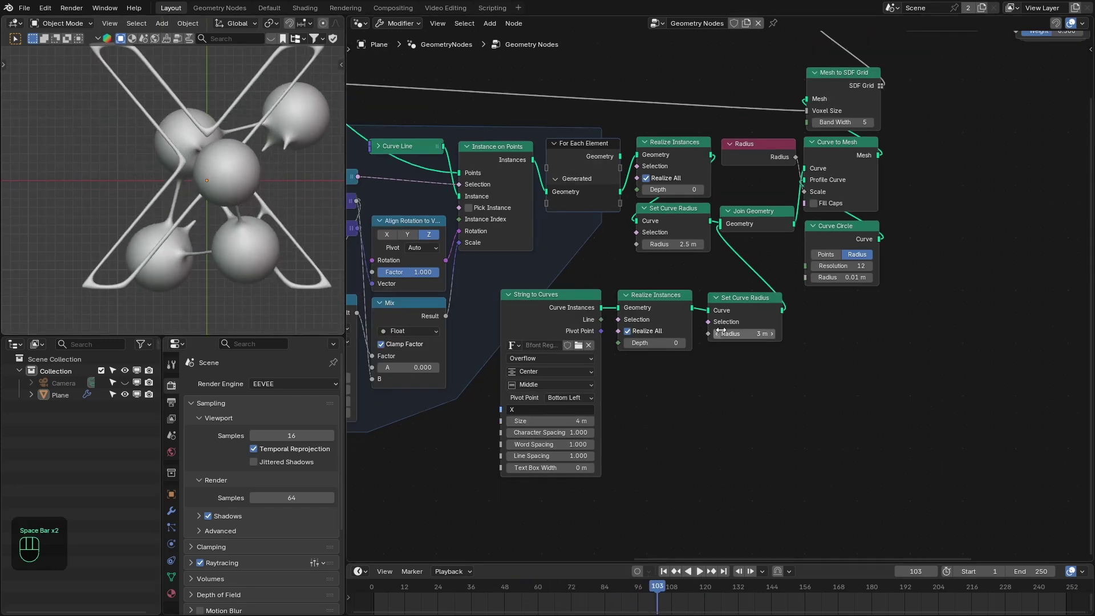
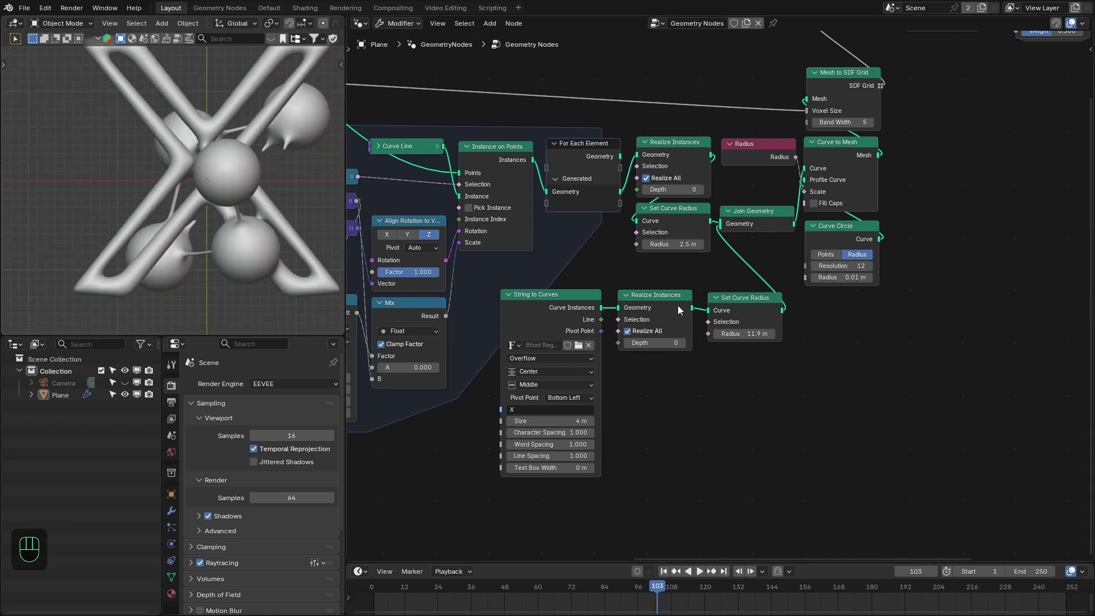
middle_click(705, 297)
click(815, 160)
drag(128, 262, 176, 207)
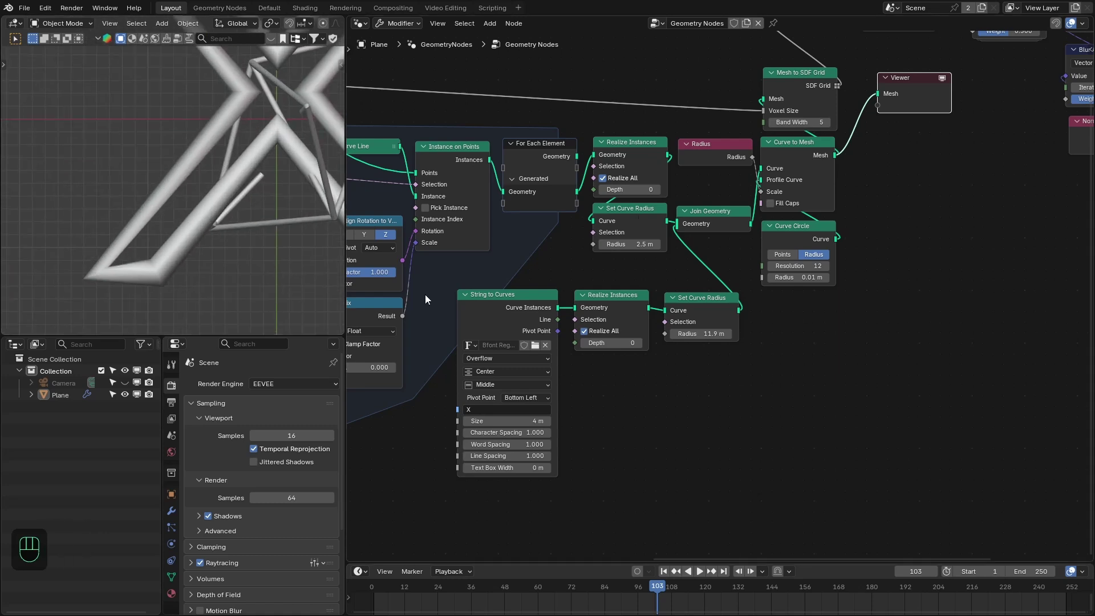
Insert Resample Curve at Length 0.035 on the X curve, set its radius to 3 m, and check playback through the X
drag(649, 322, 673, 431)
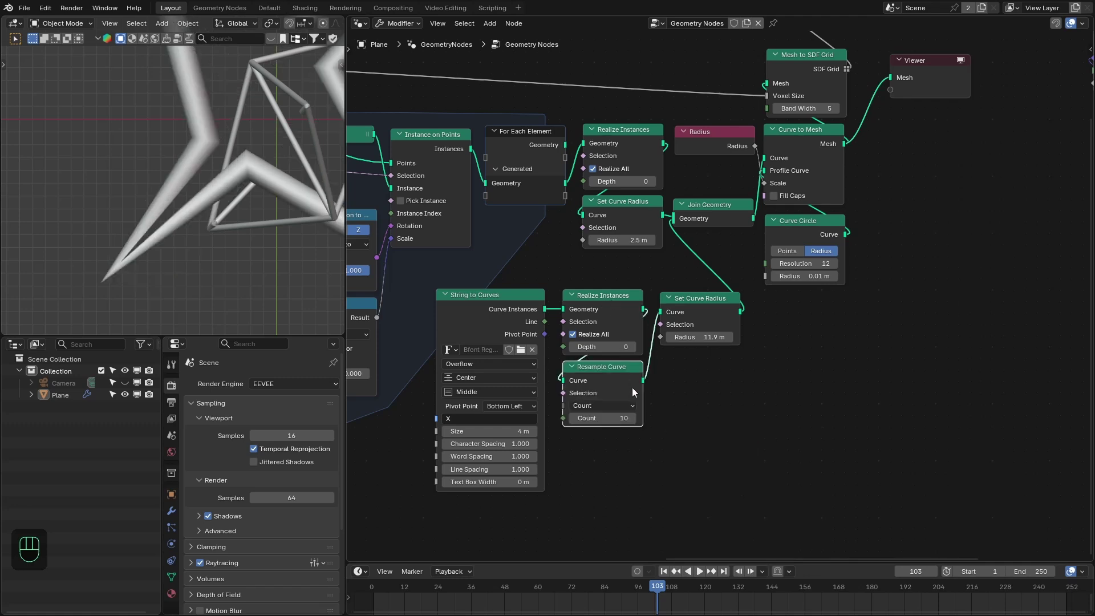
drag(612, 412, 600, 446)
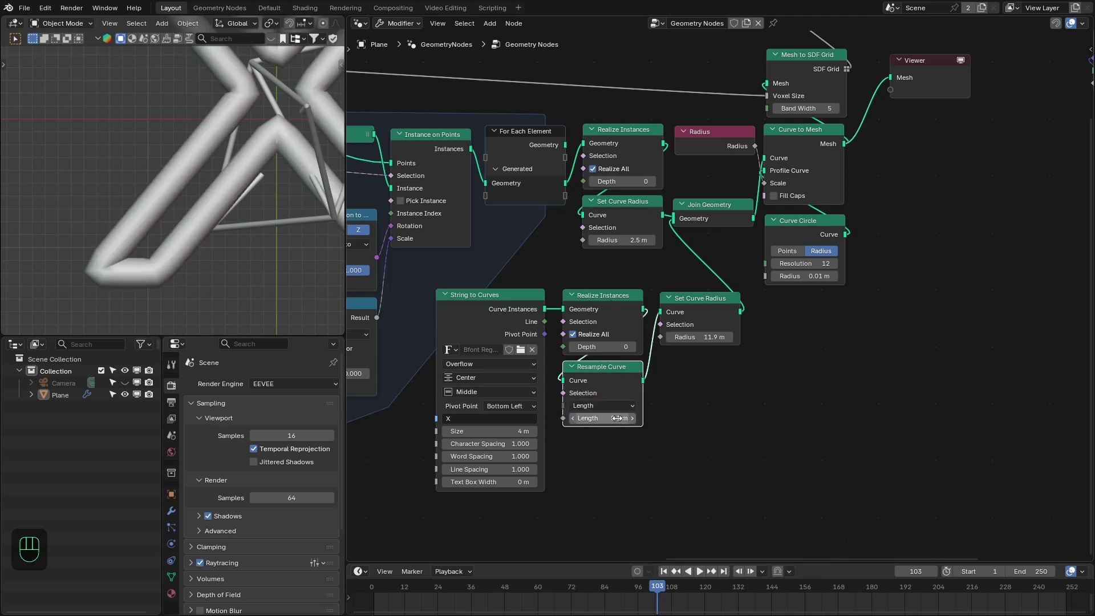
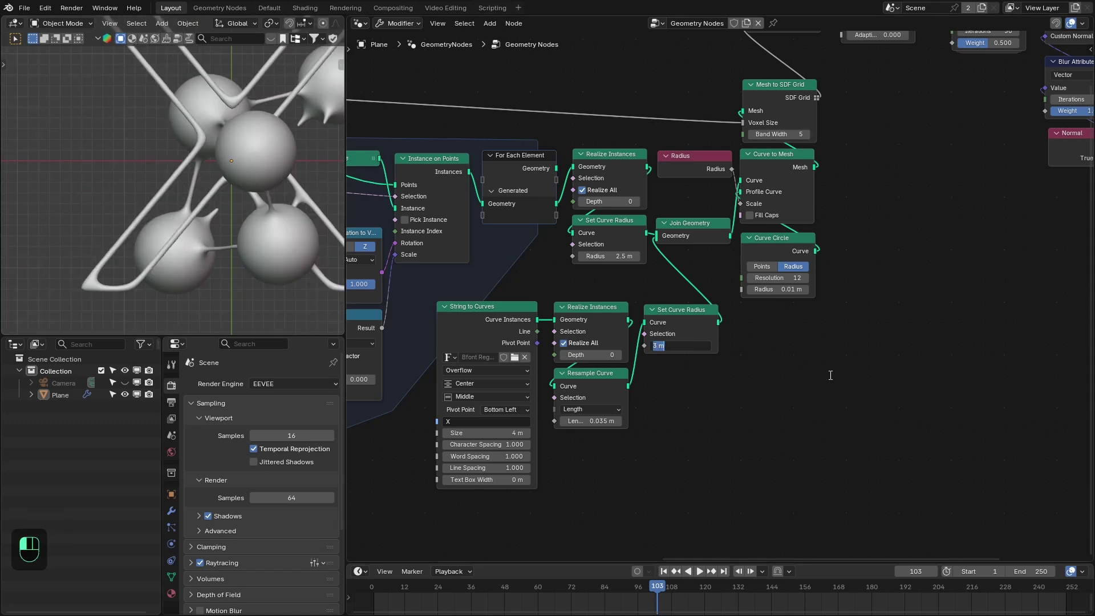
key(space)
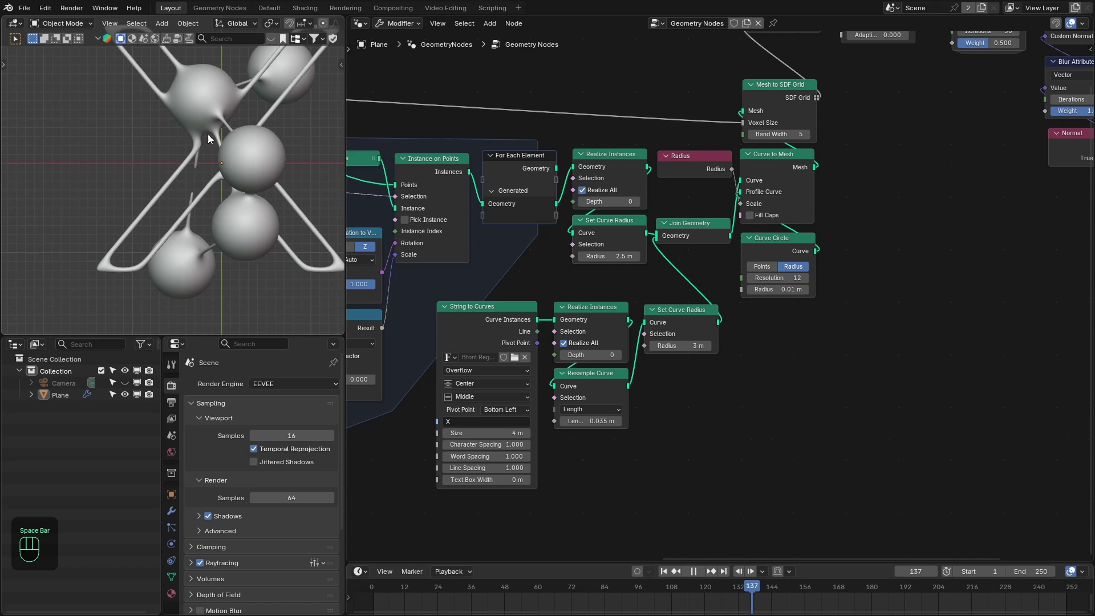
key(space)
key(space)
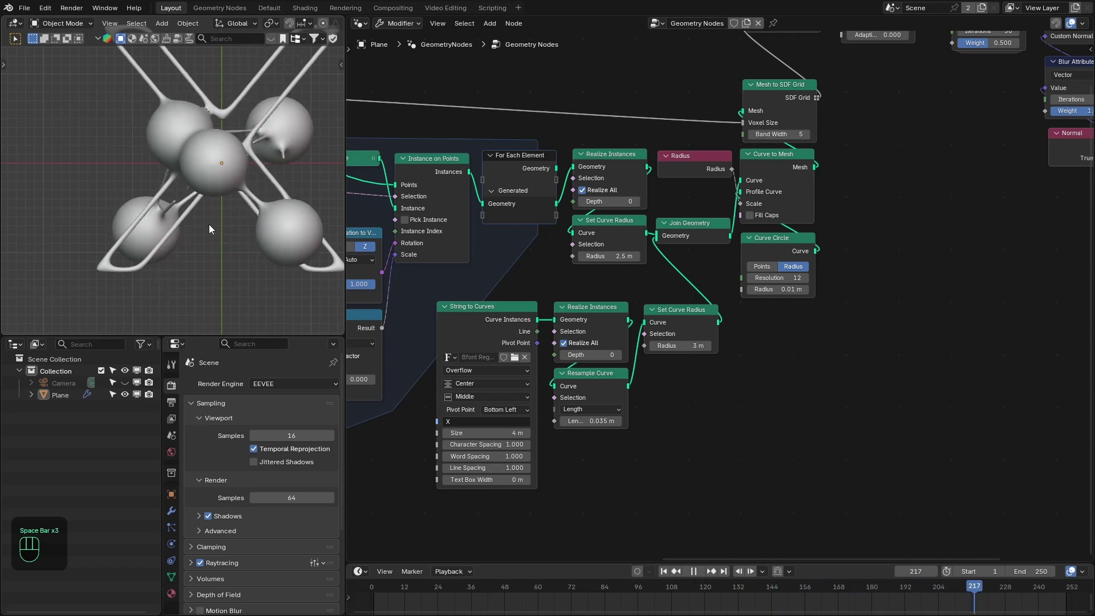
key(space)
drag(225, 187, 223, 134)
key(KP_7)
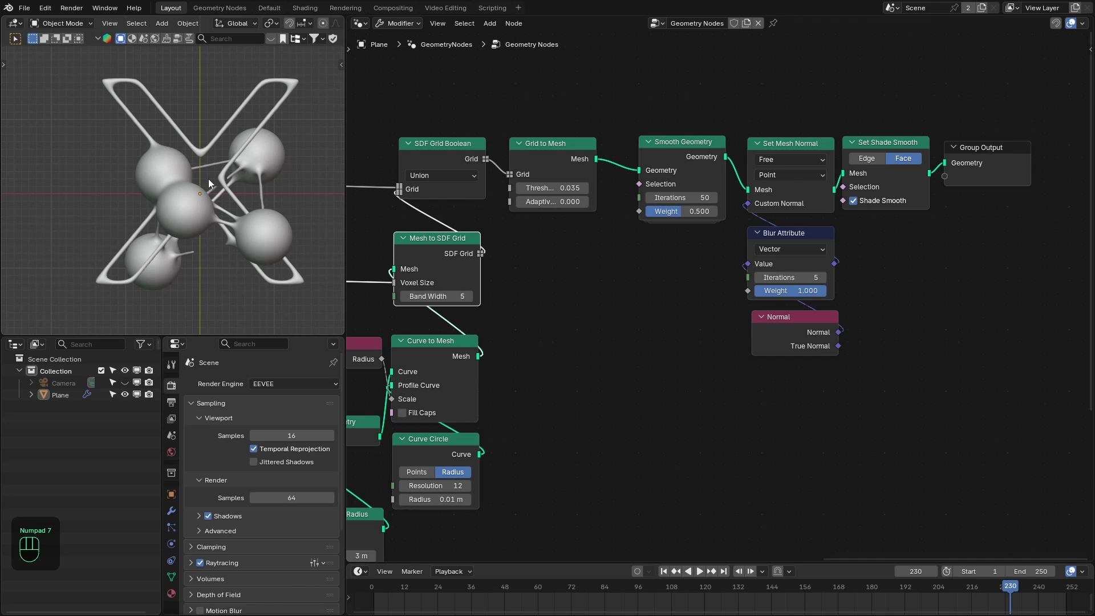
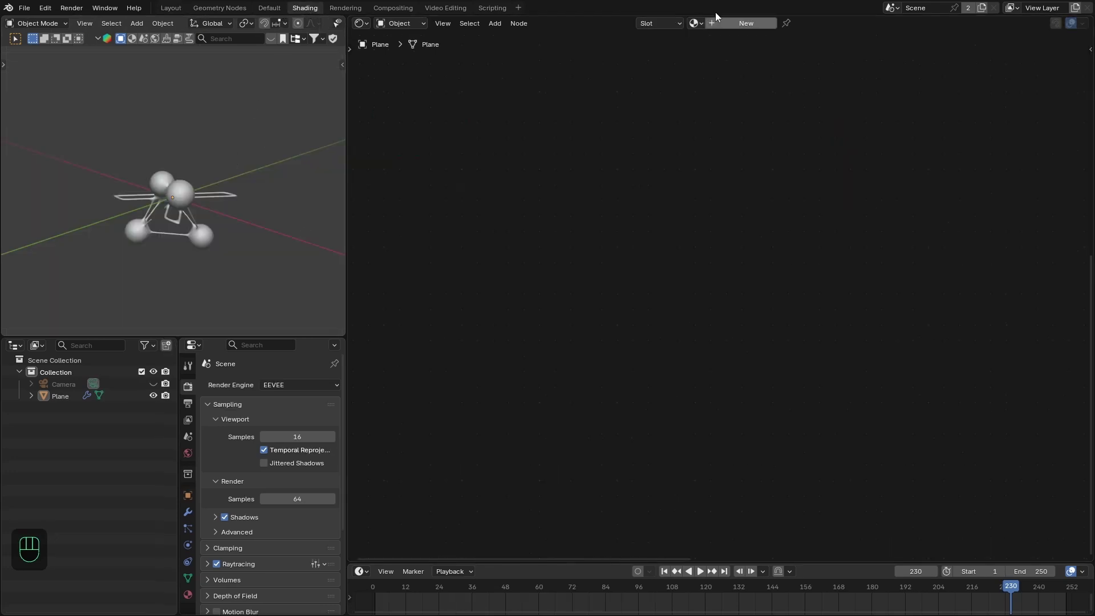
Create a Principled BSDF material for the Set Material node and show the Cycles rendered viewport preview
click(721, 26)
click(178, 8)
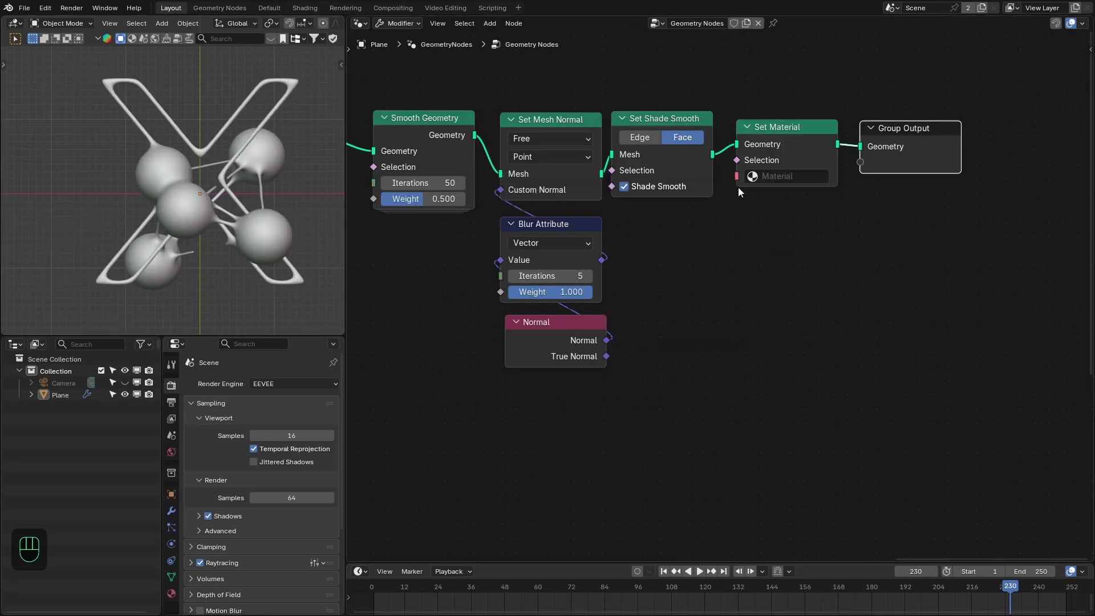
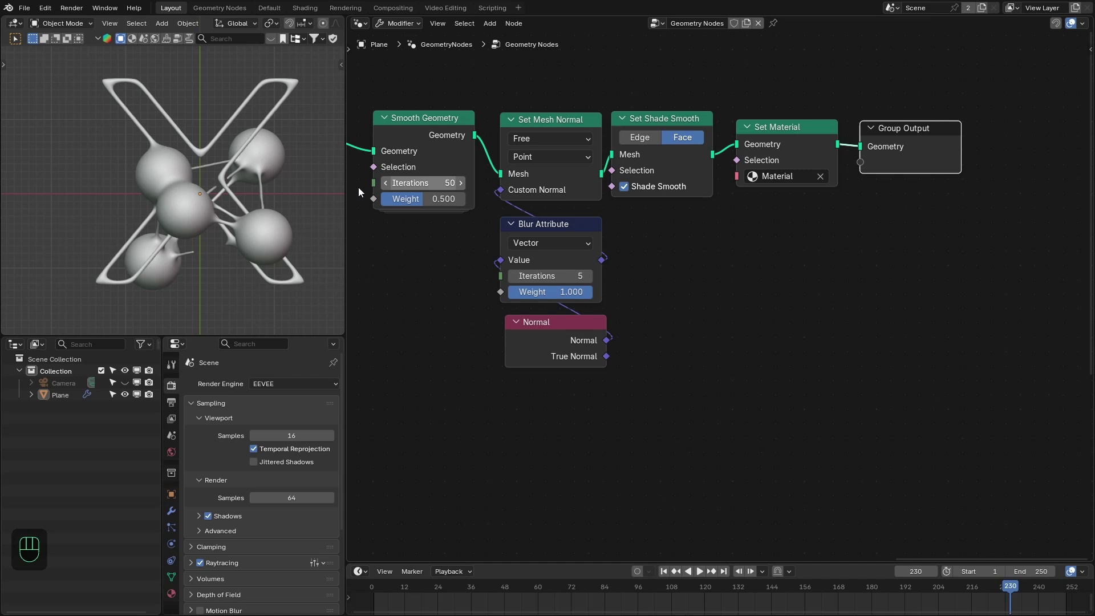
drag(312, 10, 221, 166)
key(KP_7)
key(z)
key(z)
drag(296, 386, 286, 424)
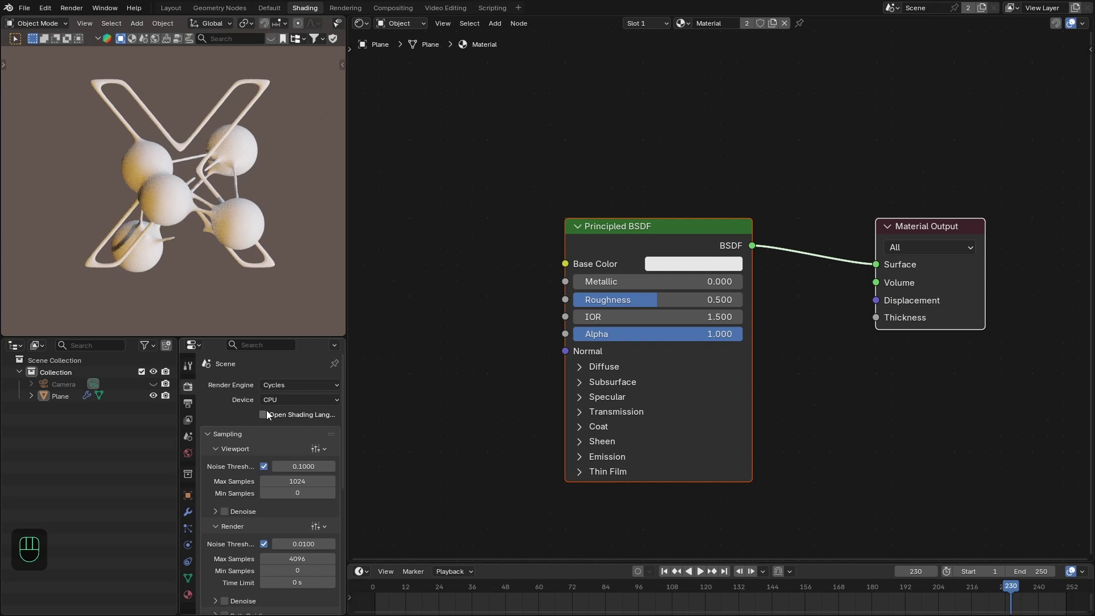
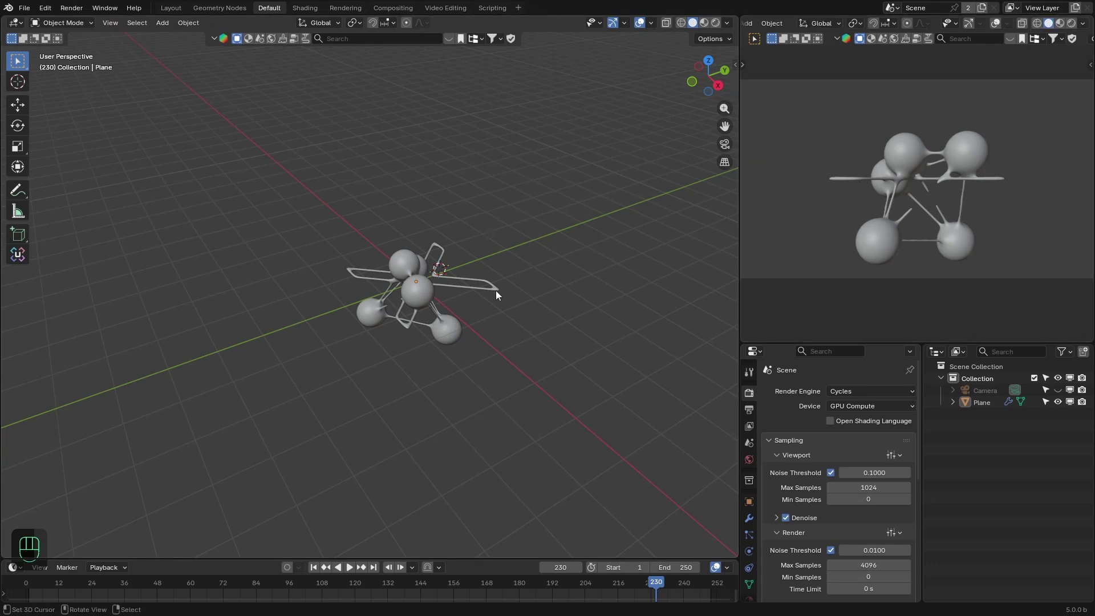
From top view delete the unneeded object and add an Area light, moving it below the model in side view
key(KP_7)
key(shift+a)
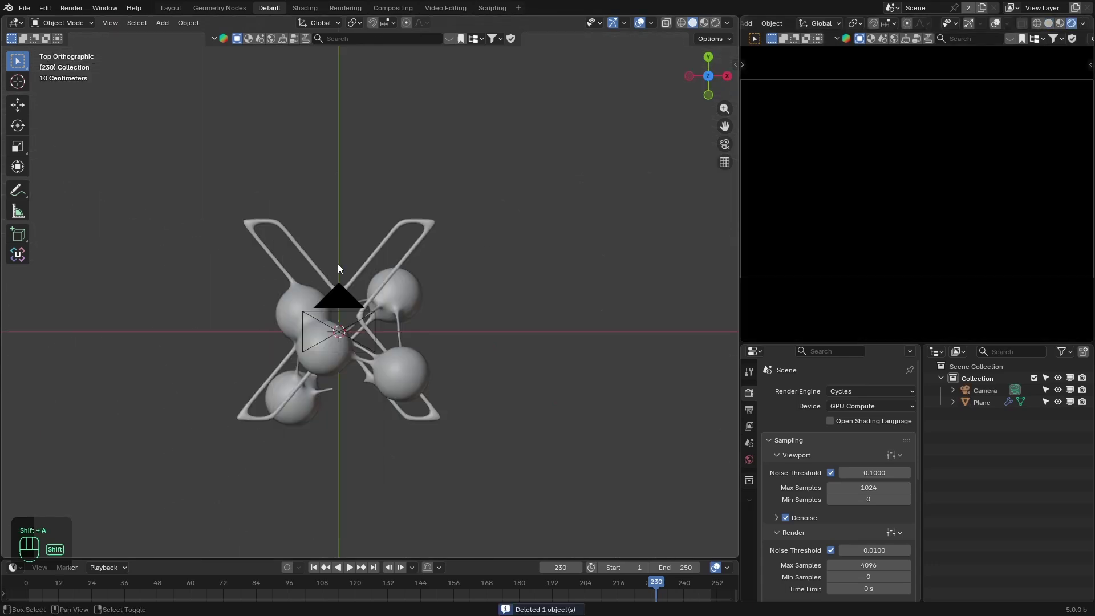
key(shift+a)
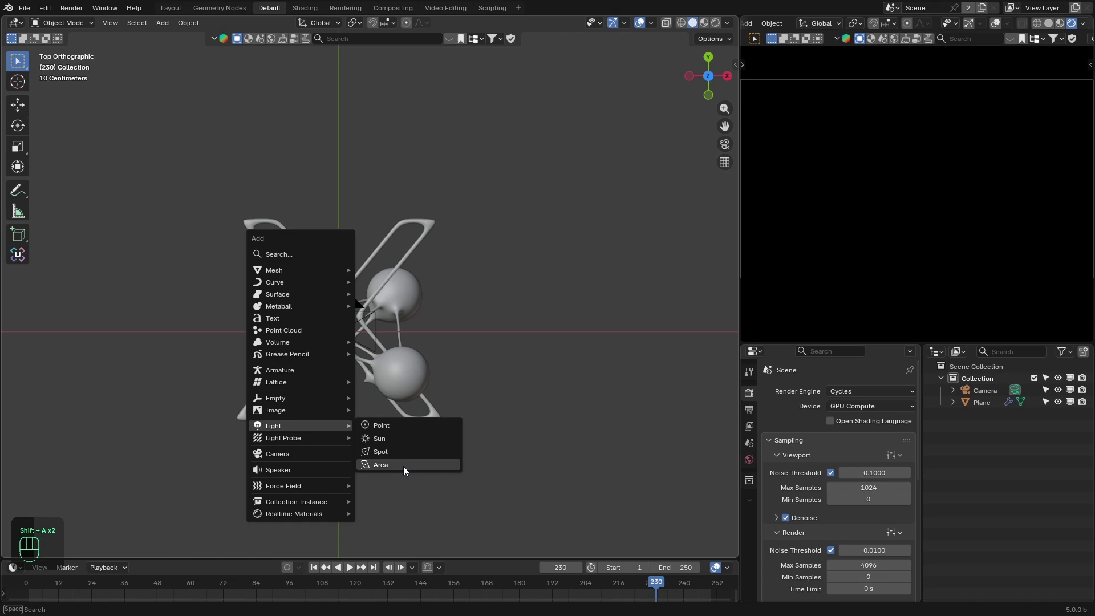
drag(510, 381, 424, 323)
key(KP_3)
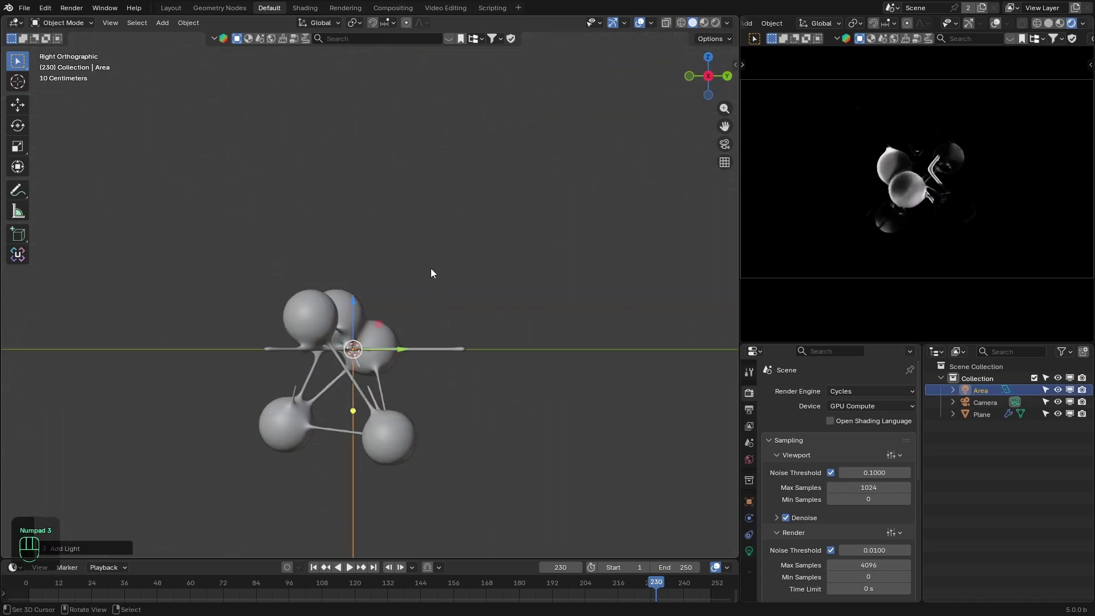
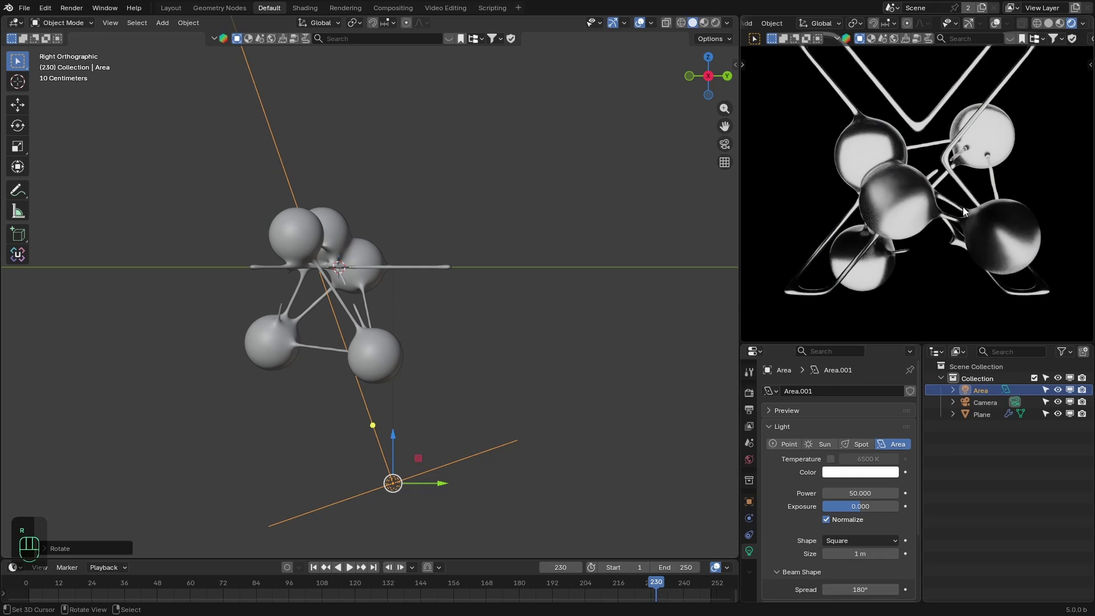
Set the Area light Power to 50 W and switch to the Shading workspace render preview
click(993, 237)
middle_click(993, 251)
click(992, 258)
key(z)
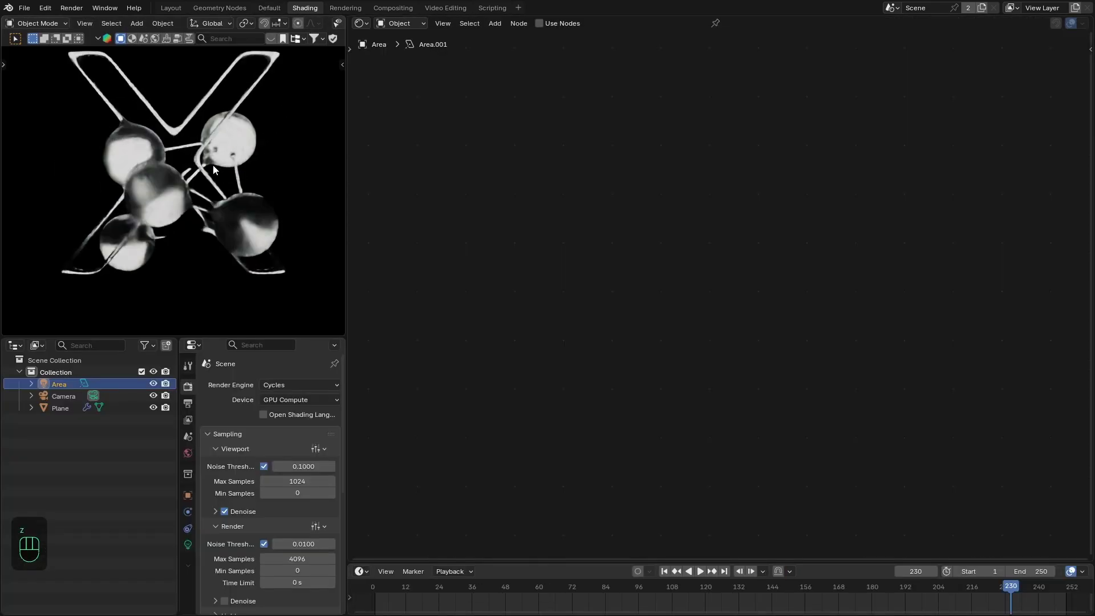
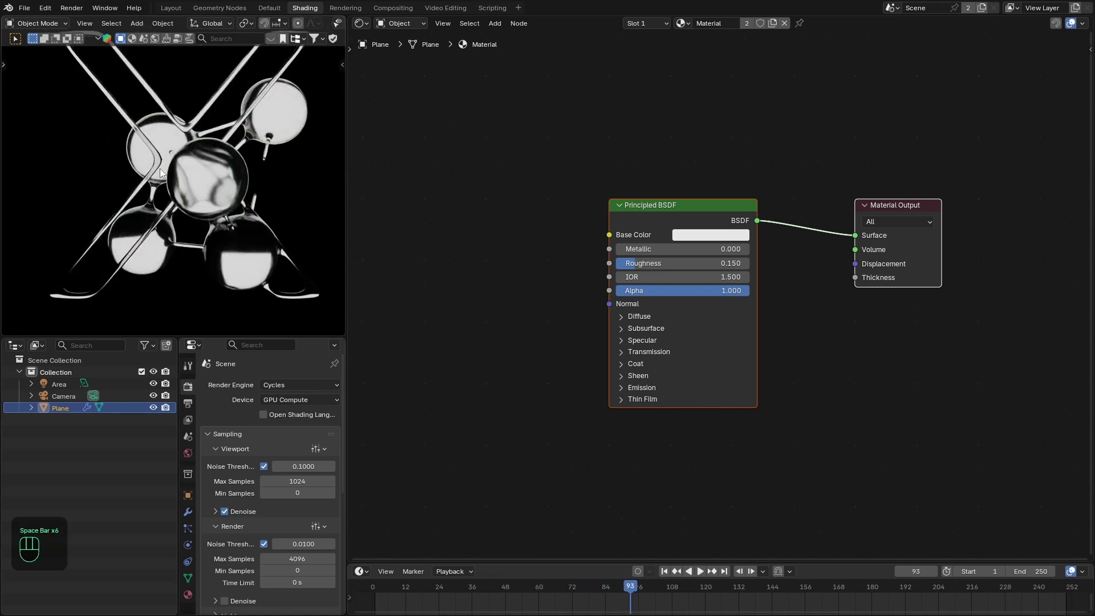
Set the Plane's Principled BSDF roughness to 0.15 and reveal the Thin Film settings
key(space)
click(614, 286)
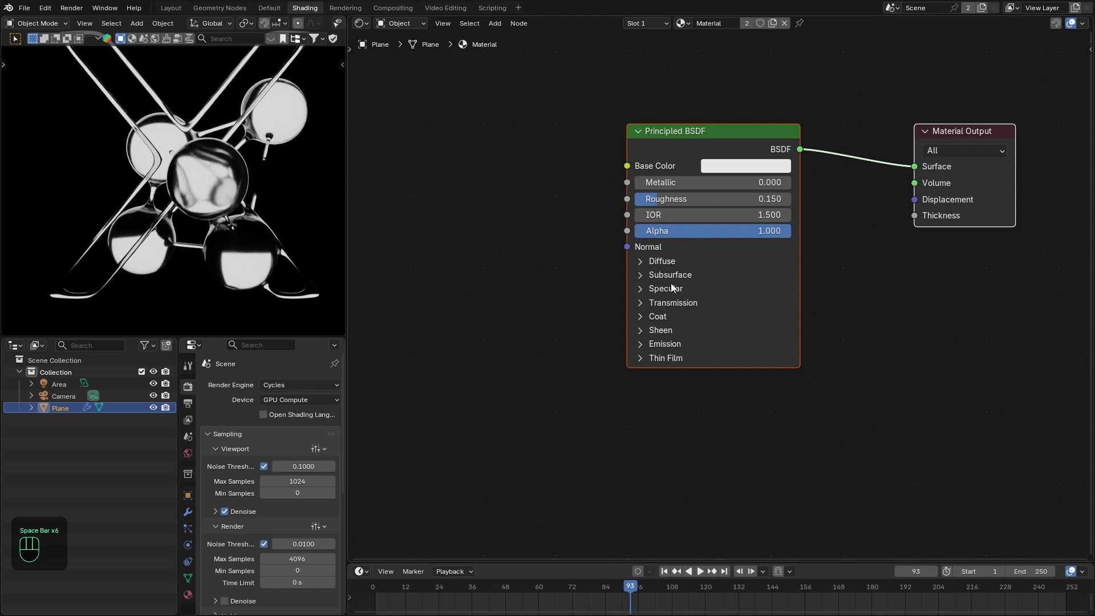
click(661, 360)
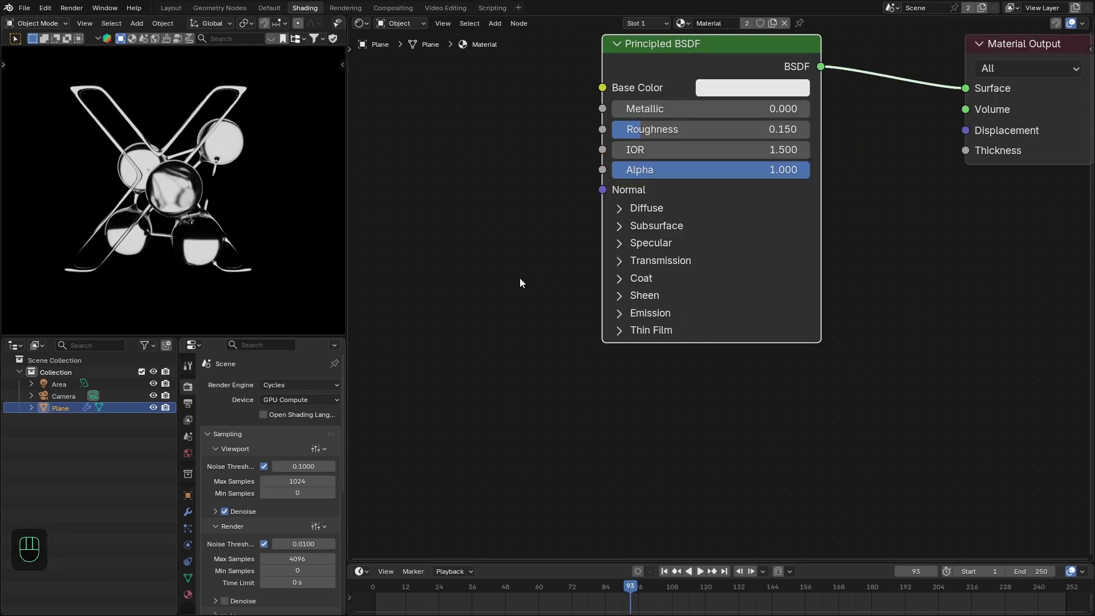
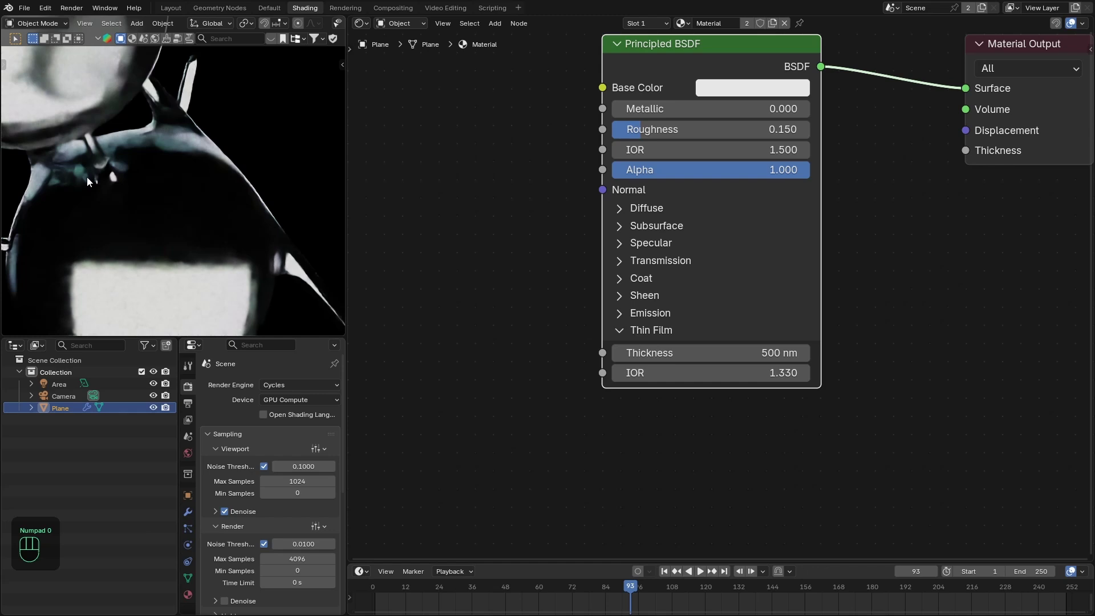
Orbit and zoom the viewport to inspect the glossy reflections up close
drag(165, 157, 153, 237)
middle_click(207, 230)
drag(221, 225, 211, 190)
drag(220, 196, 226, 176)
drag(151, 176, 239, 212)
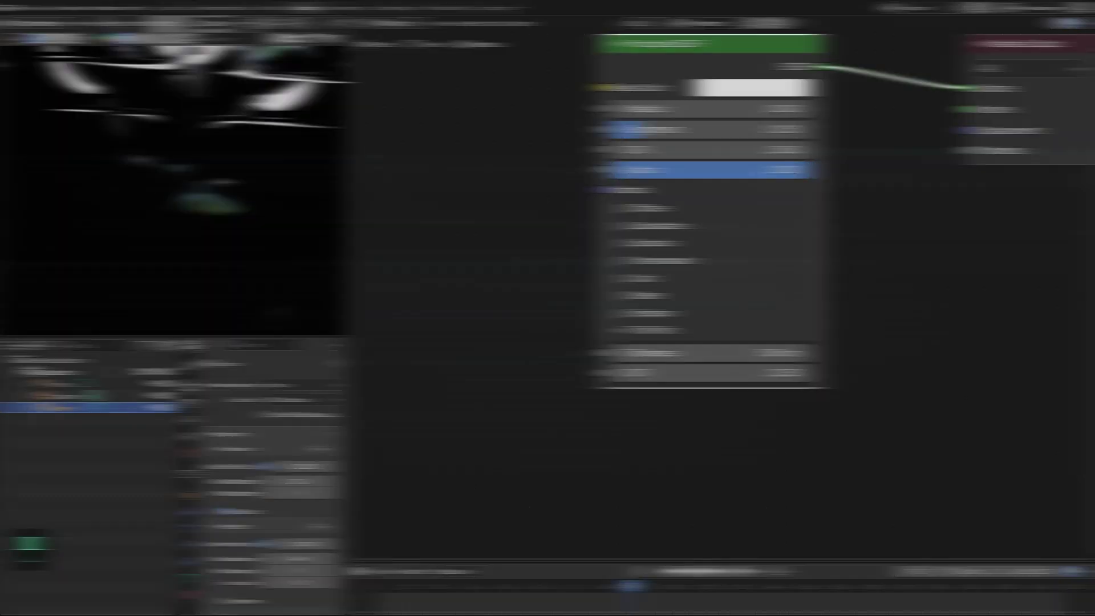